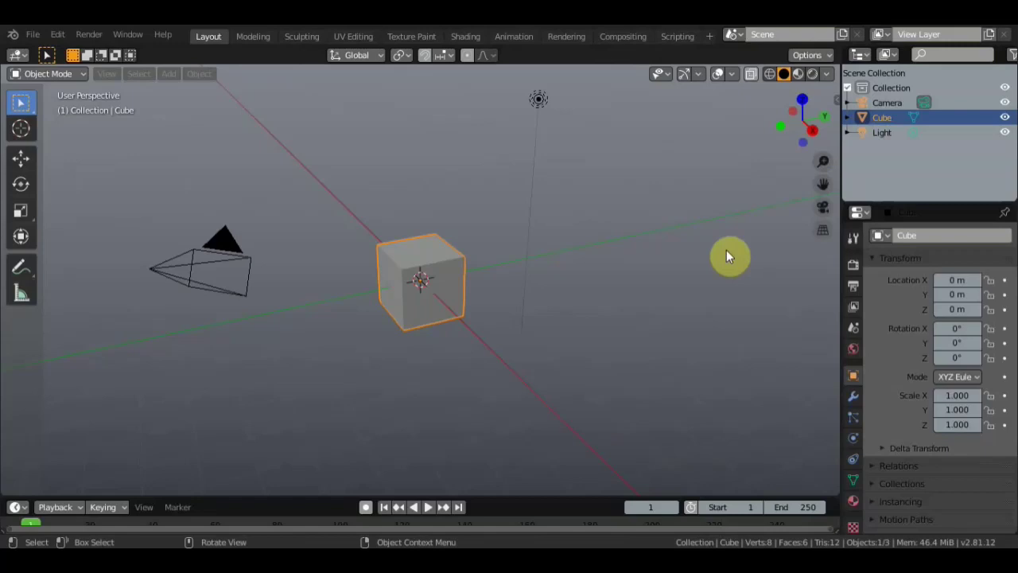
# Delete the default cube and hide the camera and light via their Outliner eye icons
pyautogui.press('Delete')
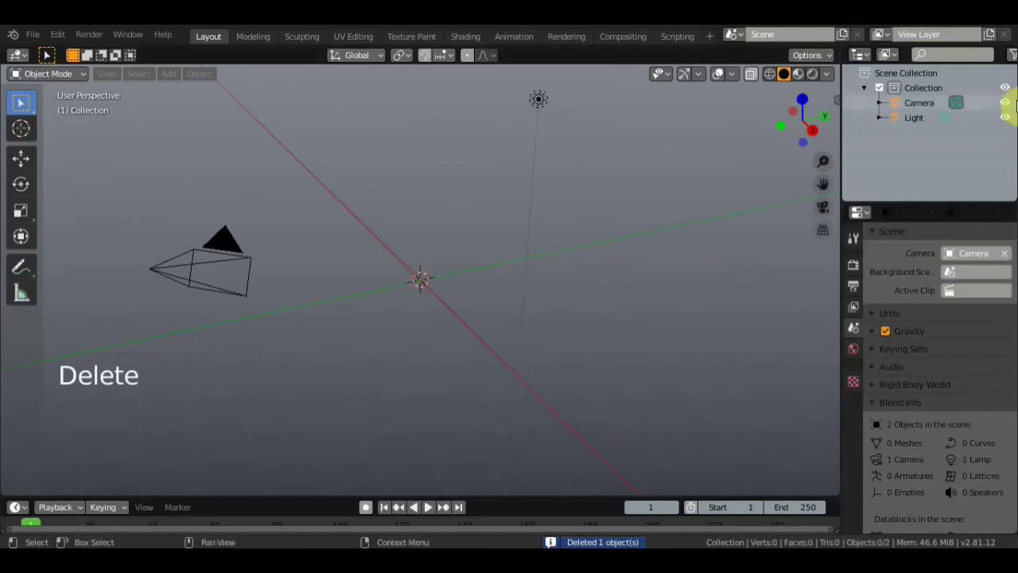
pyautogui.click(1012, 104)
pyautogui.click(1014, 121)
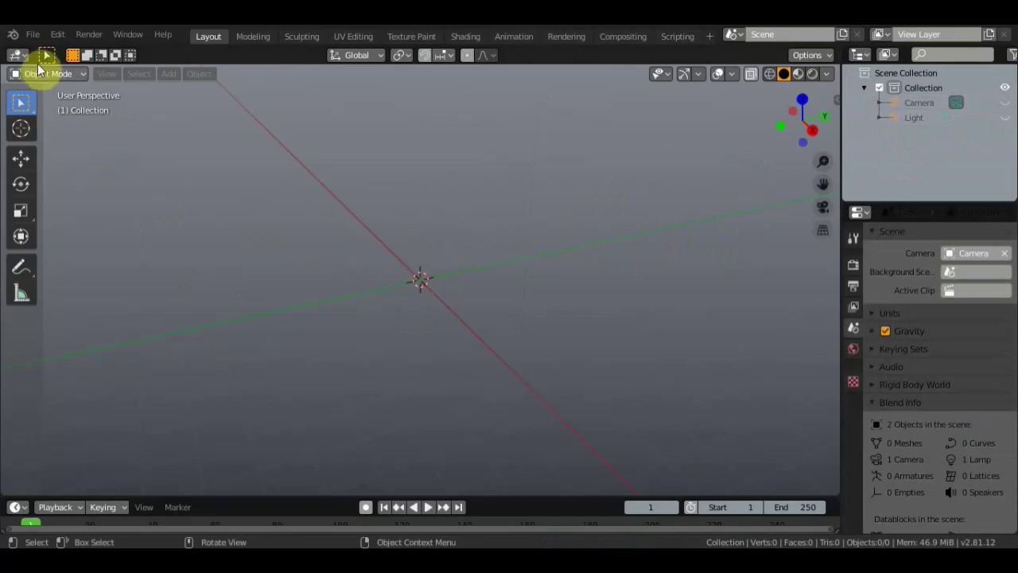
# Import the tank body OBJ, then the turret OBJ, through File > Import > Wavefront
pyautogui.click(950, 251)
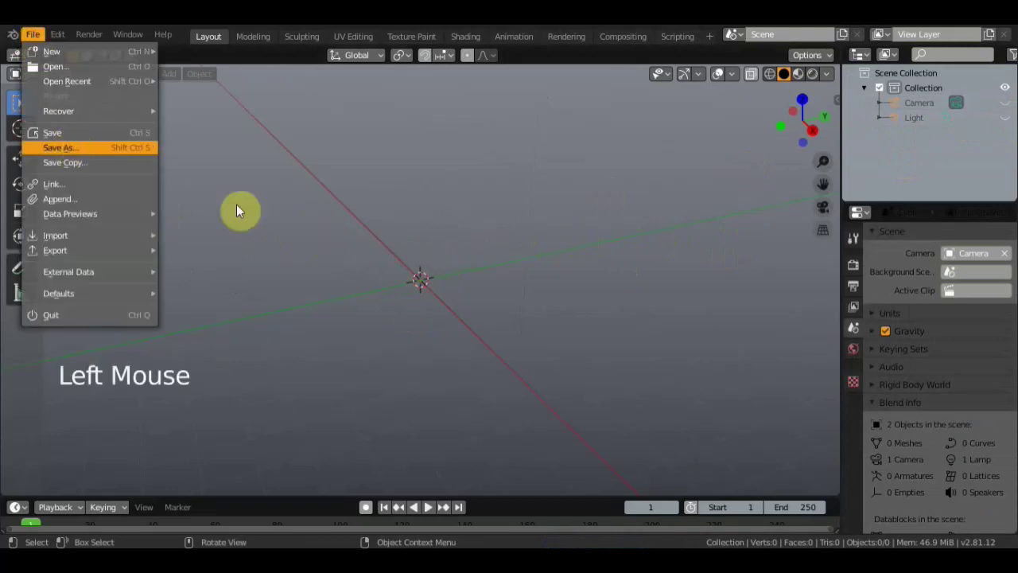
pyautogui.press('KP_1')
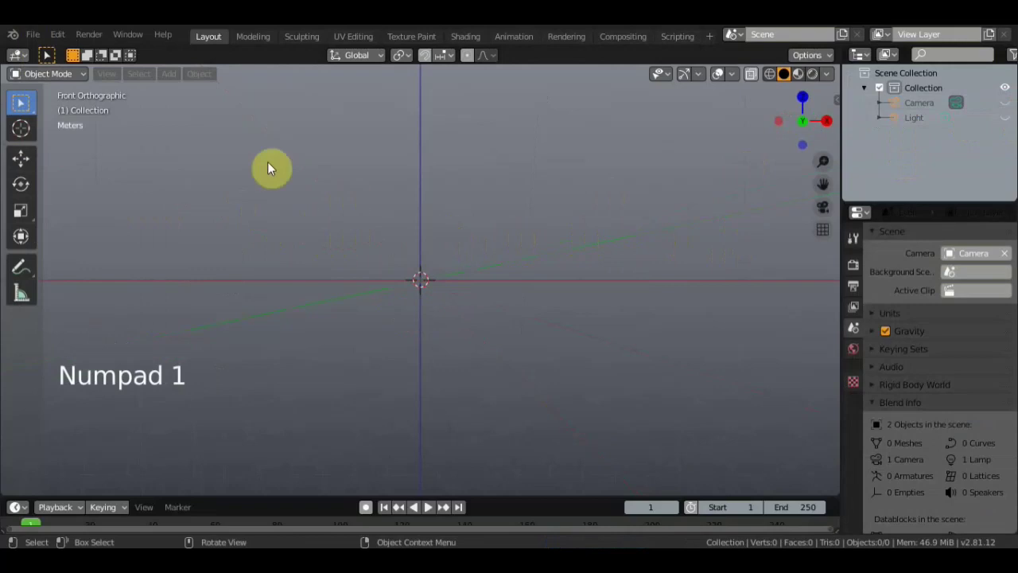
pyautogui.click(950, 251)
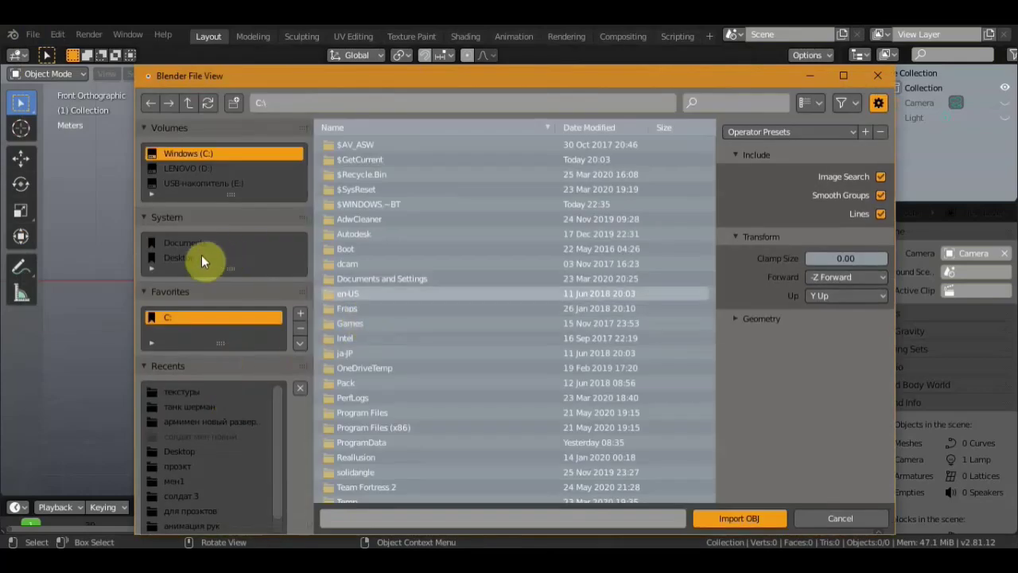
pyautogui.click(951, 251)
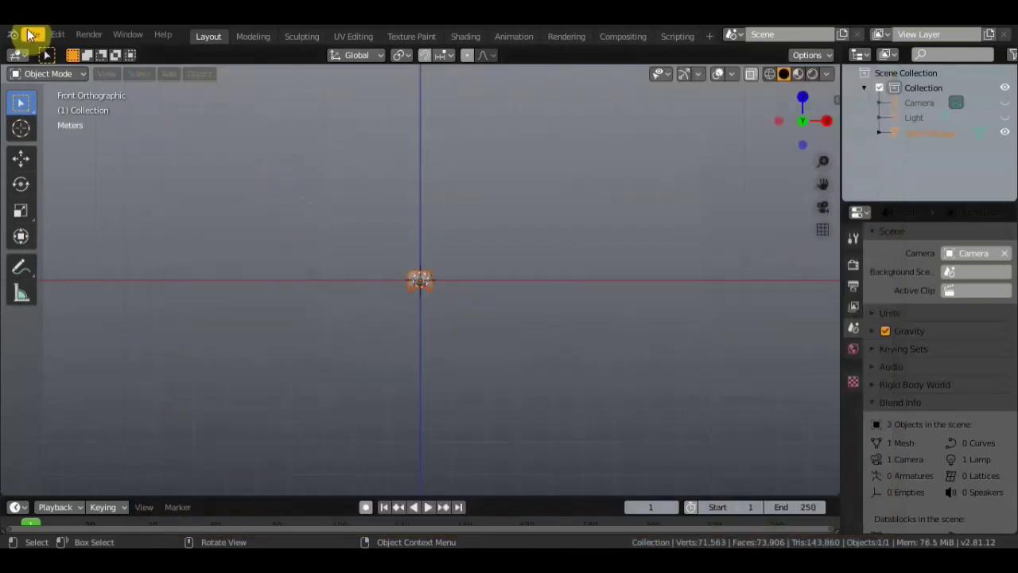
pyautogui.click(951, 251)
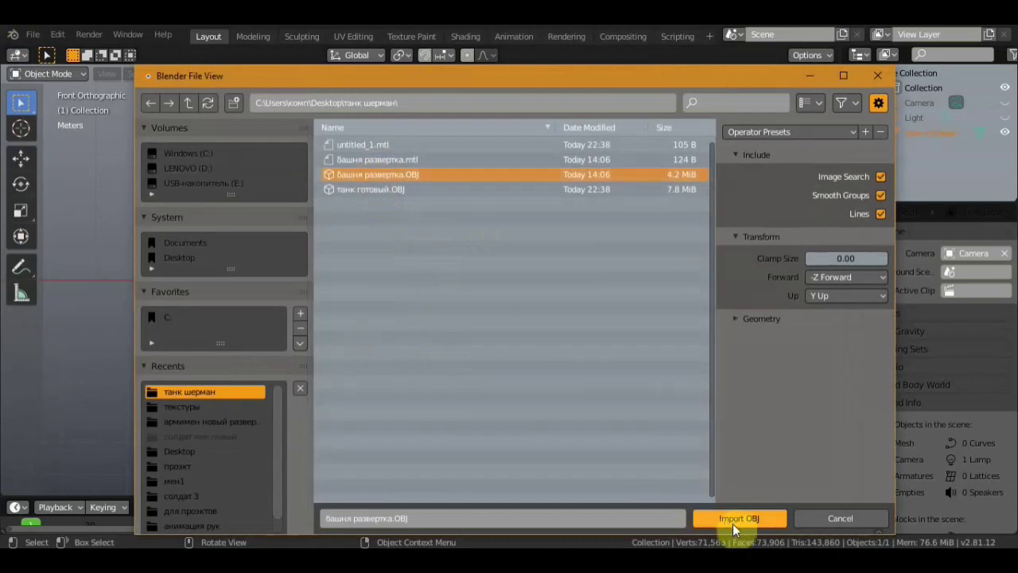
pyautogui.middleClick(951, 251)
# Move the turret onto the hull, check it from several angles, and switch shading to Material Preview
pyautogui.press('KP_3')
pyautogui.click(950, 251)
pyautogui.click(951, 251)
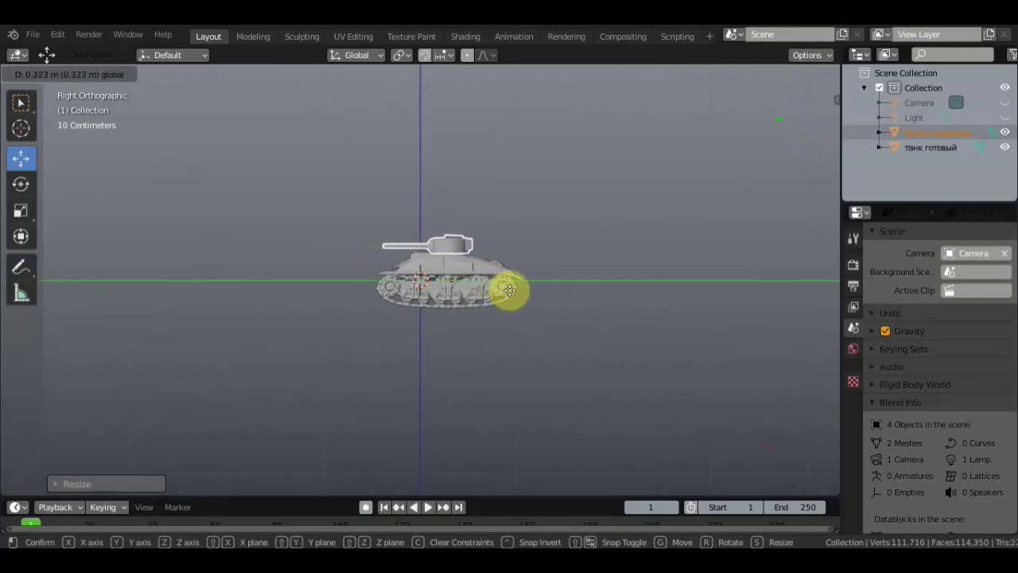
pyautogui.scroll(3)
pyautogui.middleClick(951, 252)
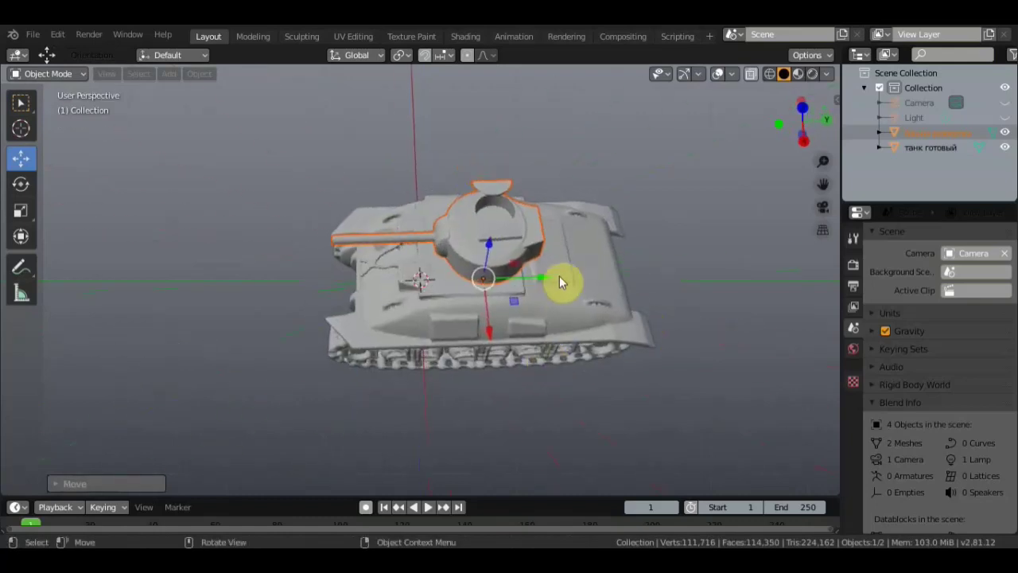
pyautogui.click(951, 252)
pyautogui.middleClick(950, 251)
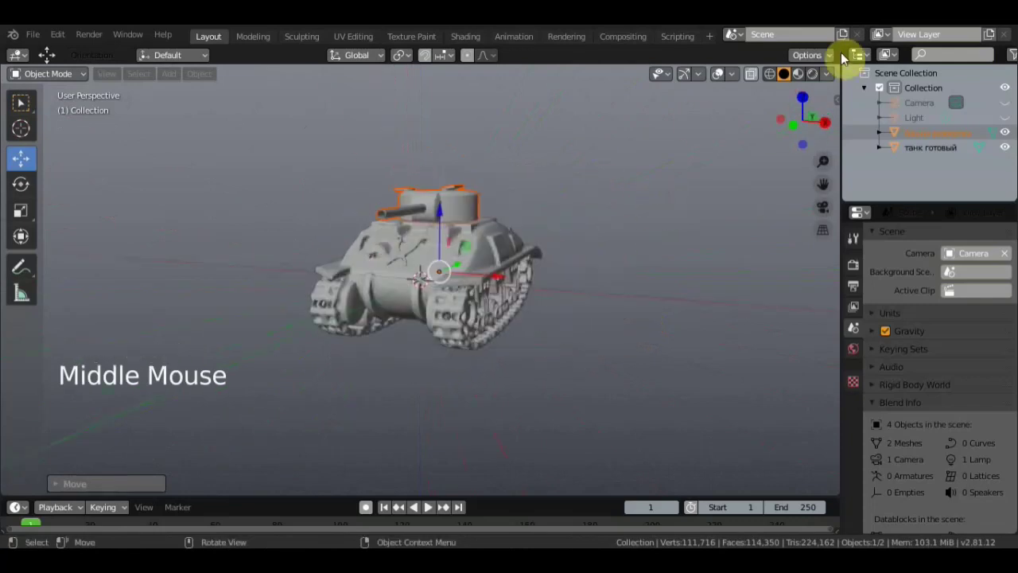
pyautogui.click(950, 251)
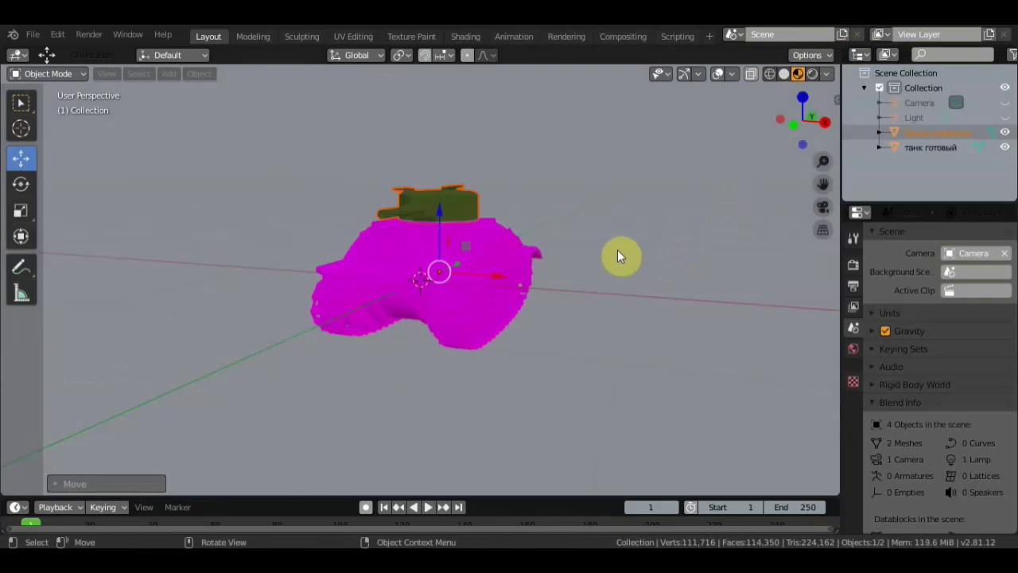
# Connect the camouflage texture images to the hull and turret Base Color in the Shading workspace
pyautogui.scroll(3)
pyautogui.middleClick(472, 244)
pyautogui.scroll(-3)
pyautogui.click(537, 243)
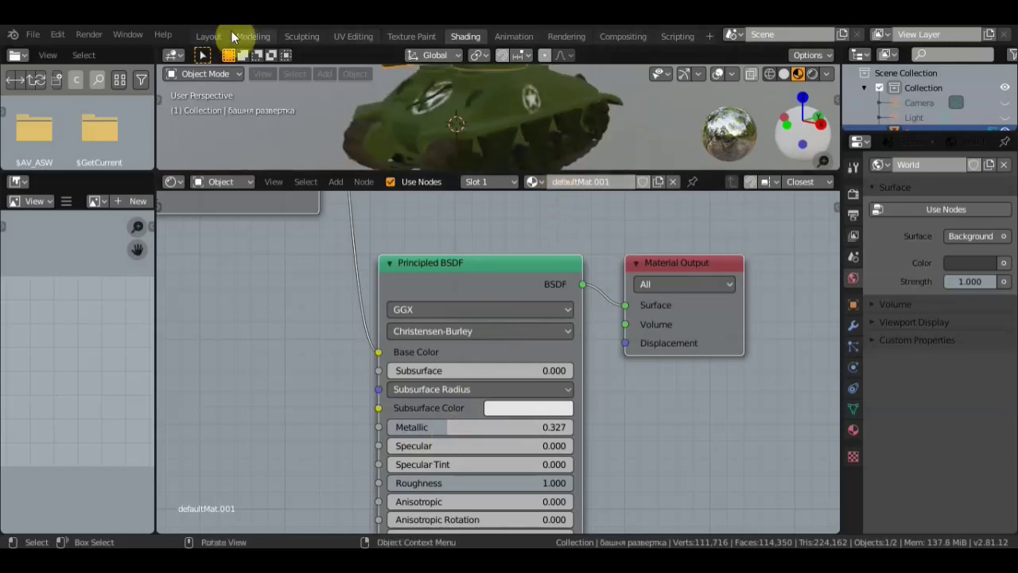
# In Layout's Material Properties, raise the turret's specular tint and lower its roughness
pyautogui.click(217, 42)
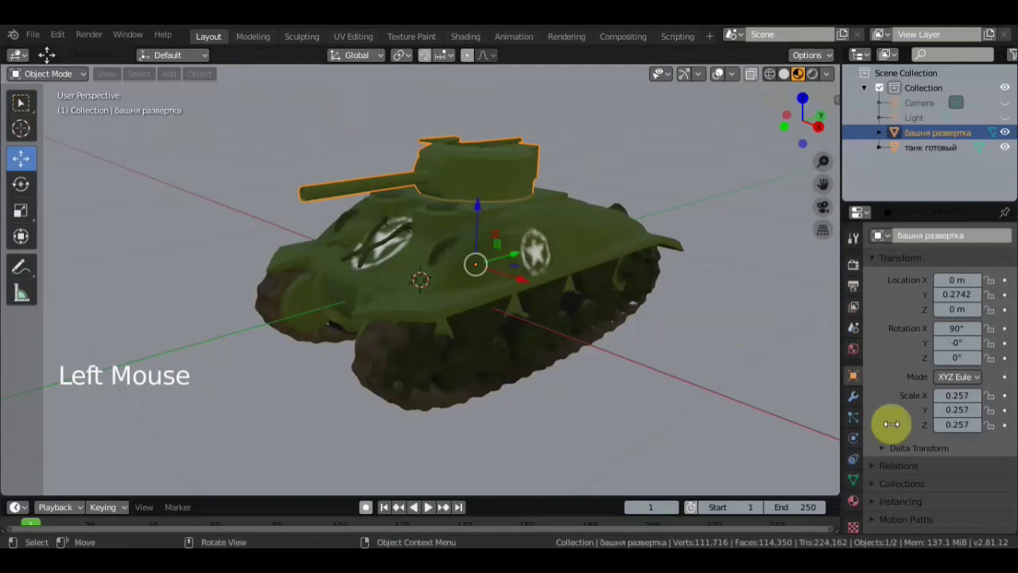
pyautogui.click(862, 506)
pyautogui.scroll(-3)
pyautogui.scroll(-3)
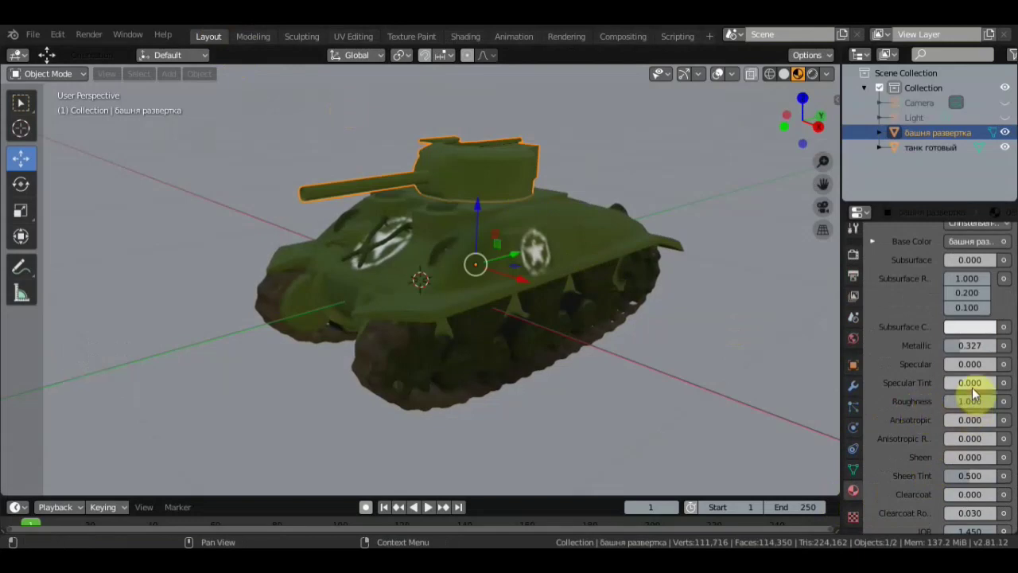
pyautogui.click(980, 389)
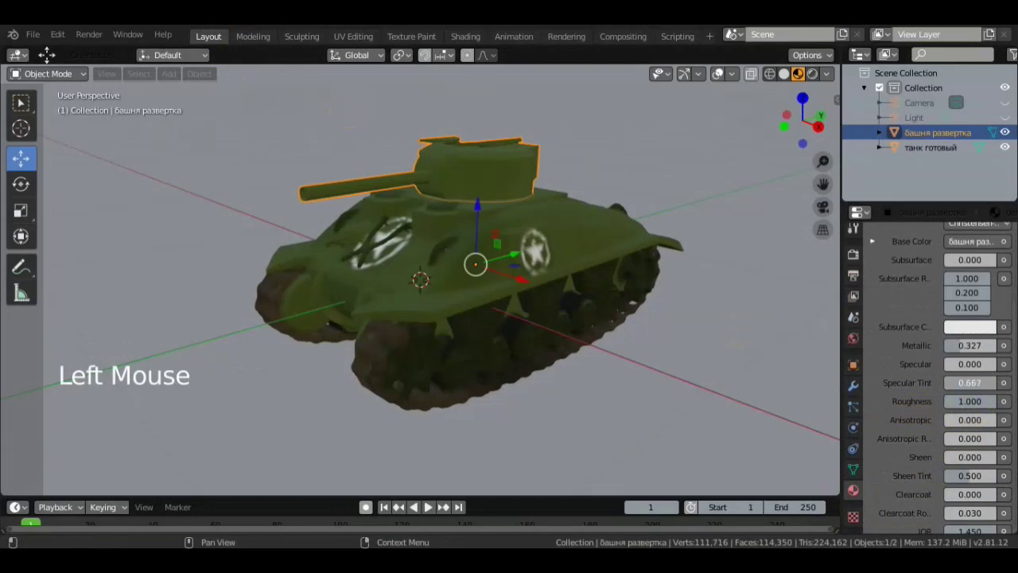
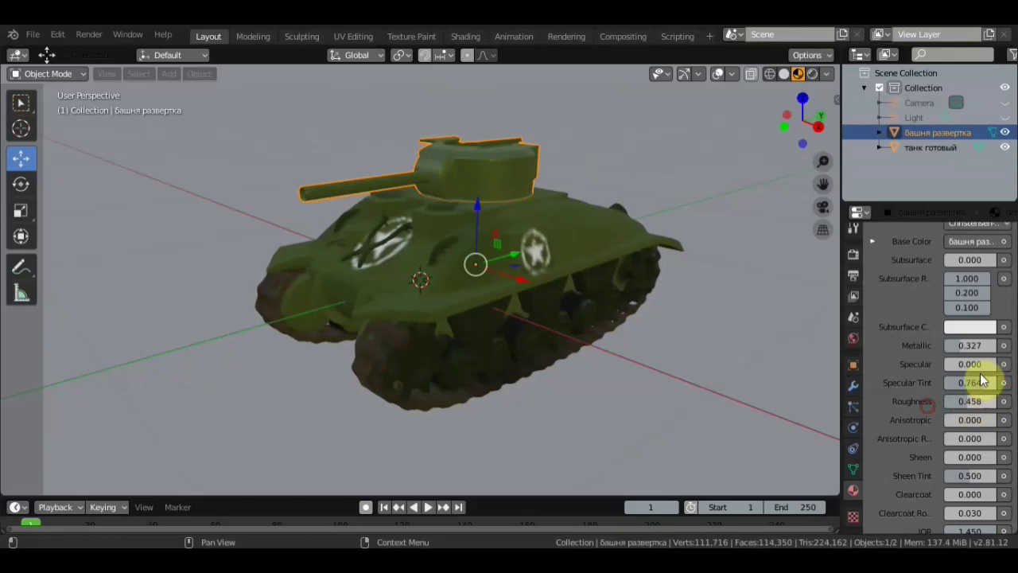
pyautogui.click(599, 255)
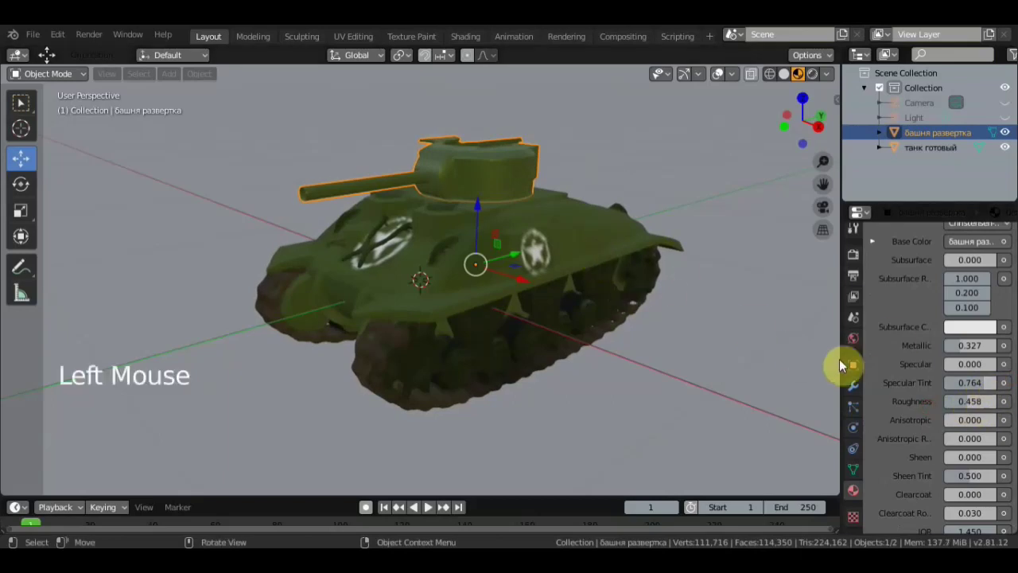
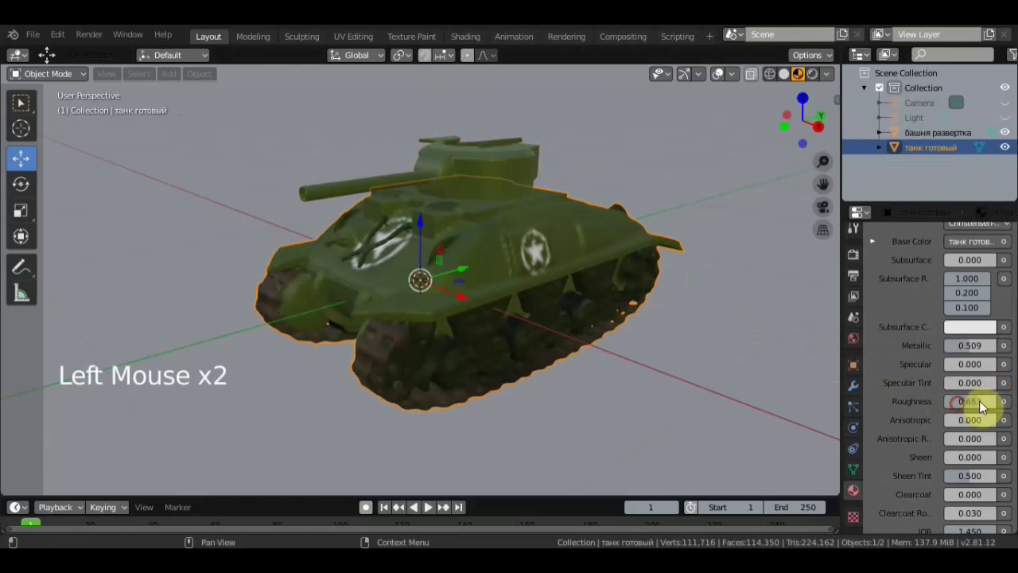
# Lower the hull's roughness, add slight specular tint, then select hull and turret together
pyautogui.click(973, 385)
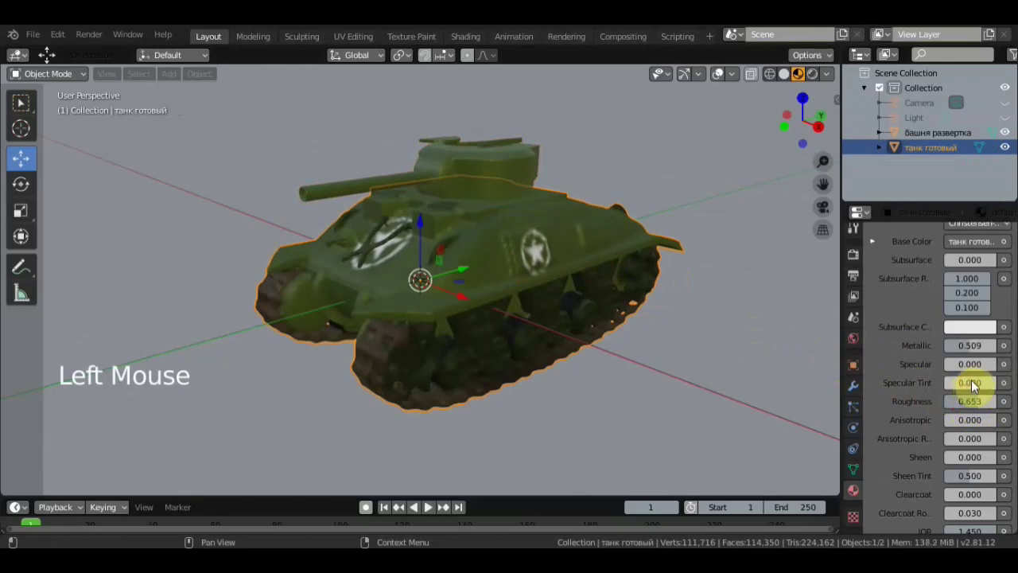
pyautogui.click(968, 388)
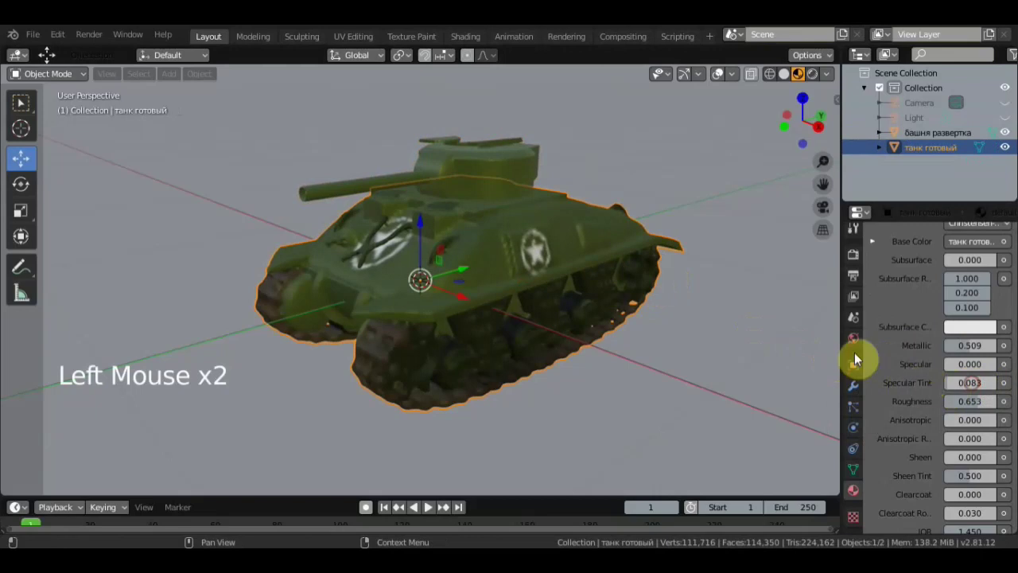
pyautogui.scroll(-3)
pyautogui.middleClick(693, 343)
pyautogui.scroll(3)
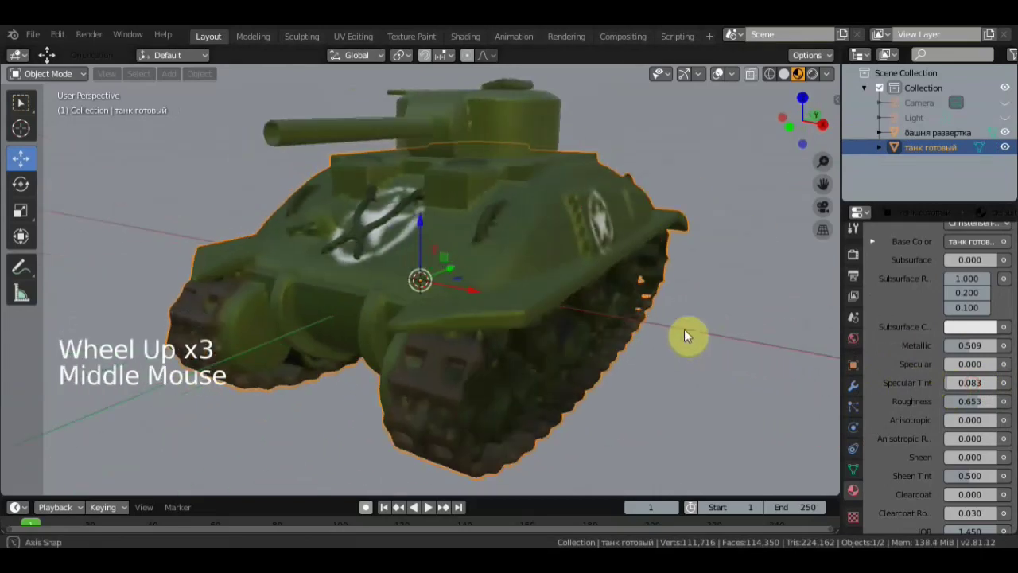
pyautogui.scroll(-3)
pyautogui.scroll(3)
pyautogui.middleClick(521, 342)
pyautogui.click(566, 284)
pyautogui.middleClick(519, 194)
pyautogui.click(520, 179)
pyautogui.click(586, 253)
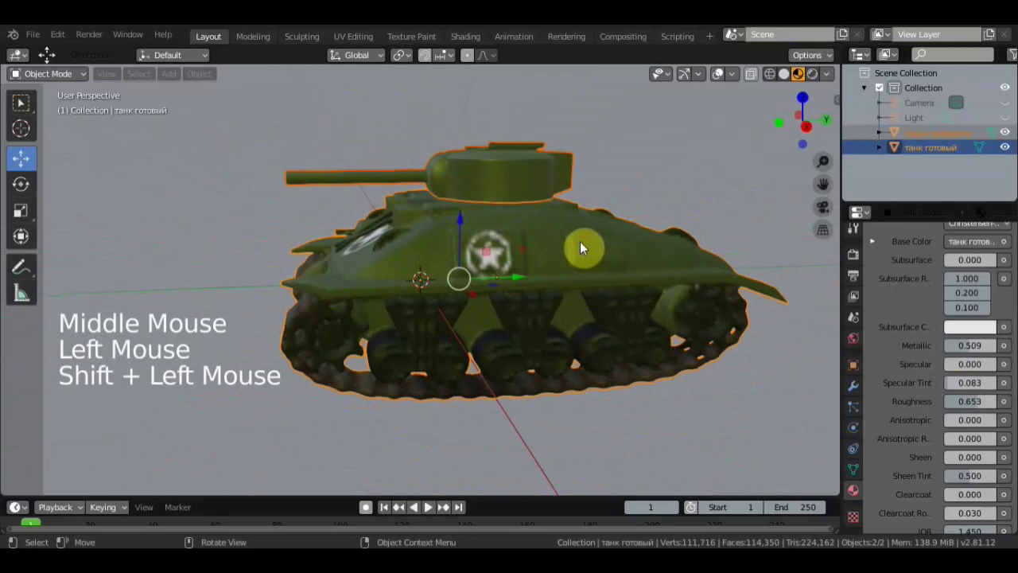
# From front view, lift both tank parts above the ground along Z, then select the turret alone
pyautogui.press('KP_1')
pyautogui.click(426, 226)
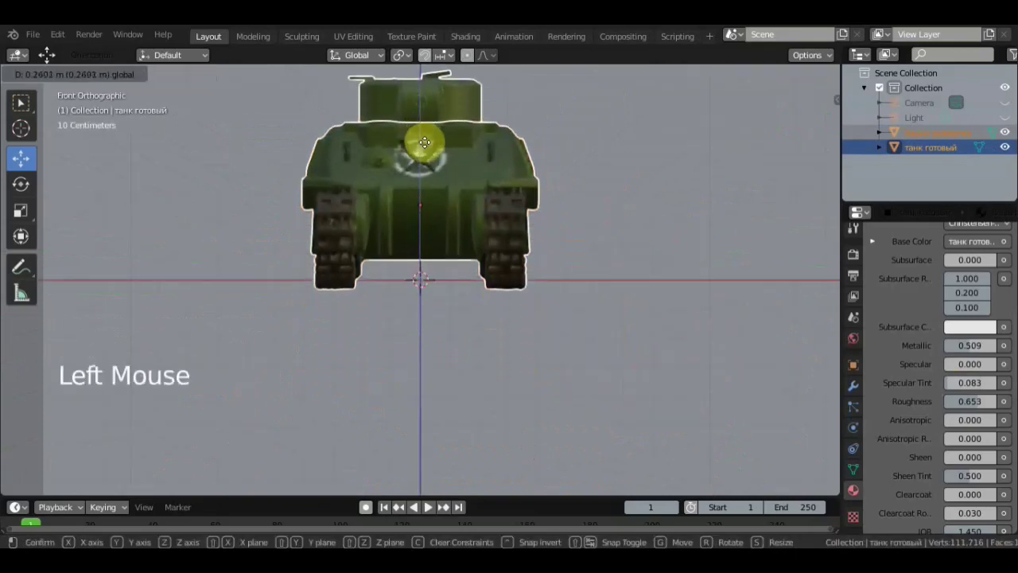
pyautogui.scroll(-3)
pyautogui.middleClick(558, 205)
pyautogui.middleClick(628, 236)
pyautogui.scroll(3)
pyautogui.click(567, 308)
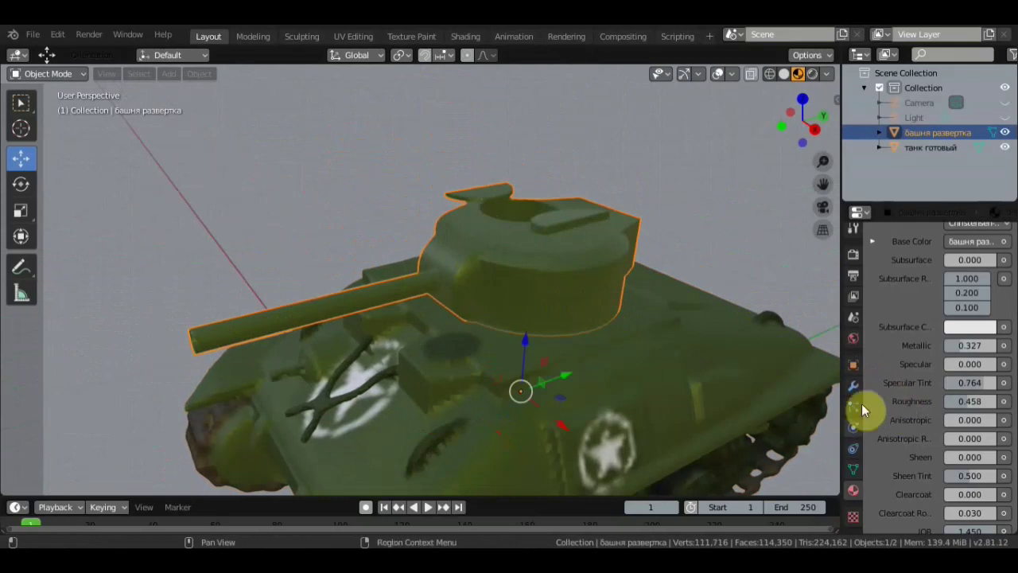
# Add a Decimate modifier to the turret at ratio 0.3462, then select the hull
pyautogui.click(861, 392)
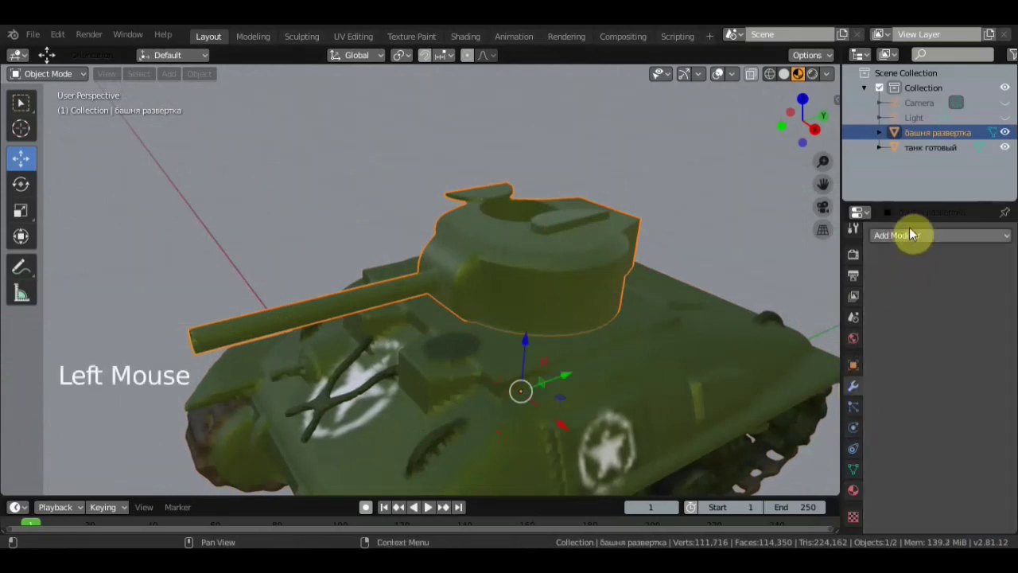
pyautogui.click(918, 238)
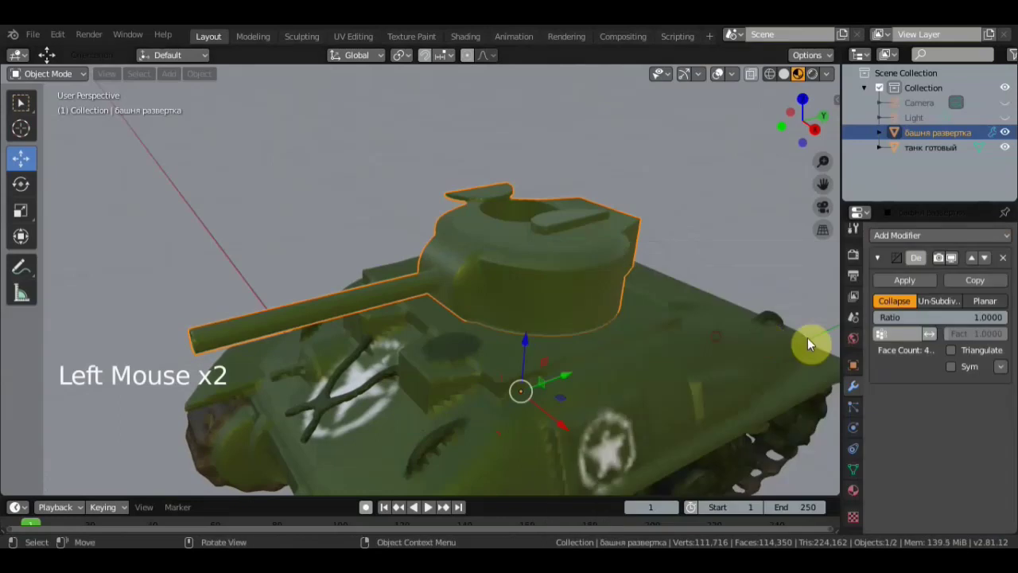
pyautogui.click(982, 322)
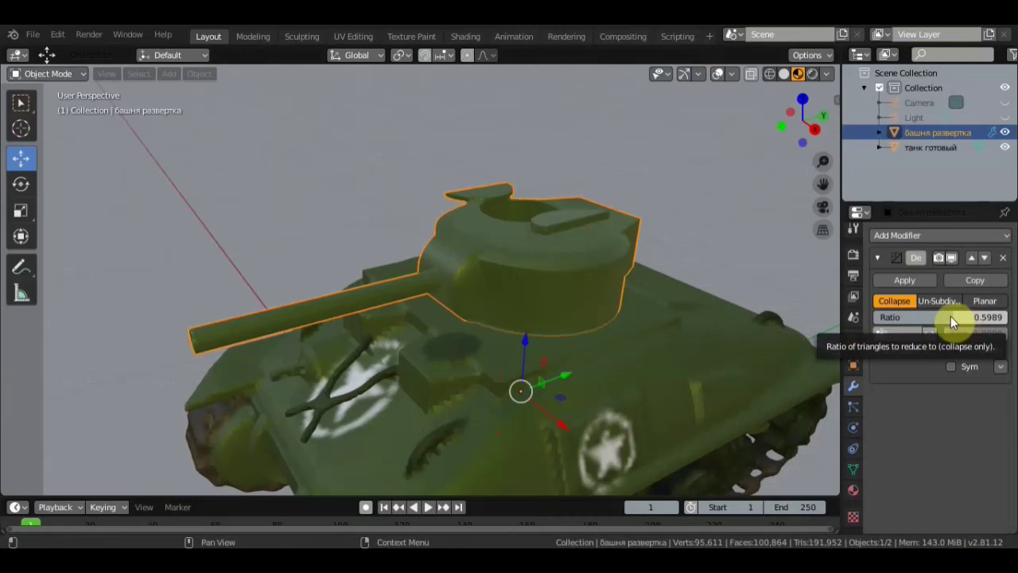
pyautogui.click(954, 320)
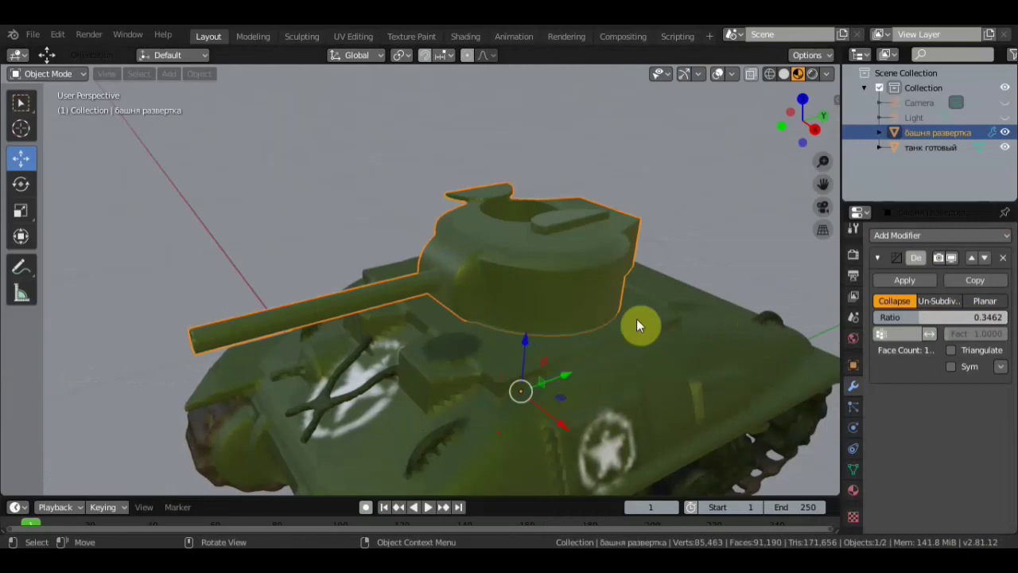
pyautogui.click(906, 285)
pyautogui.click(661, 360)
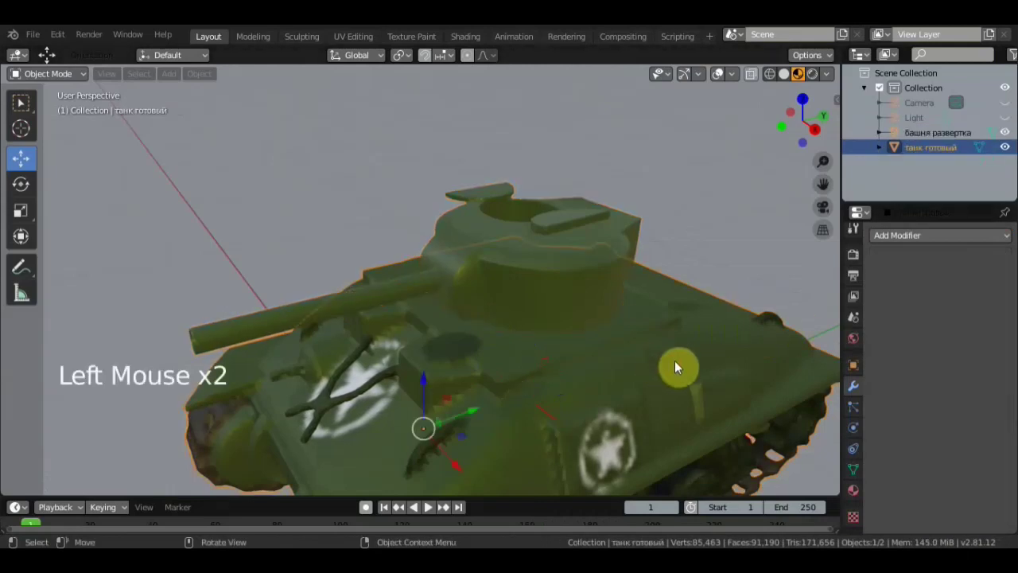
# Add a Decimate modifier to the hull and lower its Collapse ratio to about a third
pyautogui.scroll(-3)
pyautogui.middleClick(687, 364)
pyautogui.scroll(3)
pyautogui.click(919, 242)
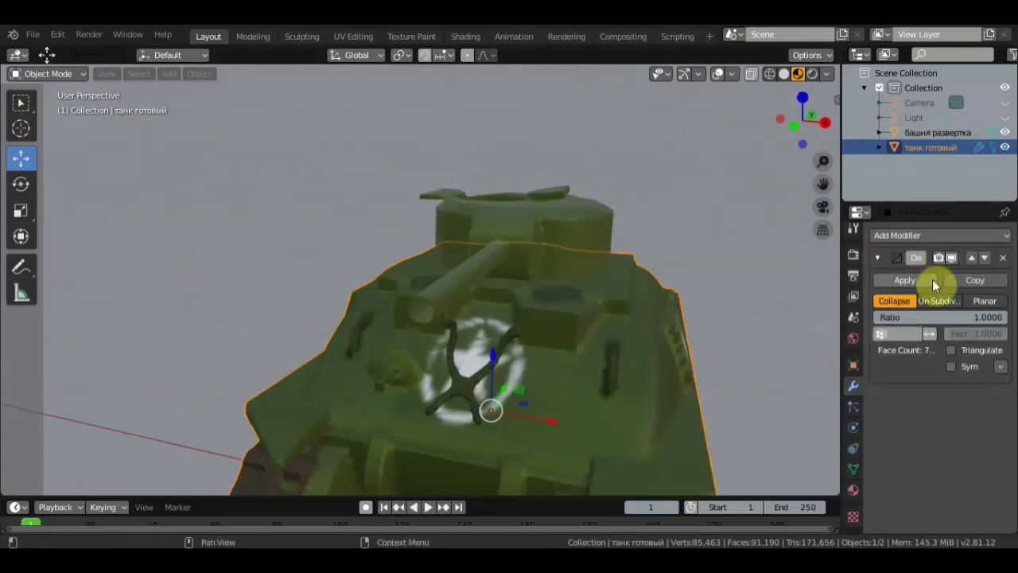
pyautogui.click(429, 505)
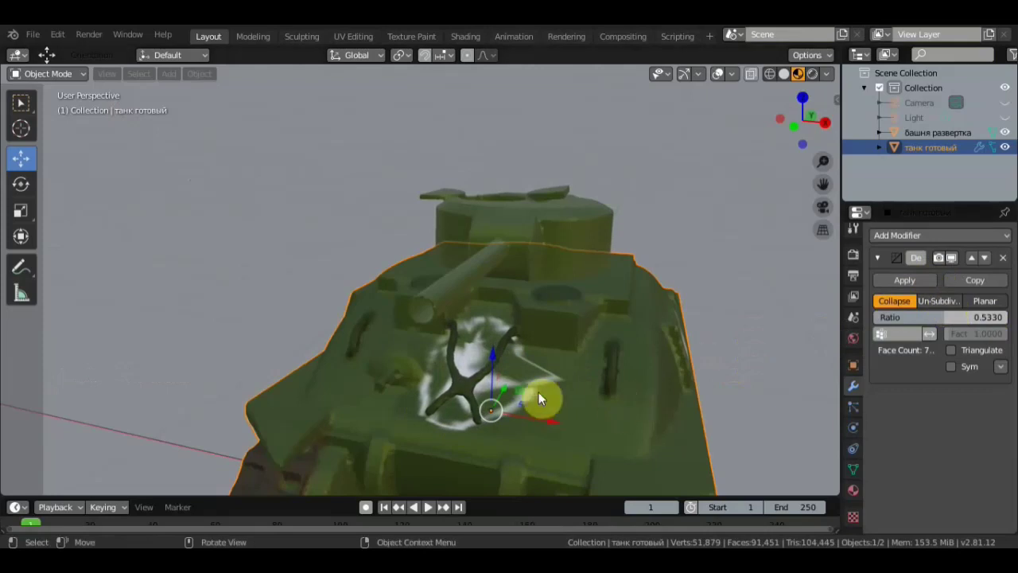
pyautogui.click(429, 505)
pyautogui.click(429, 505)
pyautogui.click(428, 505)
pyautogui.click(429, 505)
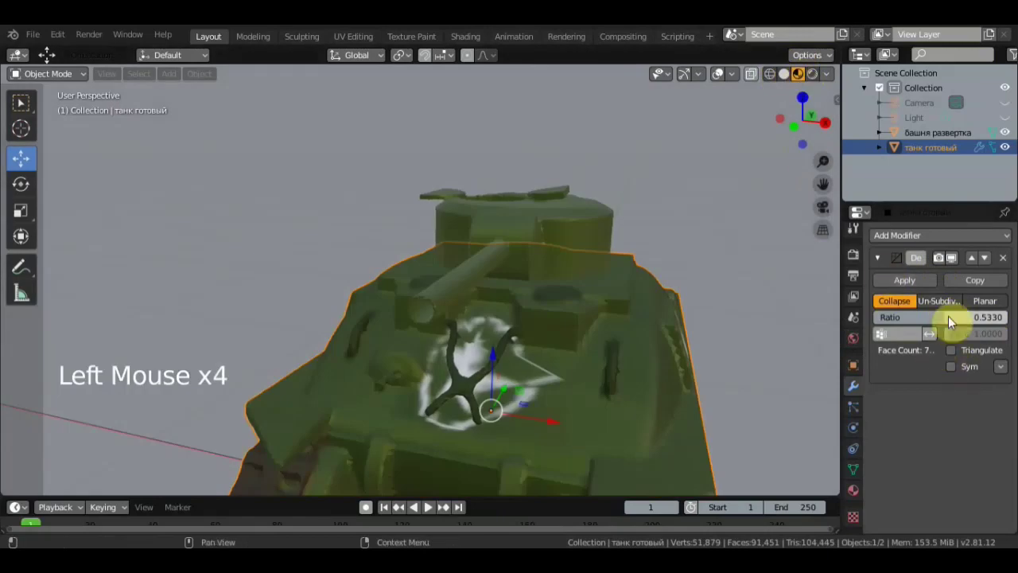
pyautogui.click(429, 505)
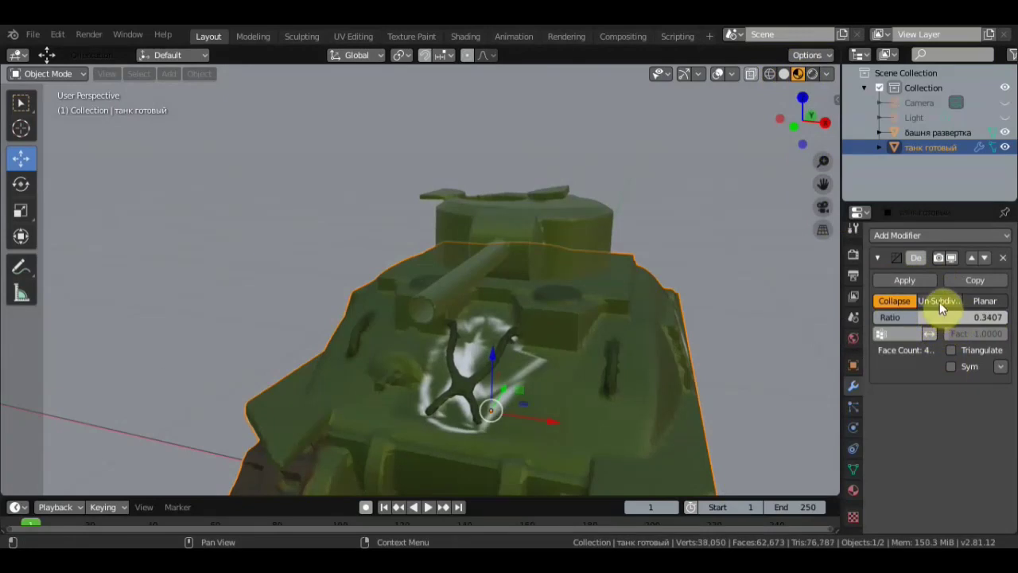
# Test Un-Subdivide iterations 1 and 0, return to Collapse with Symmetry at about 0.7, then remove the modifier
pyautogui.click(428, 505)
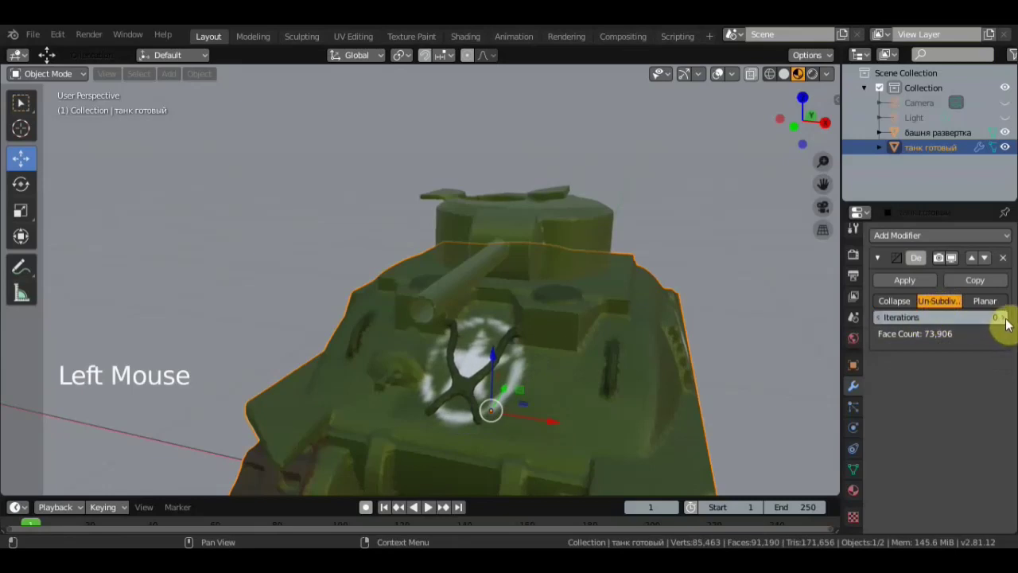
pyautogui.click(429, 505)
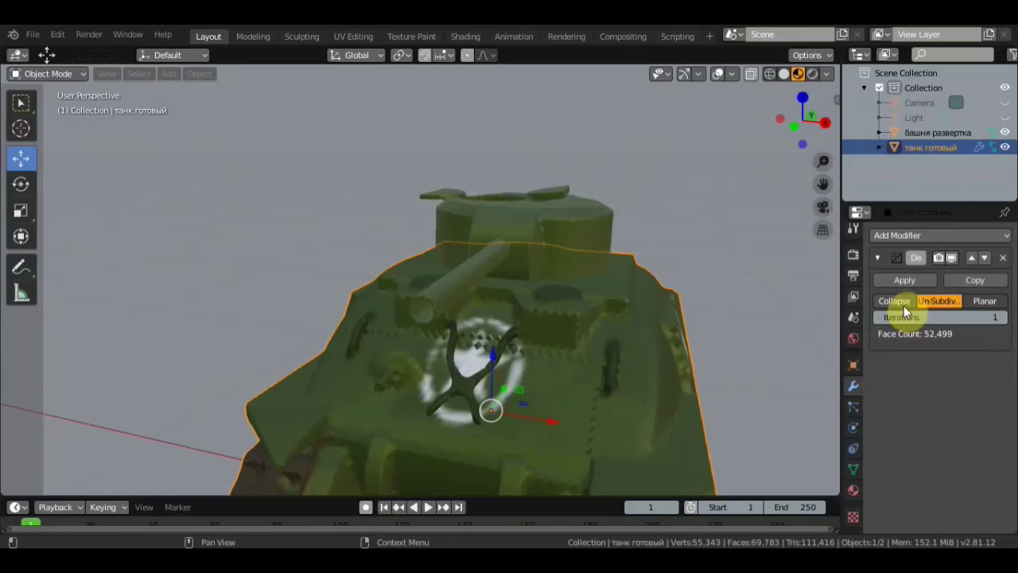
pyautogui.click(428, 506)
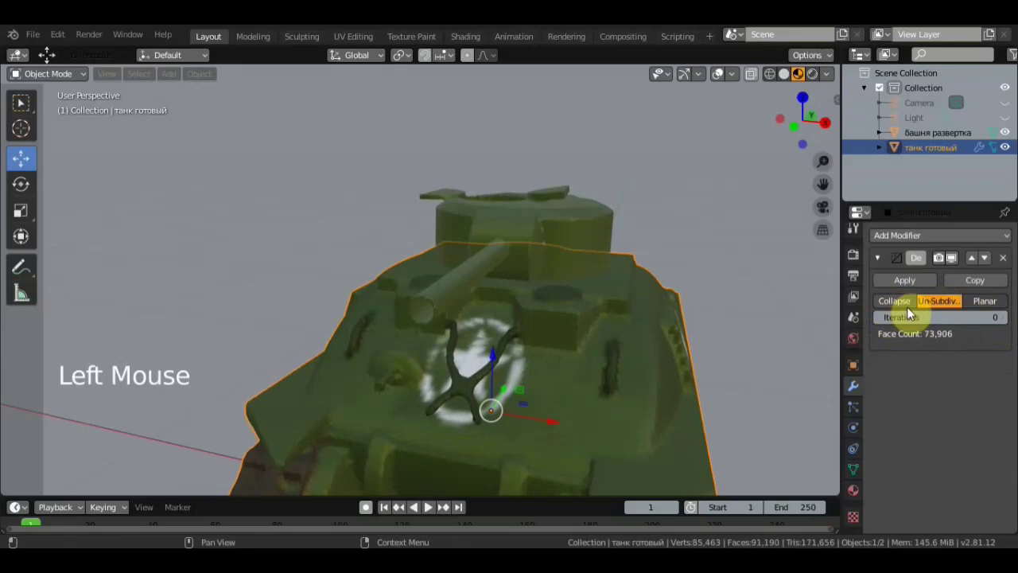
pyautogui.click(429, 505)
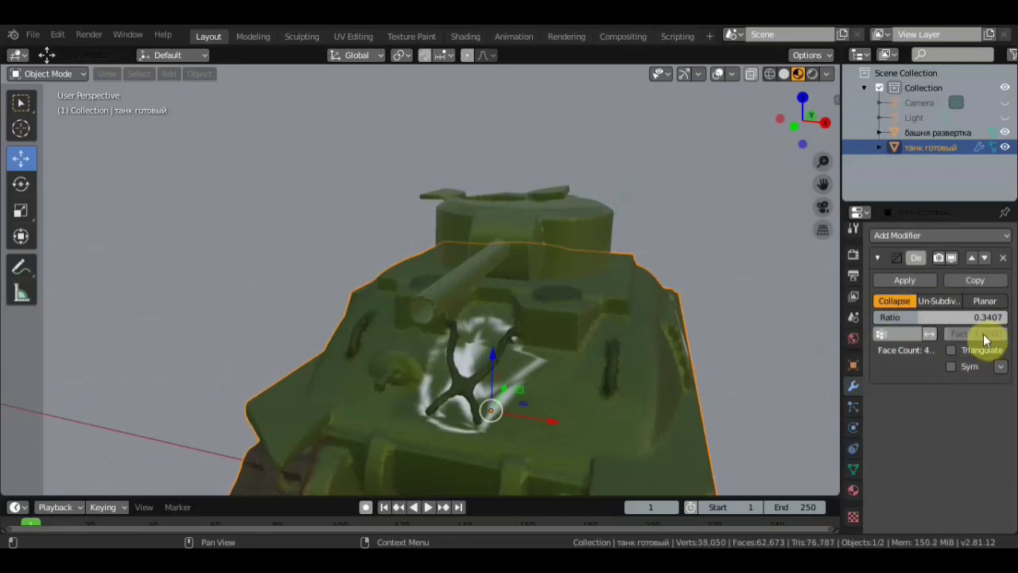
pyautogui.click(428, 505)
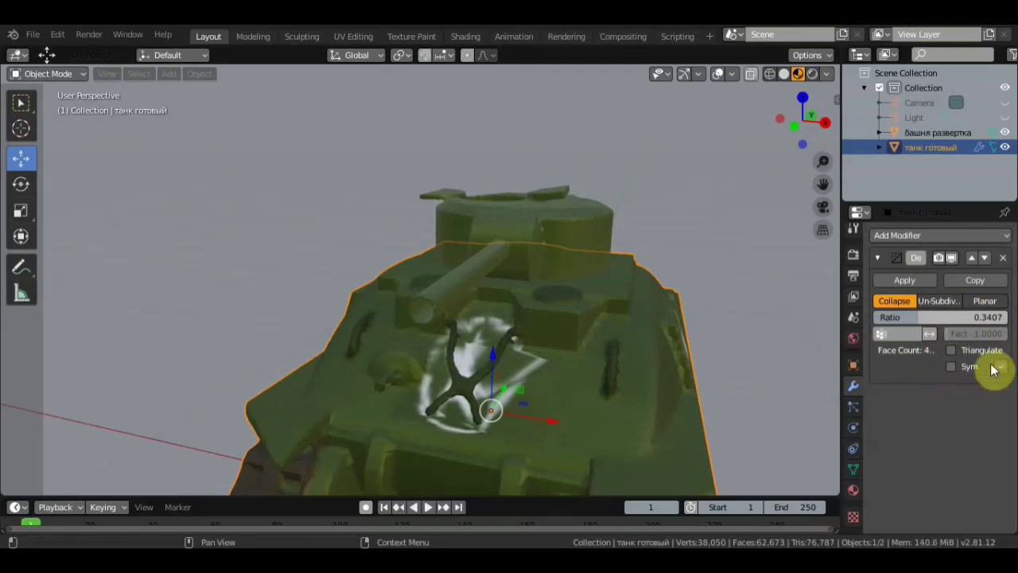
pyautogui.click(428, 505)
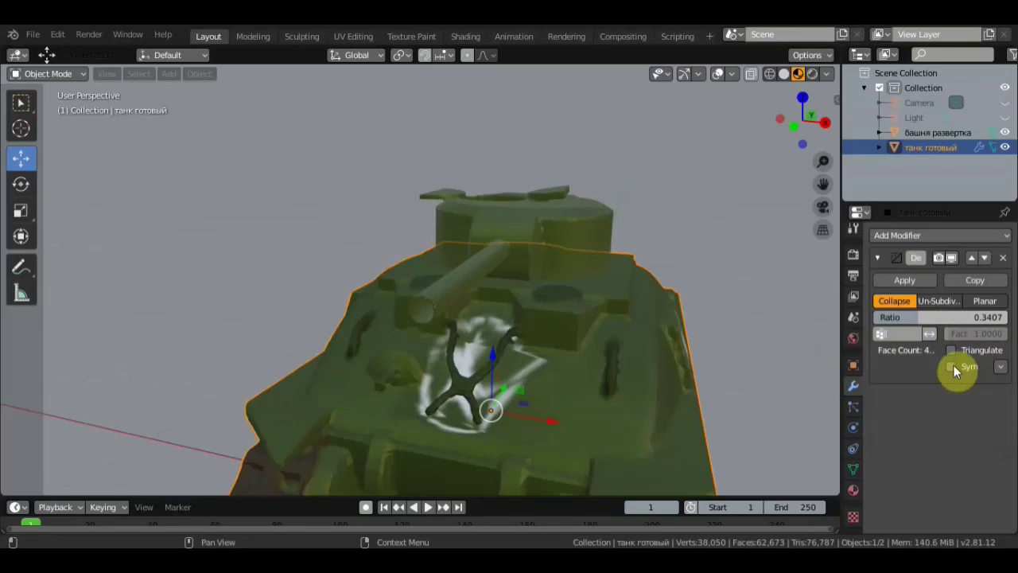
pyautogui.click(429, 505)
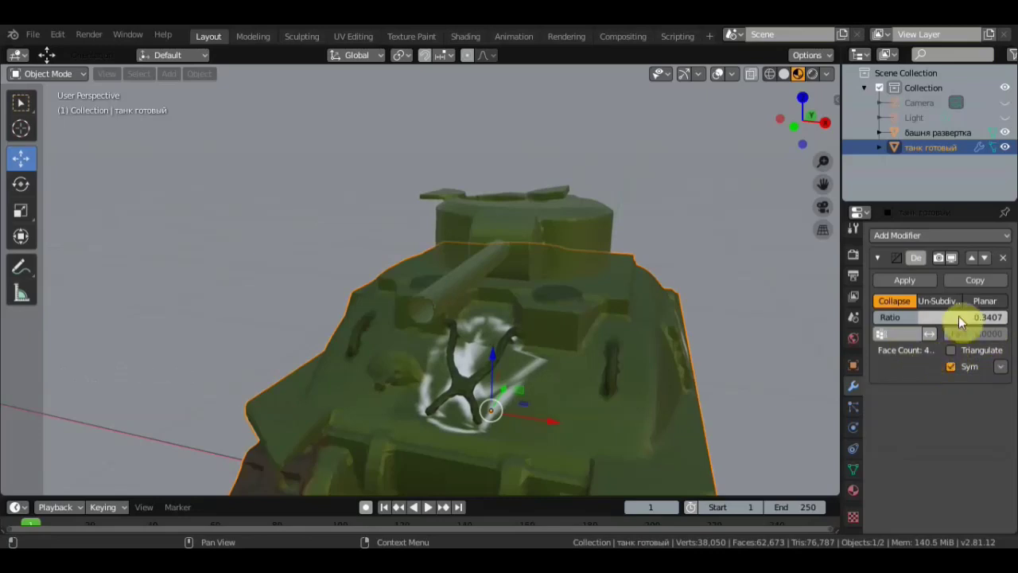
pyautogui.click(429, 505)
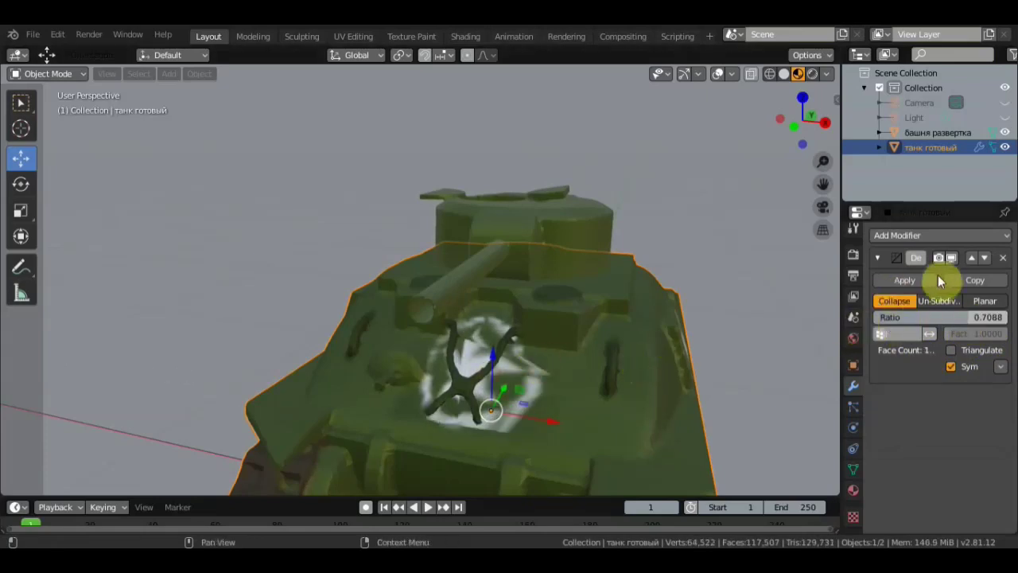
pyautogui.click(429, 505)
# Add a mesh plane beneath the tank and scale it up into a large ground
pyautogui.scroll(-3)
pyautogui.middleClick(429, 506)
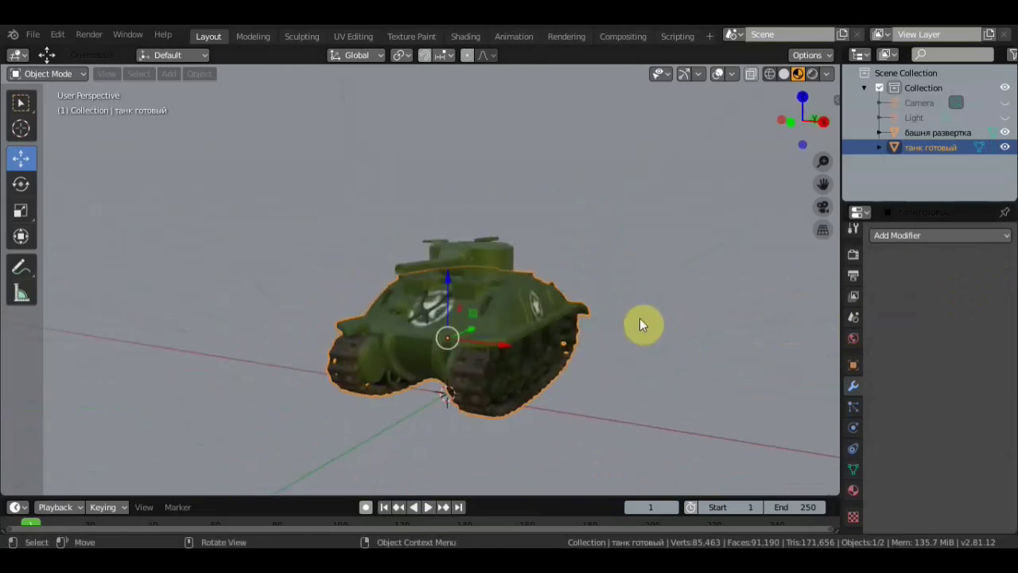
pyautogui.scroll(3)
pyautogui.middleClick(428, 505)
pyautogui.scroll(-3)
pyautogui.middleClick(429, 505)
pyautogui.press('shift+a')
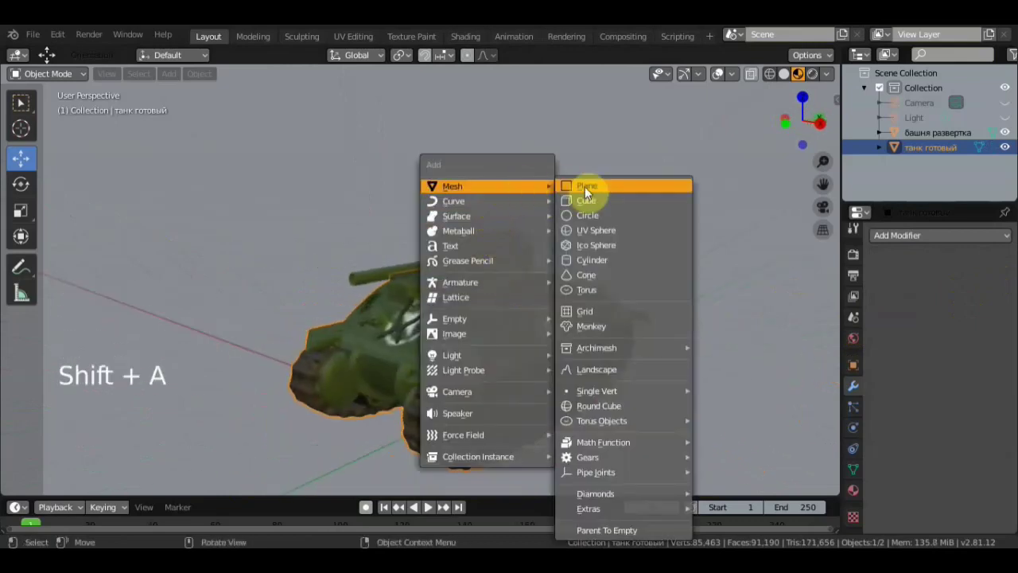
pyautogui.scroll(-3)
pyautogui.press('s')
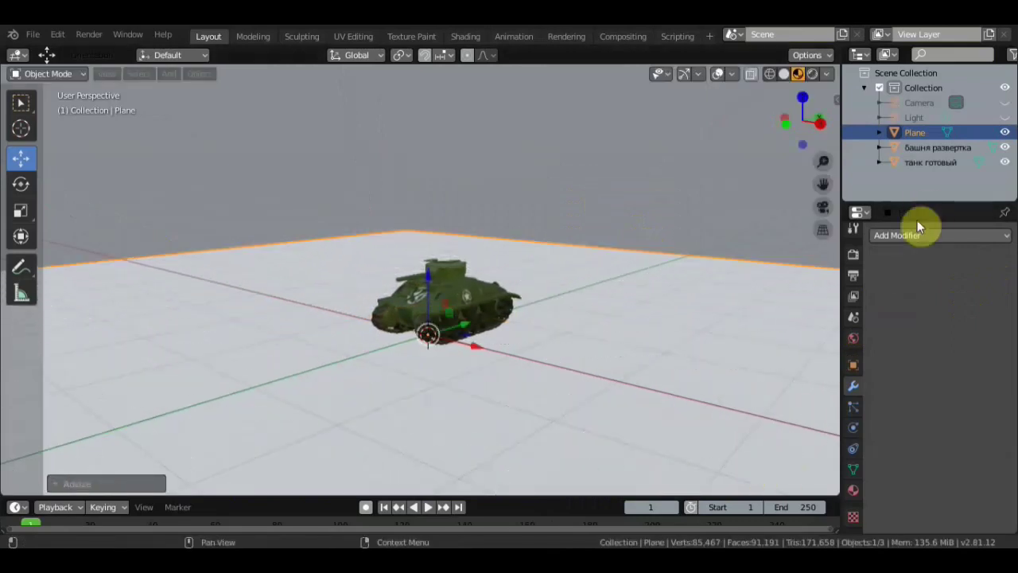
# Give the plane a new material with Base Color driven by an Image Texture
pyautogui.click(429, 505)
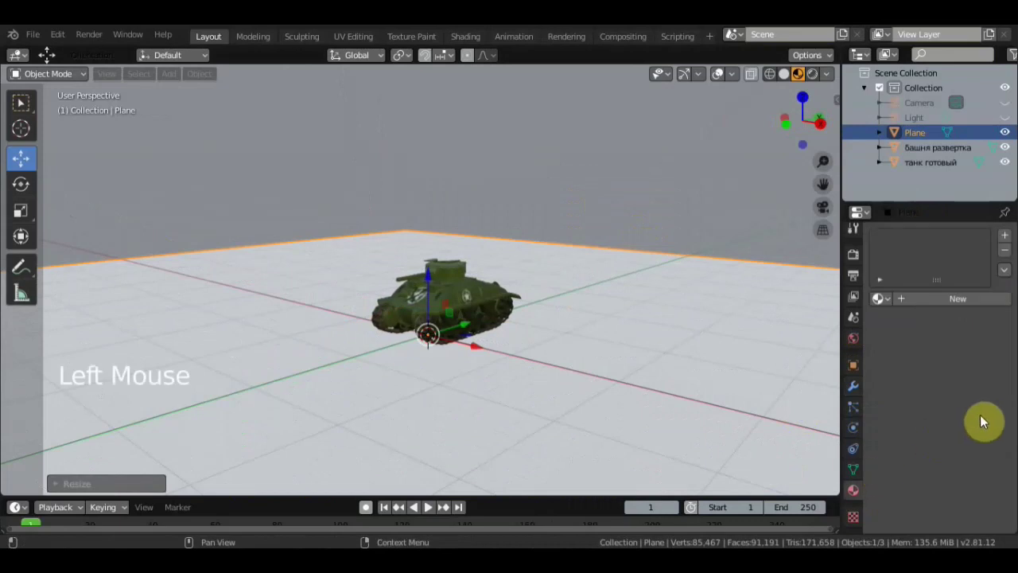
pyautogui.click(429, 505)
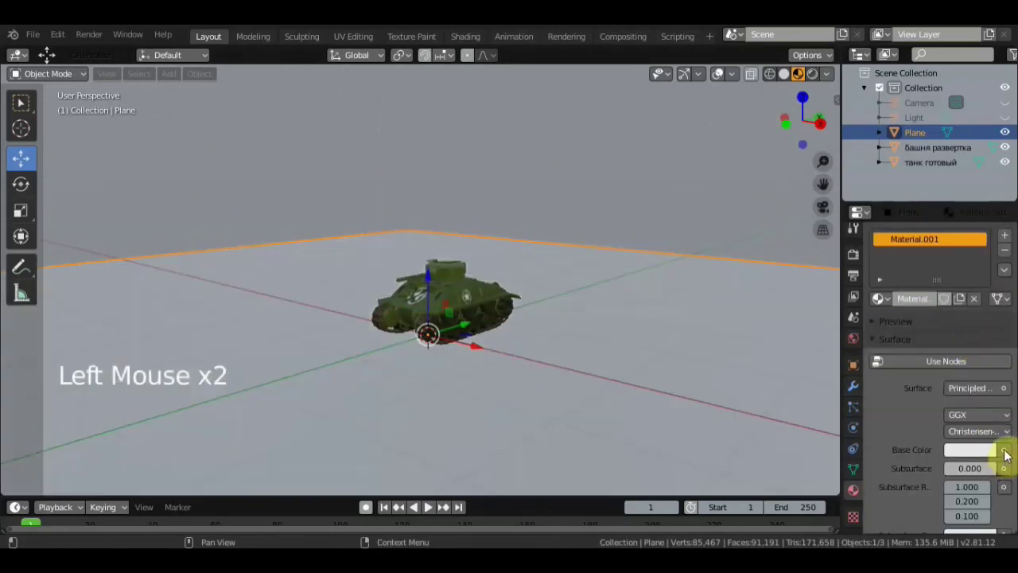
pyautogui.click(429, 505)
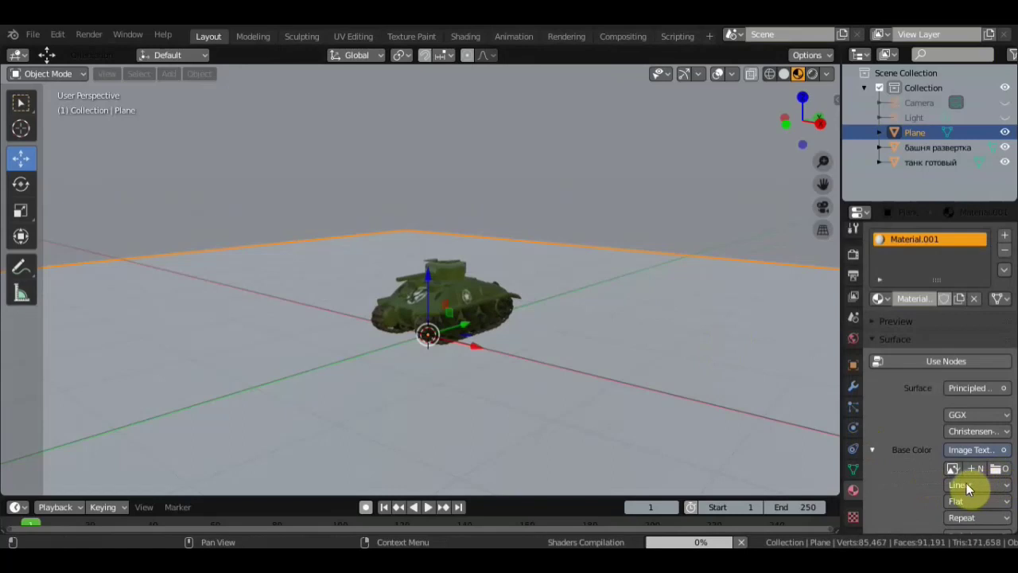
# Load the sand image into the plane's texture and inspect the sandy floor from several angles
pyautogui.click(429, 505)
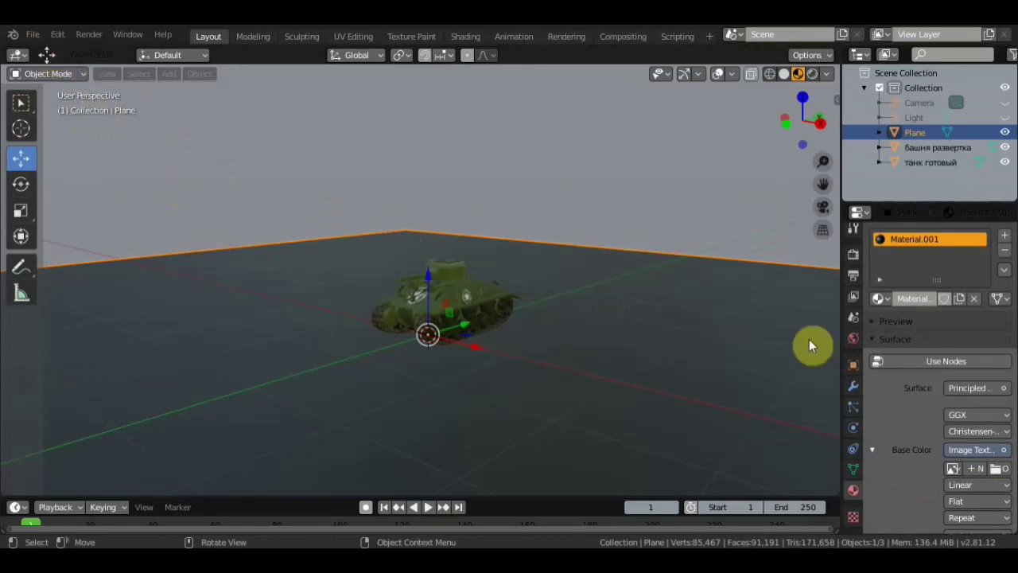
pyautogui.click(1003, 477)
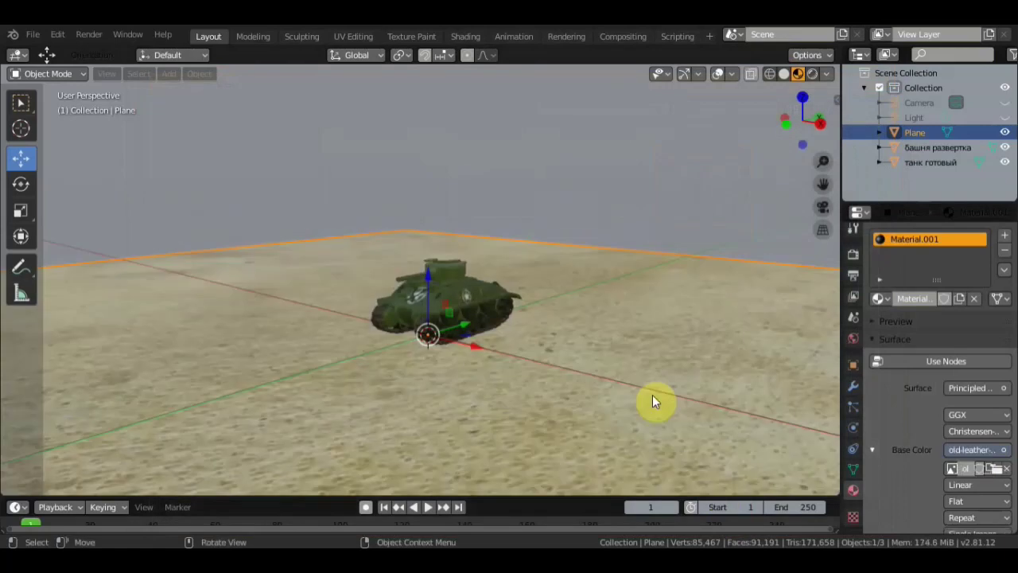
pyautogui.scroll(3)
pyautogui.middleClick(625, 389)
pyautogui.scroll(3)
pyautogui.middleClick(617, 443)
pyautogui.scroll(-3)
pyautogui.middleClick(634, 355)
pyautogui.scroll(-3)
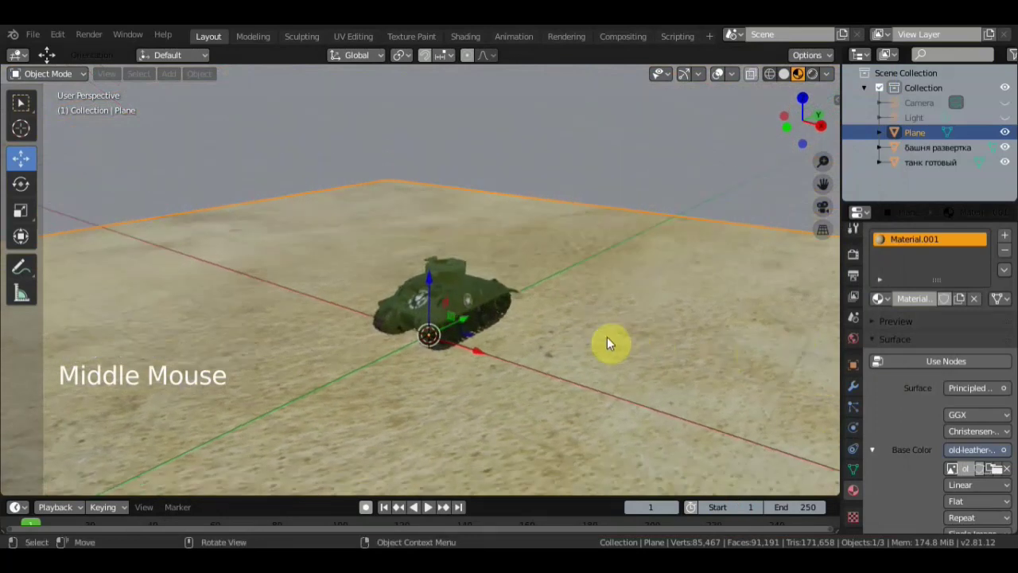
pyautogui.middleClick(610, 337)
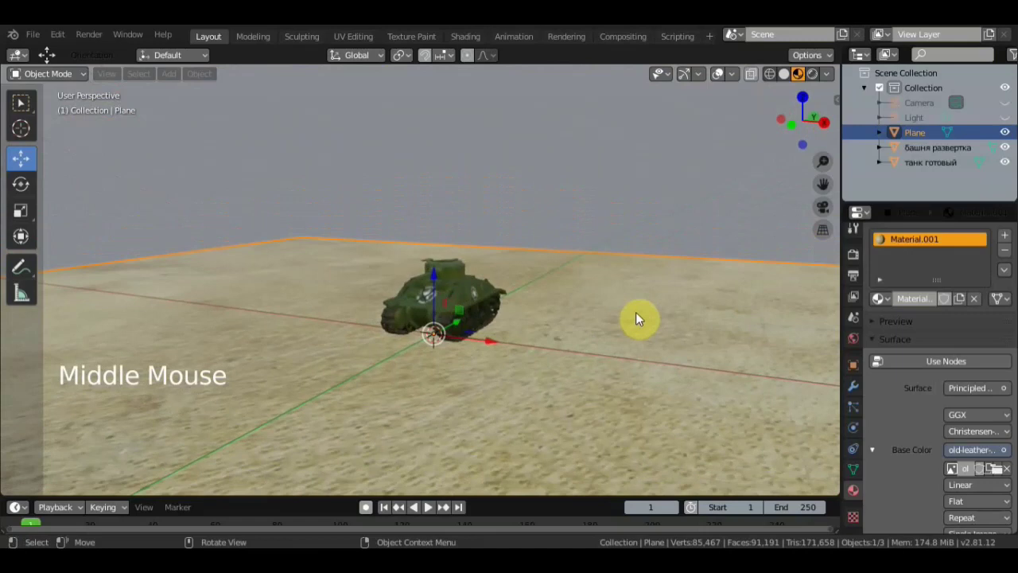
# Add an armature and set its viewport display to draw In Front of the tank
pyautogui.press('shift+a')
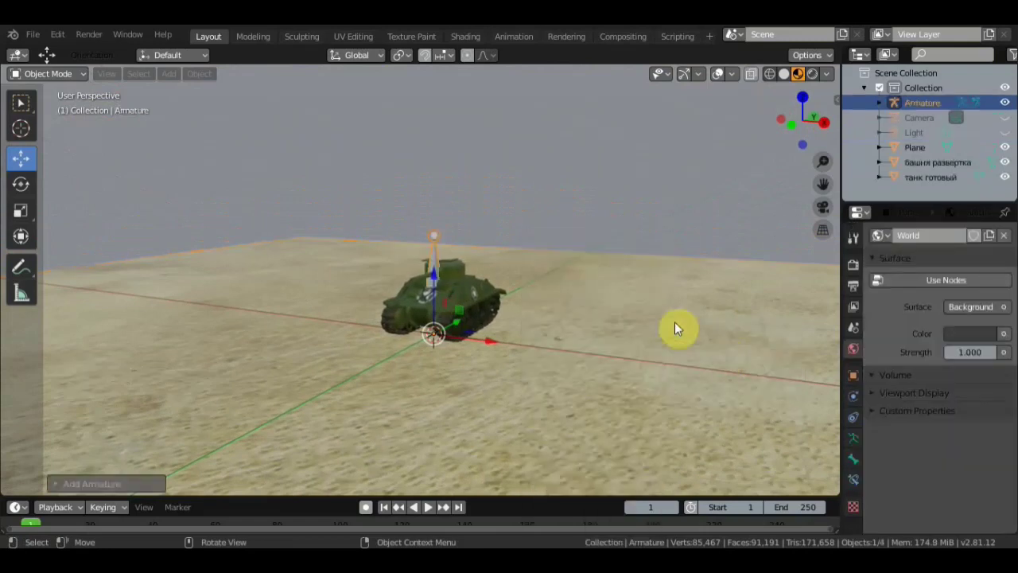
pyautogui.press('KP_1')
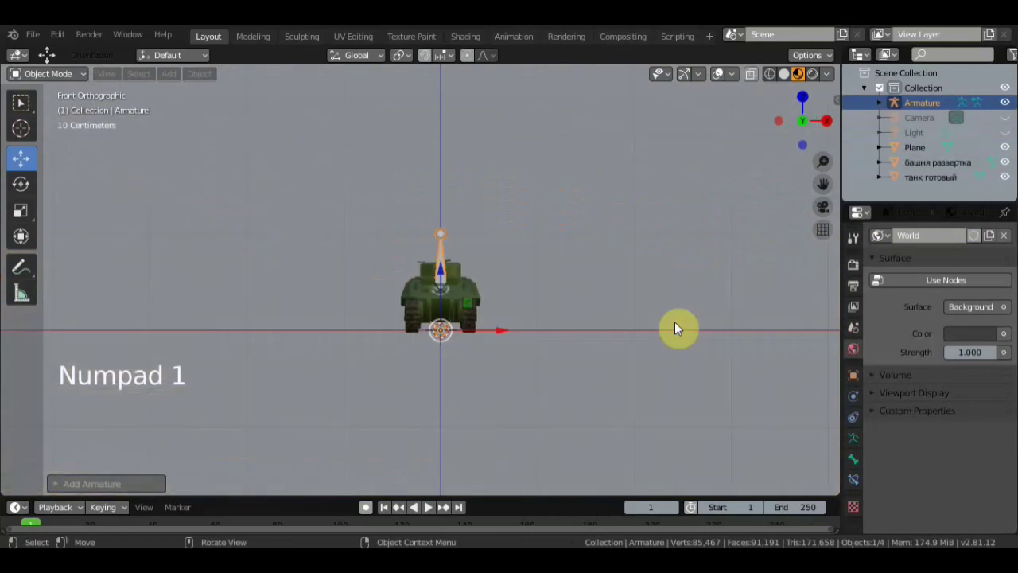
pyautogui.click(863, 449)
pyautogui.click(922, 456)
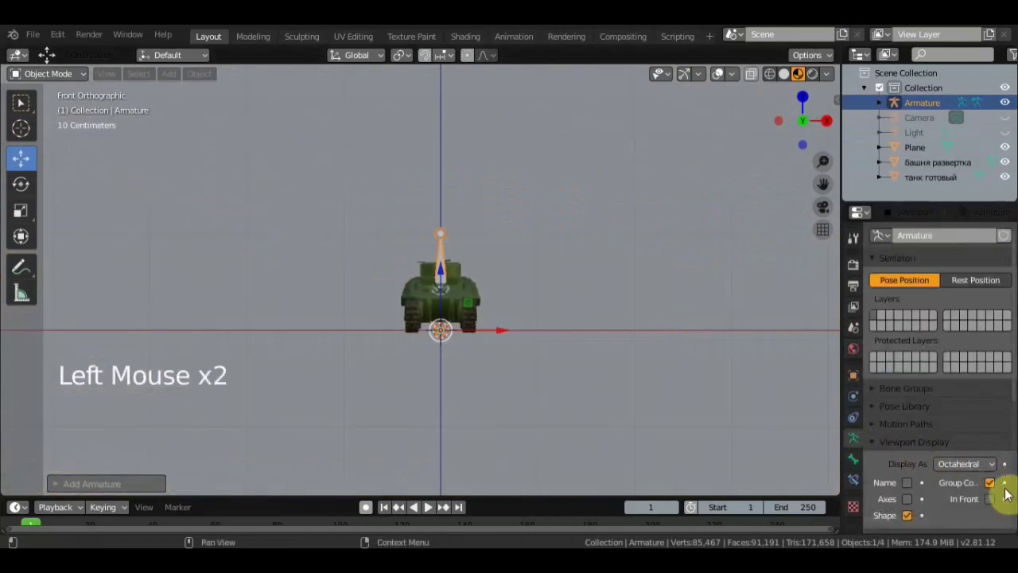
pyautogui.click(997, 501)
# From the side view, rotate and place the bone at the turret's centre above the tank
pyautogui.middleClick(753, 401)
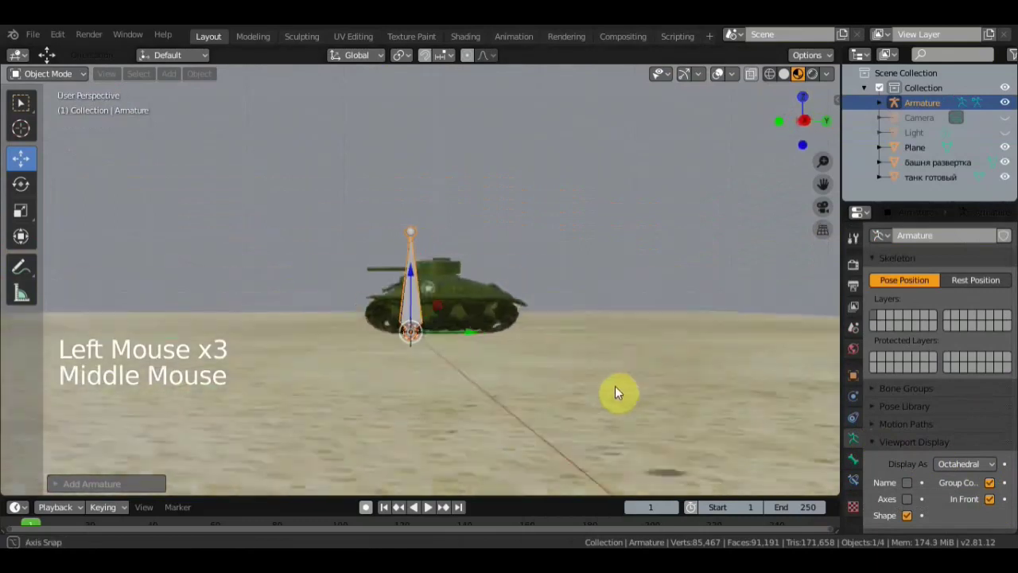
pyautogui.scroll(3)
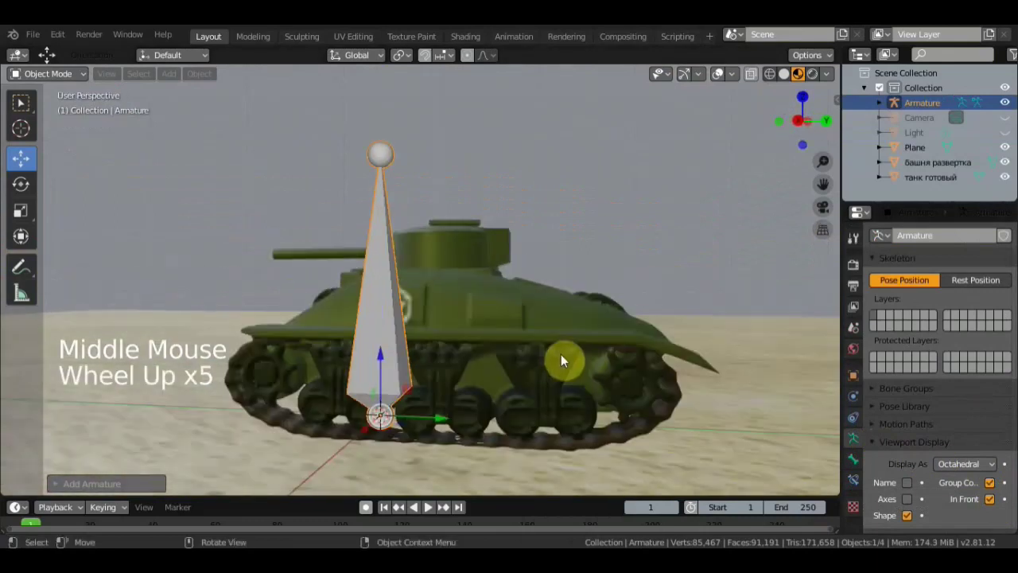
pyautogui.press('KP_3')
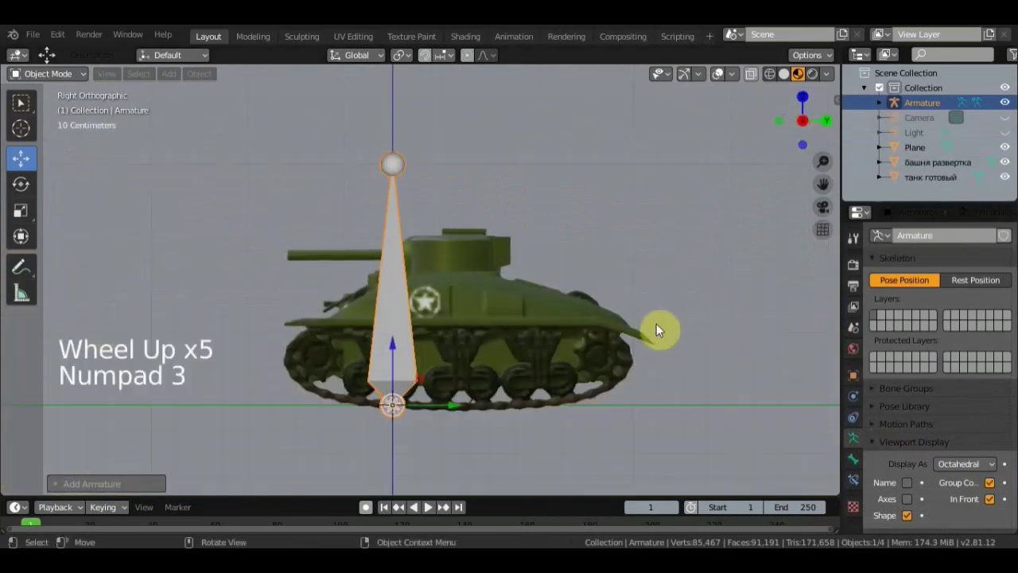
pyautogui.press('r')
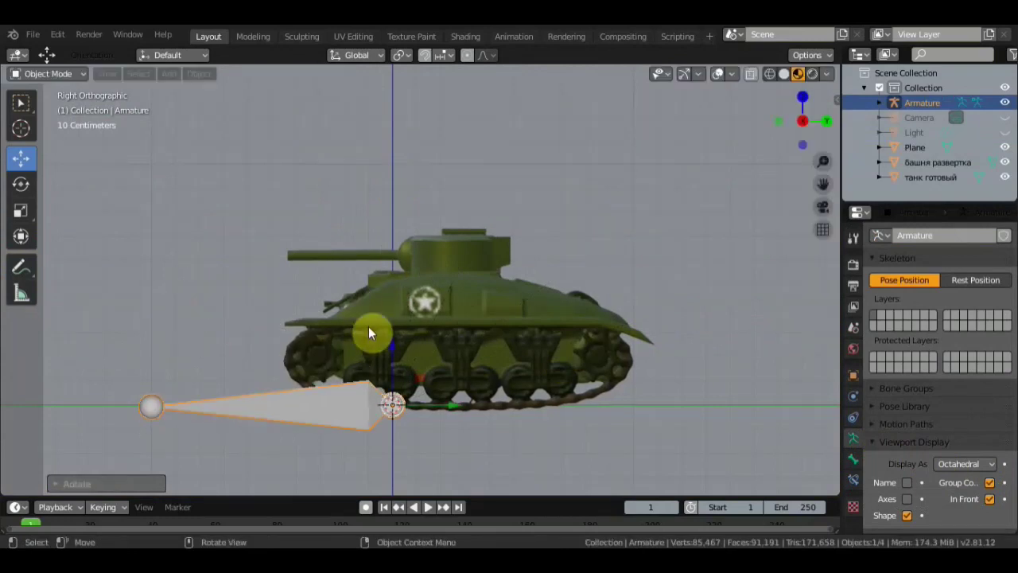
pyautogui.click(397, 355)
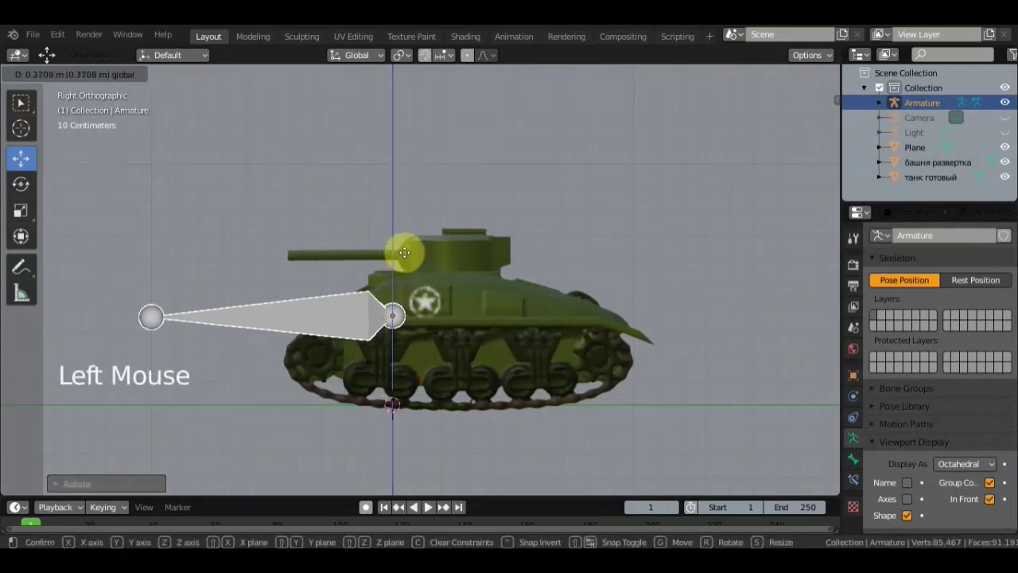
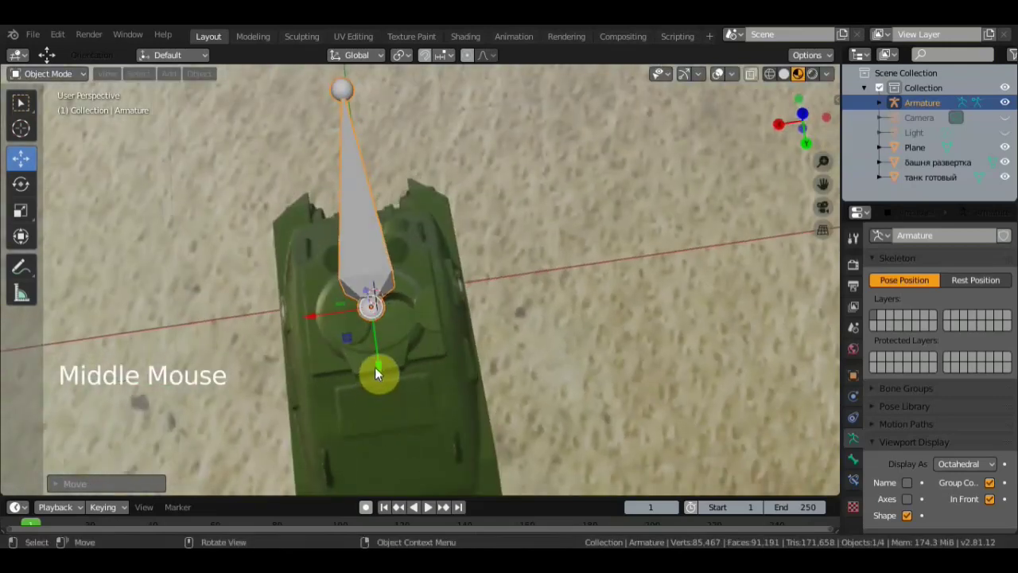
pyautogui.click(383, 371)
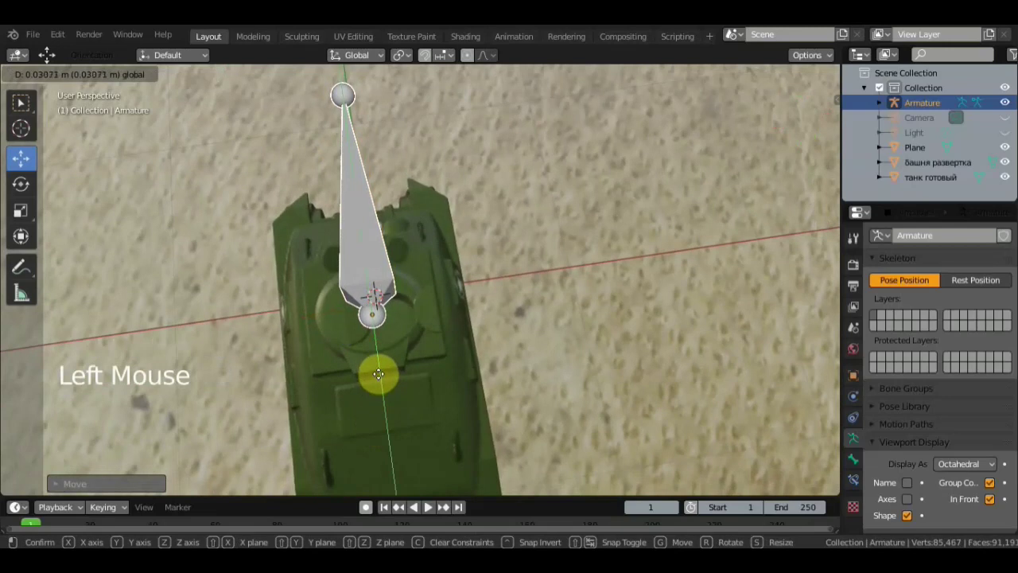
# From the top view, rotate the bone to follow the hull's direction
pyautogui.middleClick(514, 385)
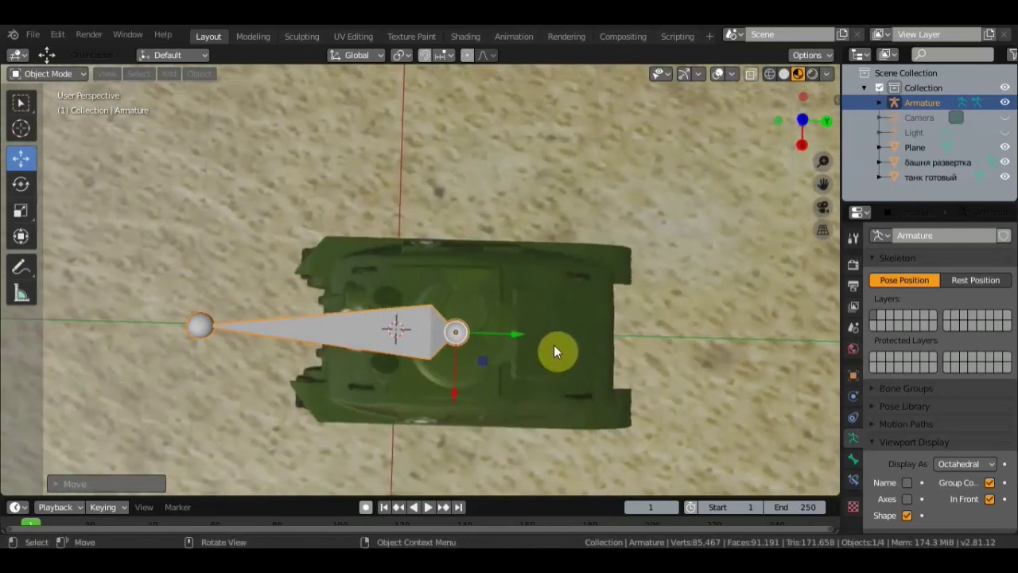
pyautogui.press('KP_7')
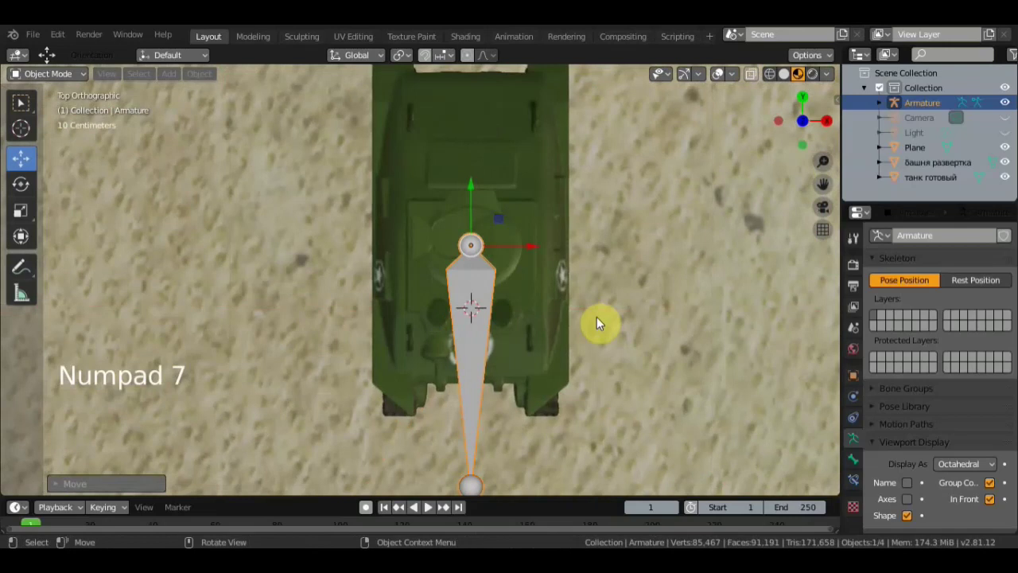
pyautogui.press('r')
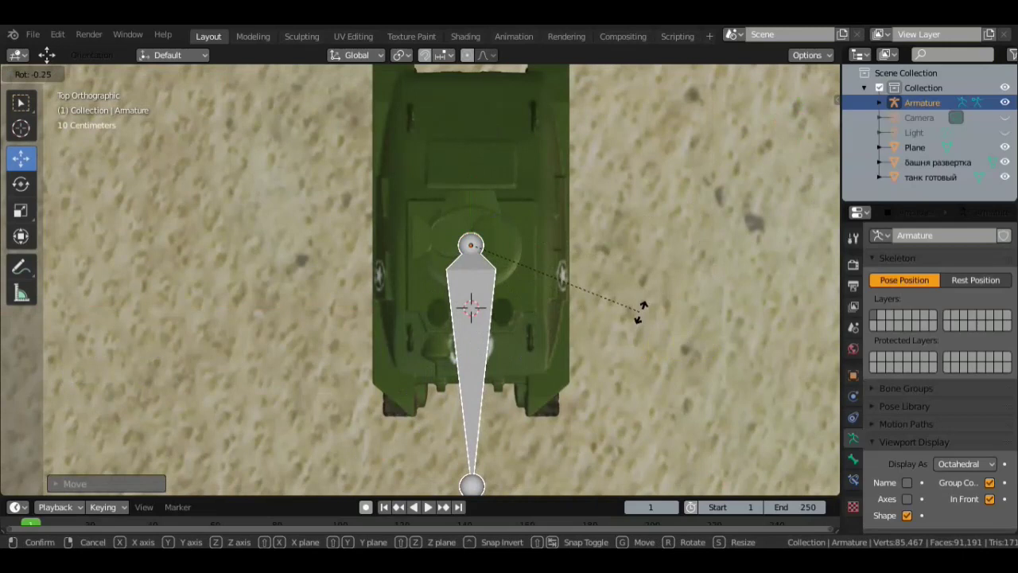
pyautogui.middleClick(598, 308)
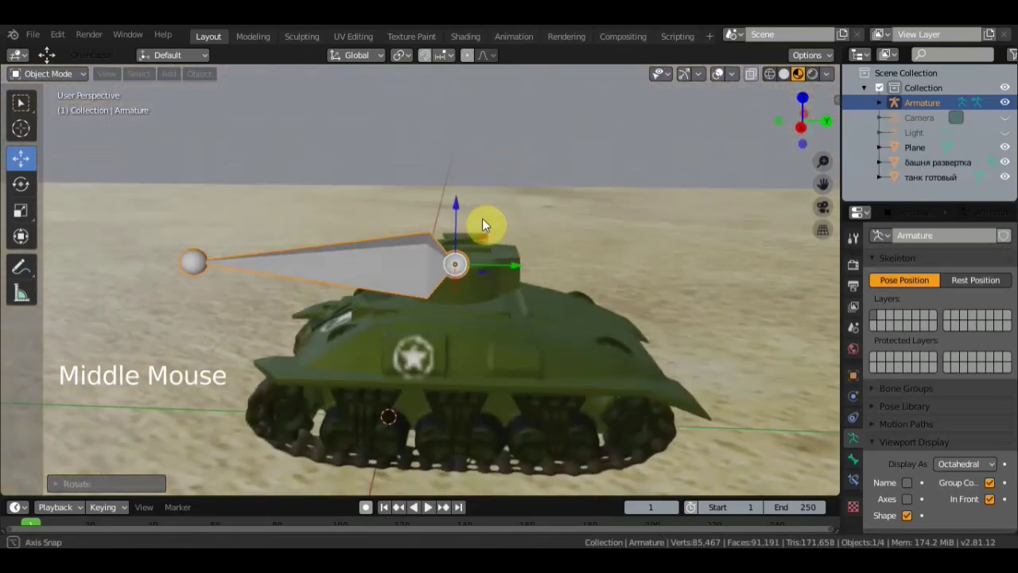
# Parent the turret to the armature (Object, automatic weights) and add a second armature
pyautogui.click(491, 293)
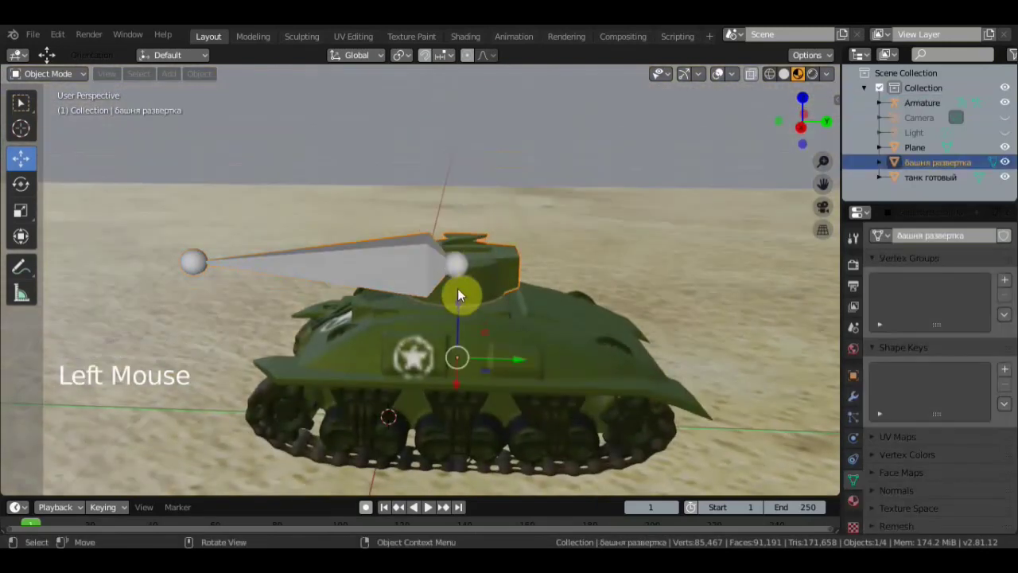
pyautogui.click(403, 285)
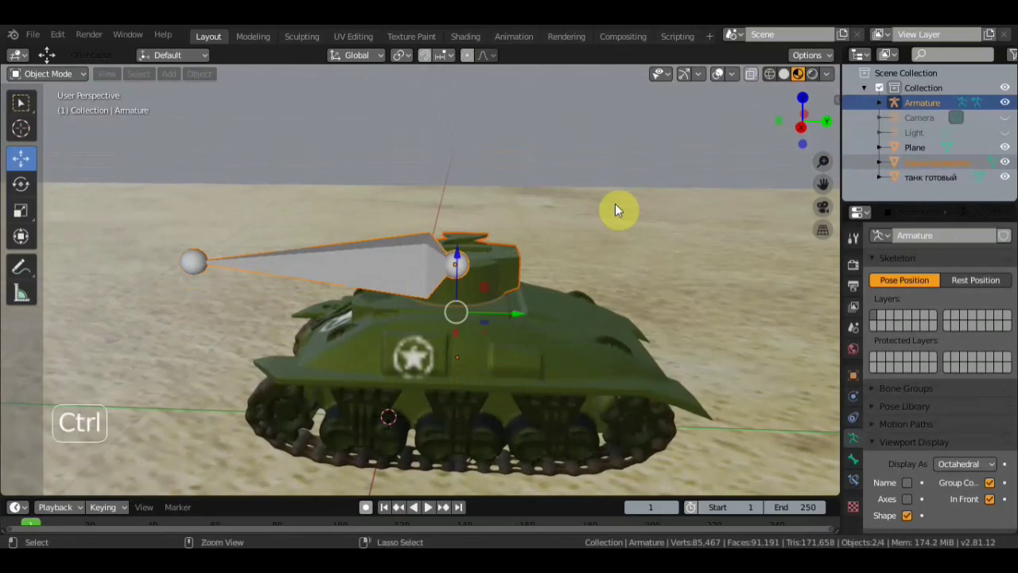
pyautogui.press('ctrl+p')
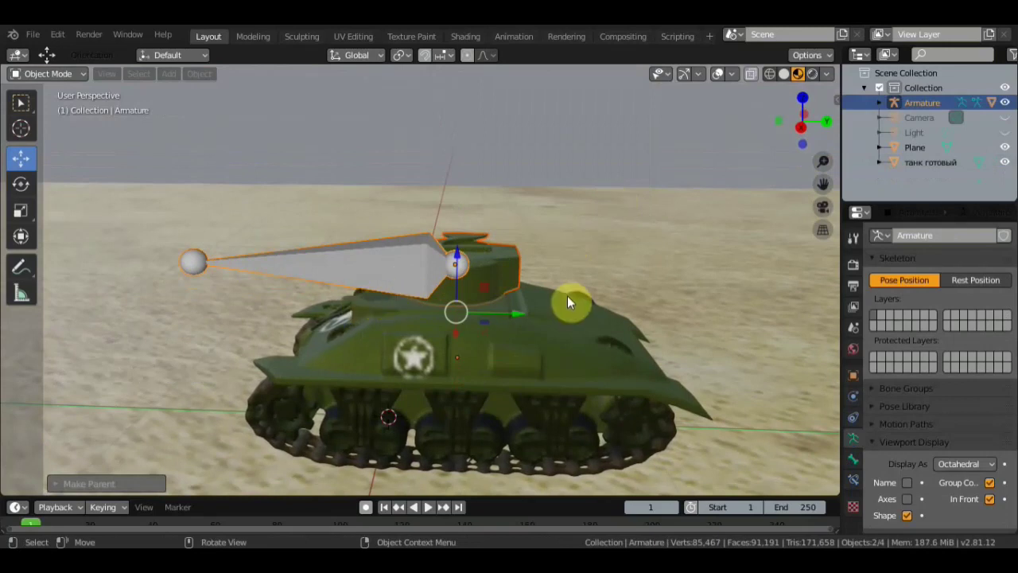
pyautogui.press('shift+a')
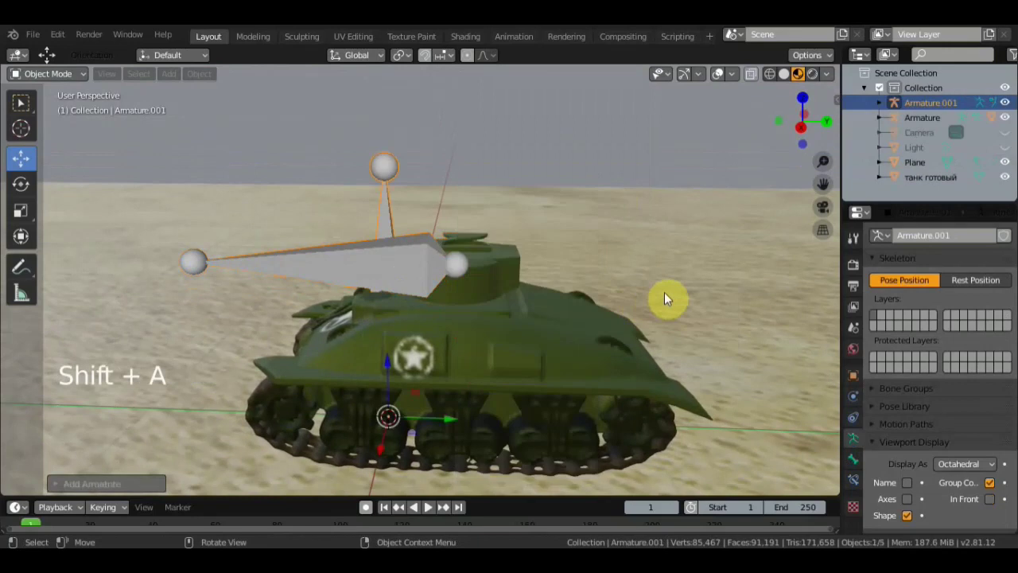
# Rotate the second armature along the hull and raise it inside, then select the hull mesh
pyautogui.click(995, 509)
pyautogui.press('KP_3')
pyautogui.press('r')
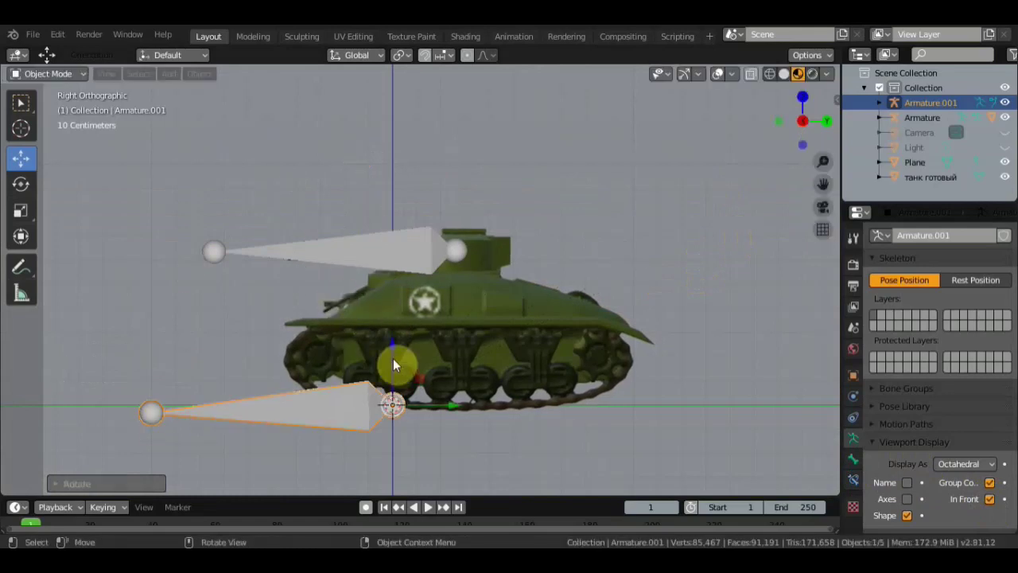
pyautogui.click(393, 350)
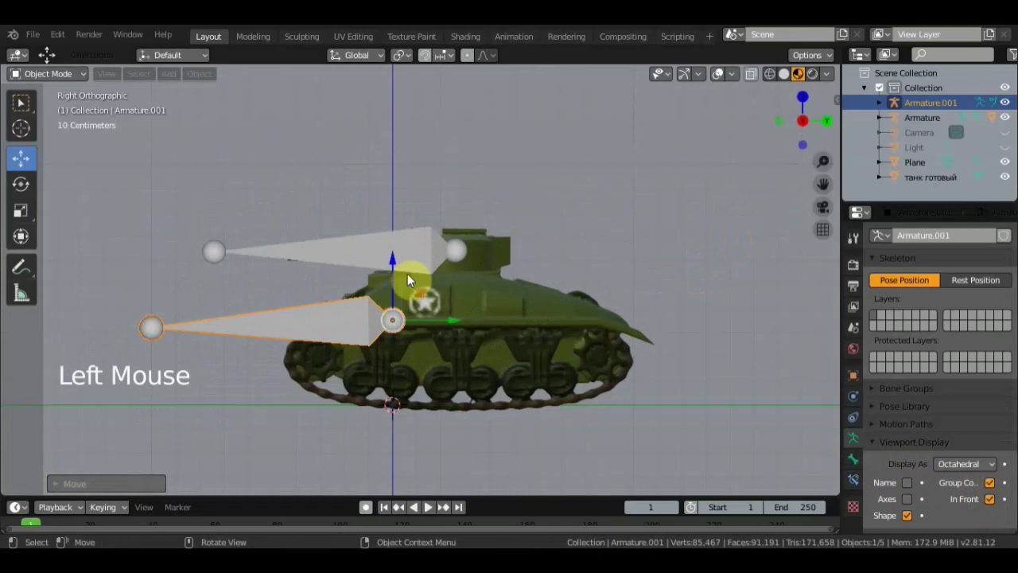
pyautogui.click(460, 332)
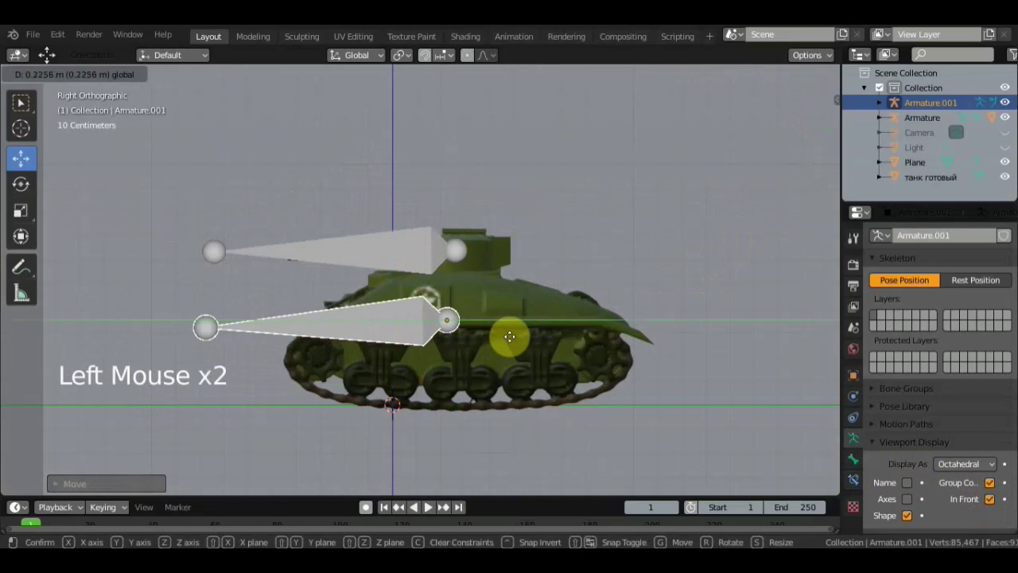
pyautogui.middleClick(459, 412)
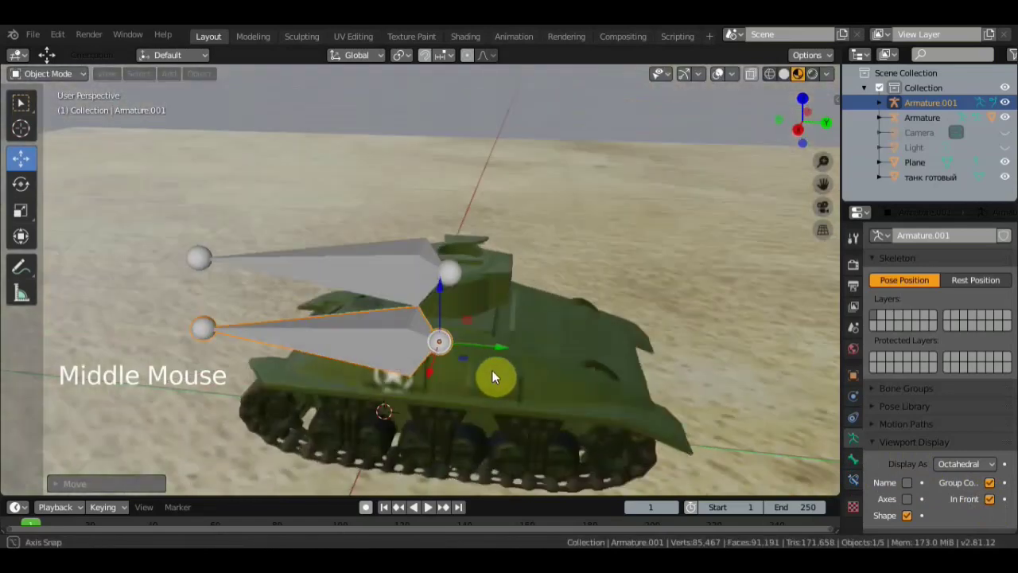
pyautogui.click(515, 335)
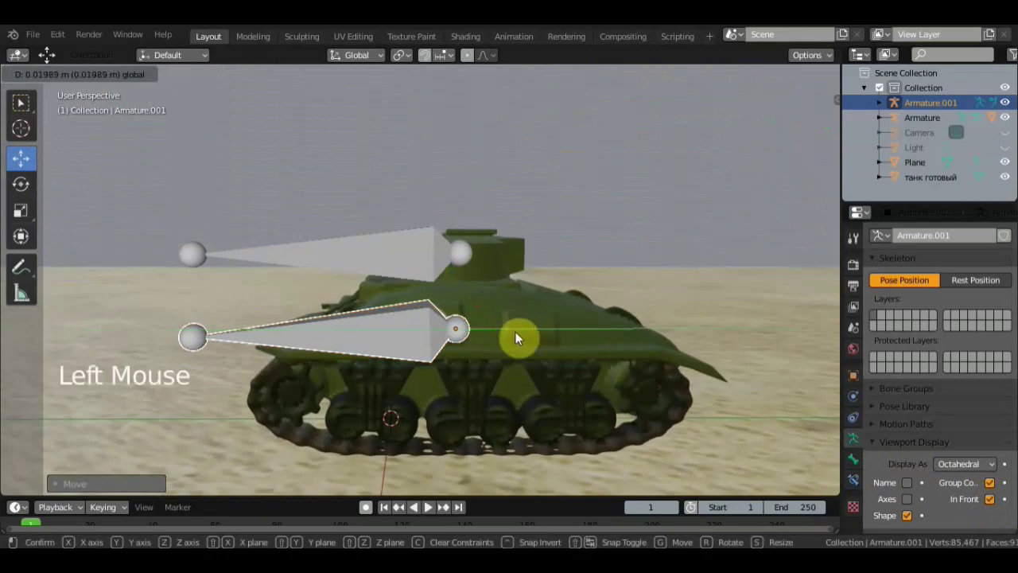
pyautogui.click(582, 360)
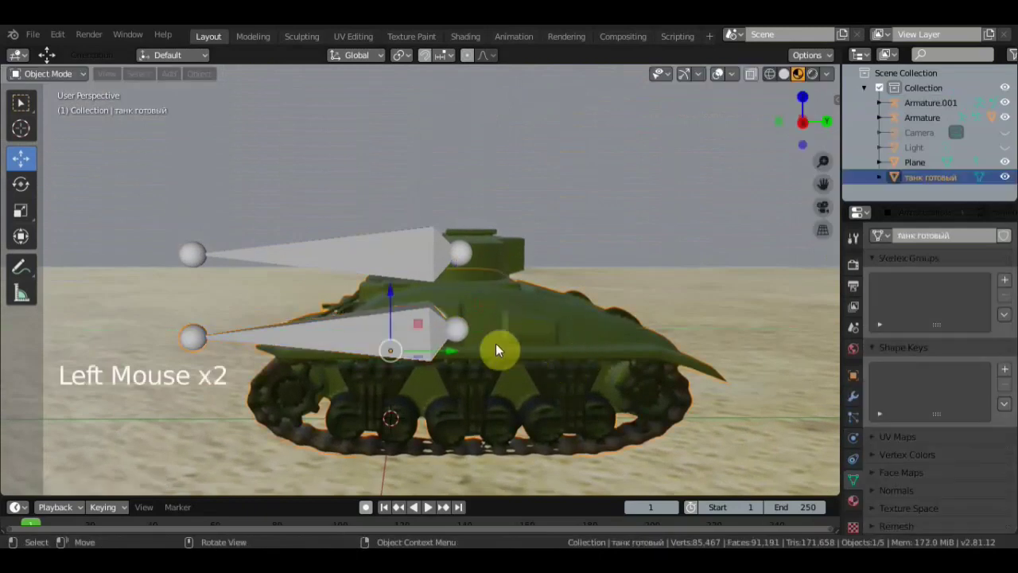
# Parent the hull mesh to Armature.001 (Object, automatic weights)
pyautogui.click(342, 343)
pyautogui.press('ctrl+p')
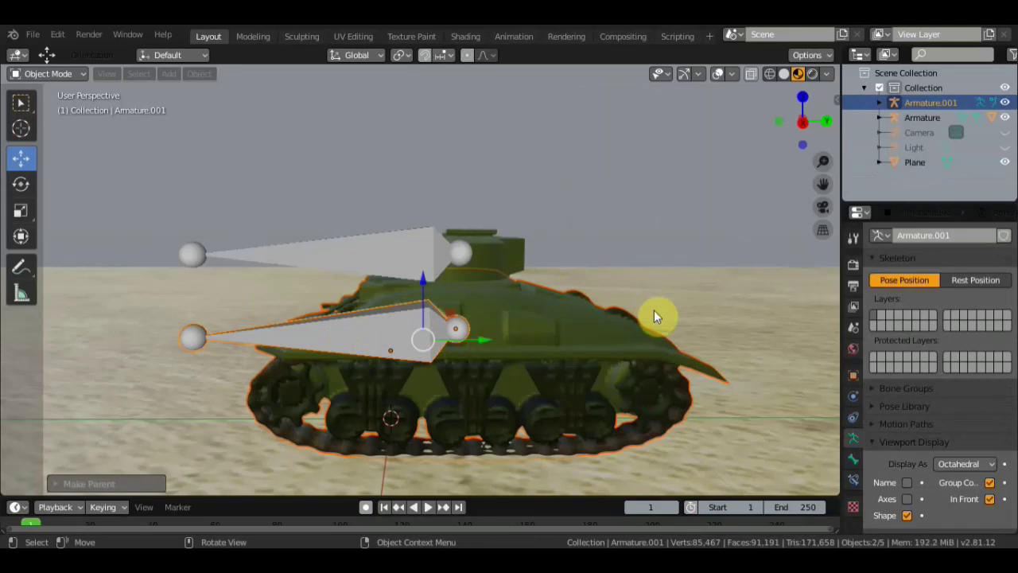
pyautogui.scroll(-3)
pyautogui.middleClick(632, 228)
pyautogui.scroll(3)
# Select both armatures and switch them into Pose Mode
pyautogui.click(363, 341)
pyautogui.click(397, 276)
pyautogui.click(60, 84)
pyautogui.click(411, 270)
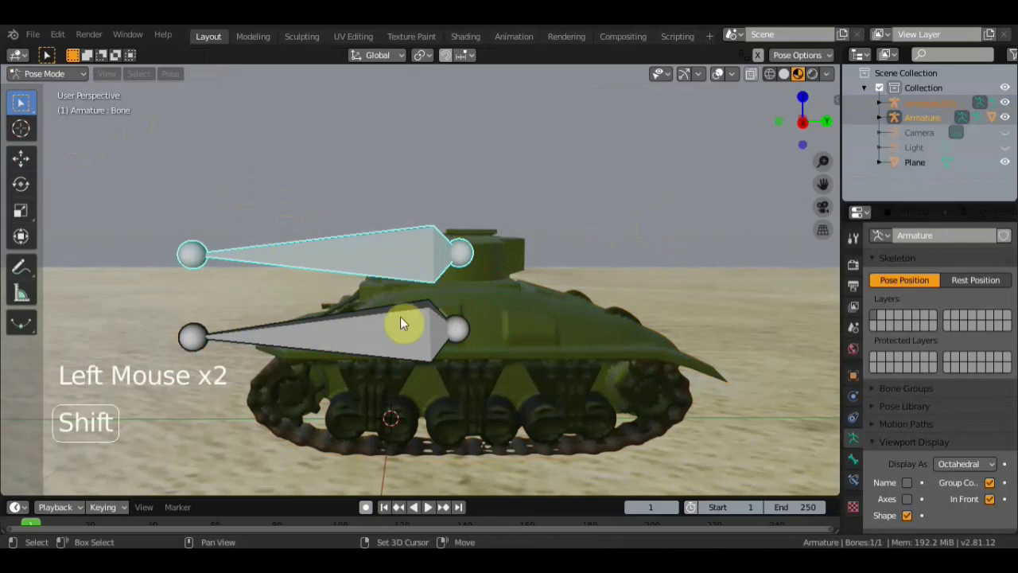
# Parent the turret armature to the hull armature's bone, then test-move it and cancel
pyautogui.click(101, 354)
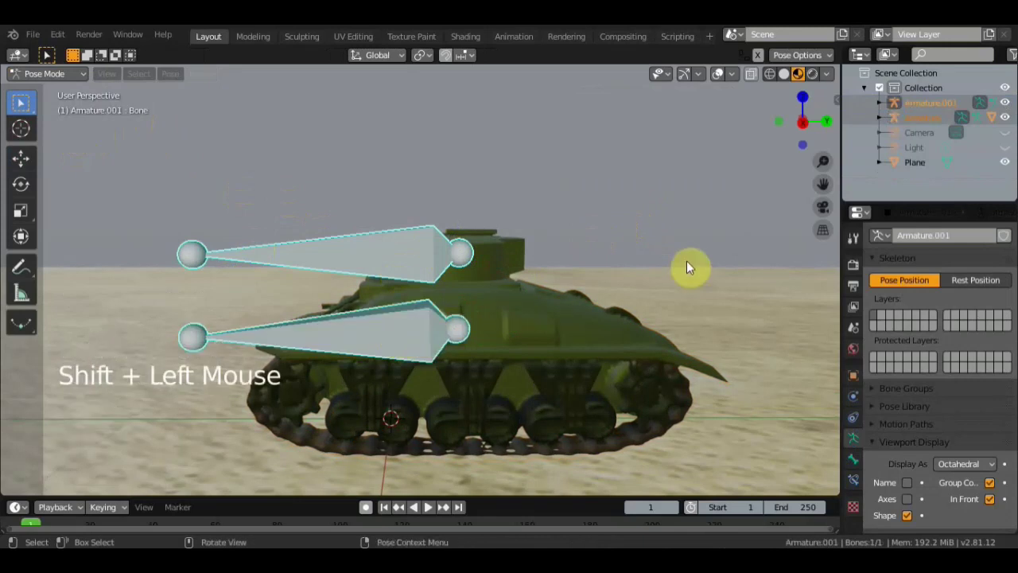
pyautogui.press('ctrl+p')
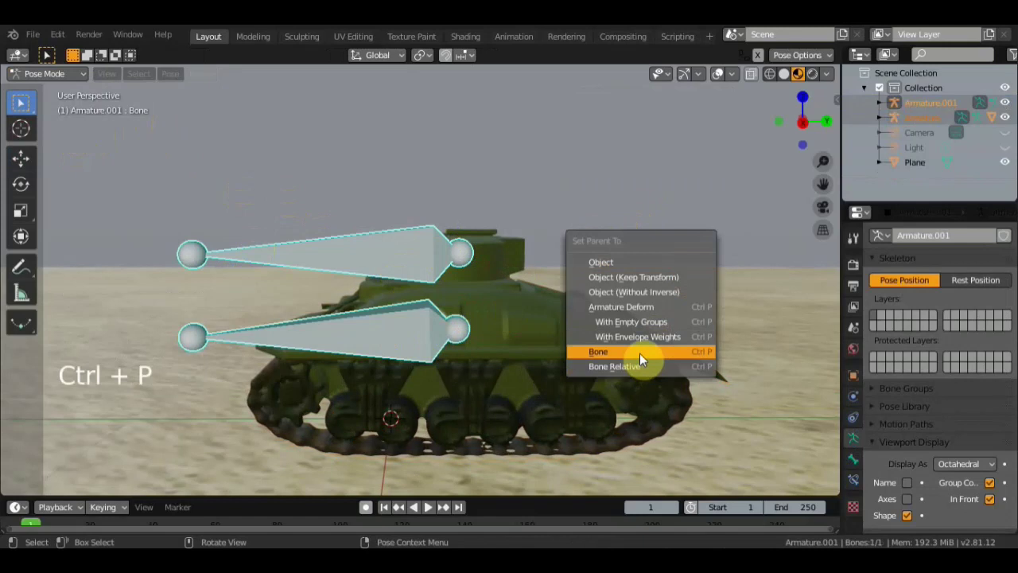
pyautogui.click(402, 339)
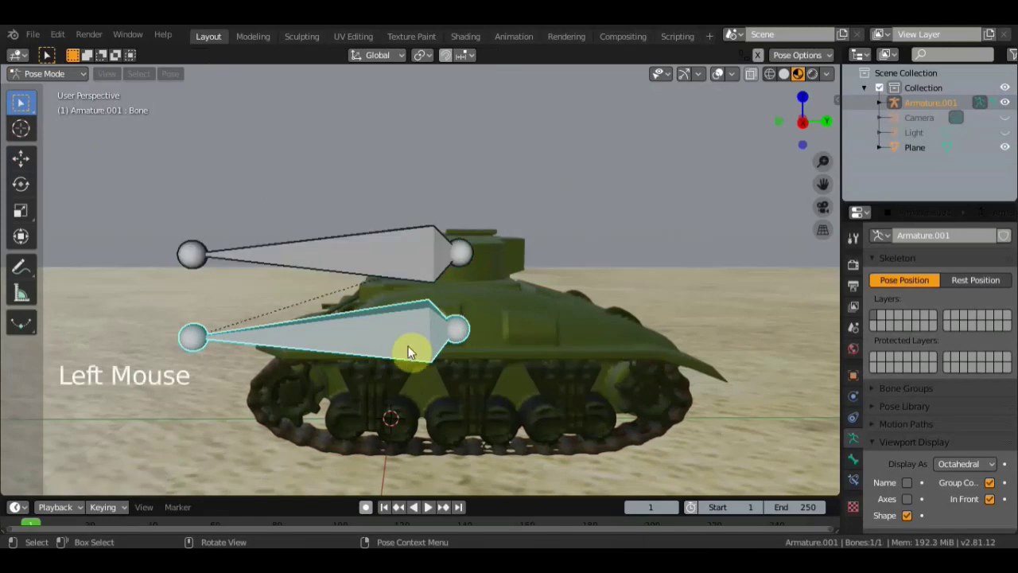
pyautogui.press('g')
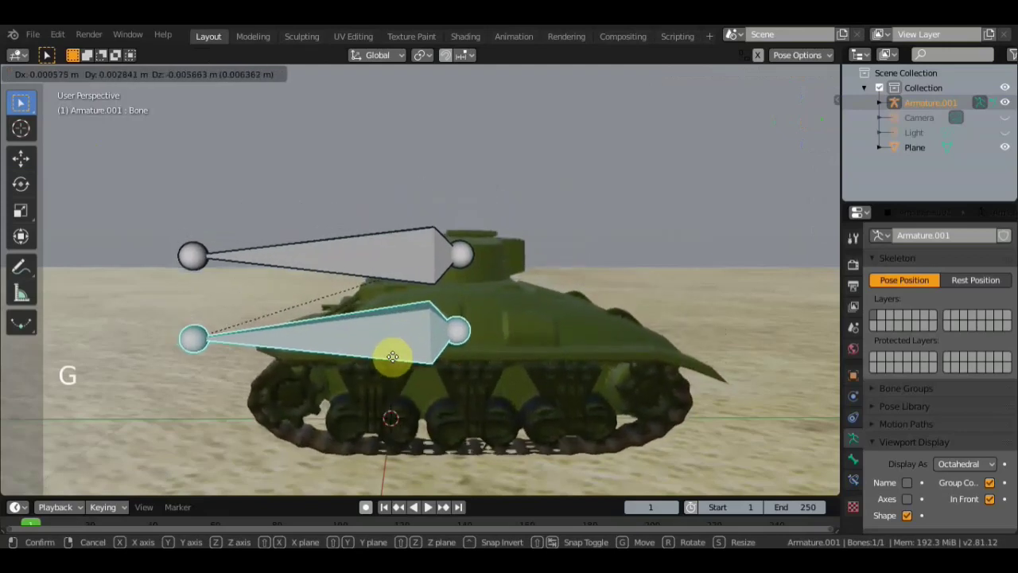
pyautogui.press('KP_1')
pyautogui.middleClick(540, 359)
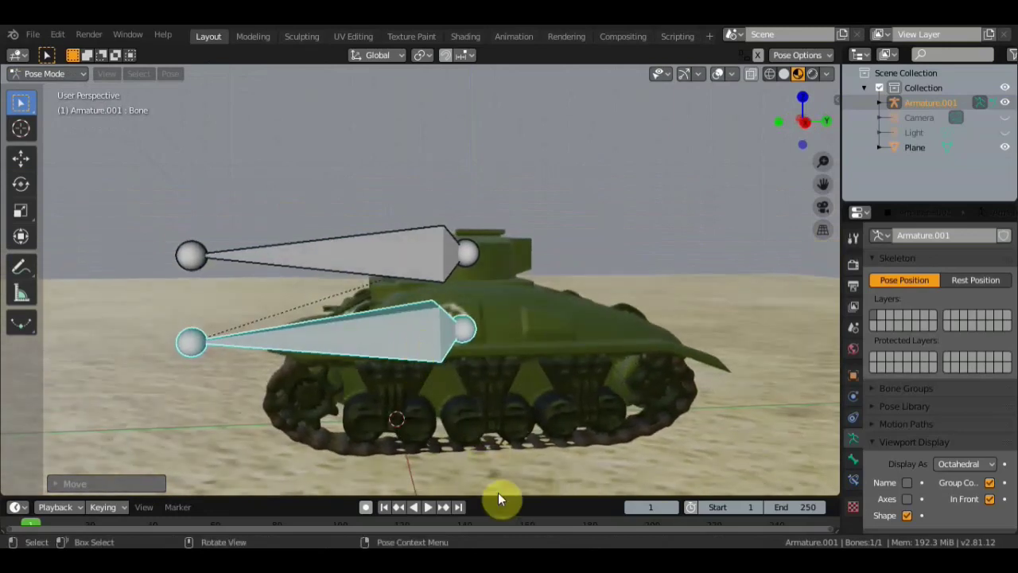
# Enlarge the timeline and keyframe the tank's starting pose at frame 1 from side view
pyautogui.click(430, 508)
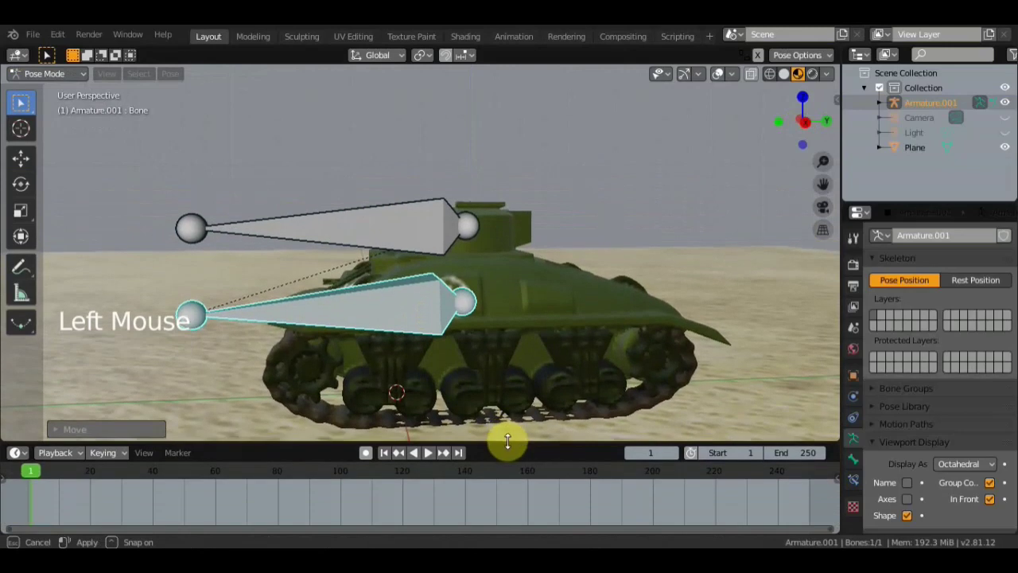
pyautogui.middleClick(543, 414)
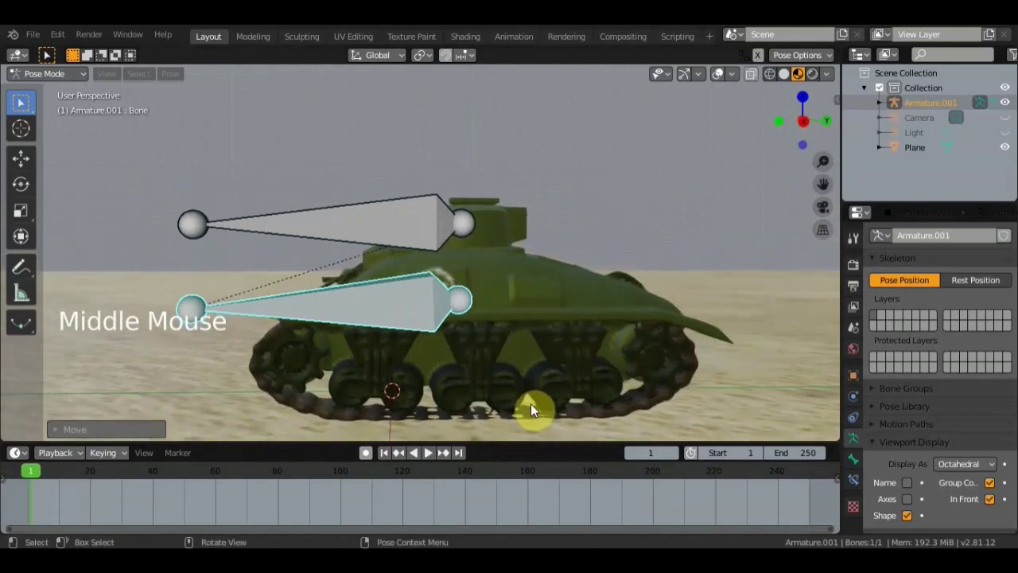
pyautogui.press('KP_3')
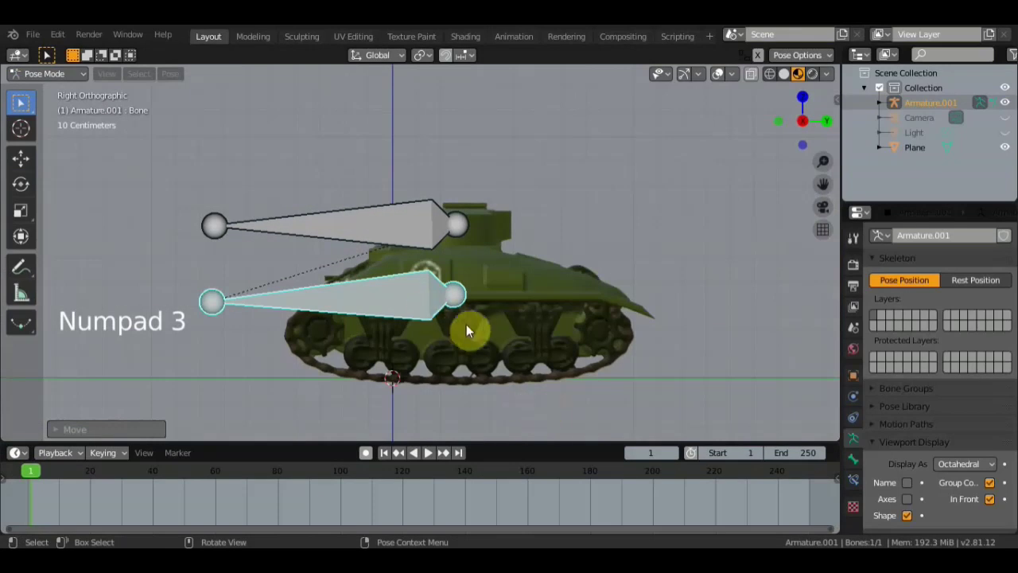
pyautogui.press('a')
pyautogui.press('i')
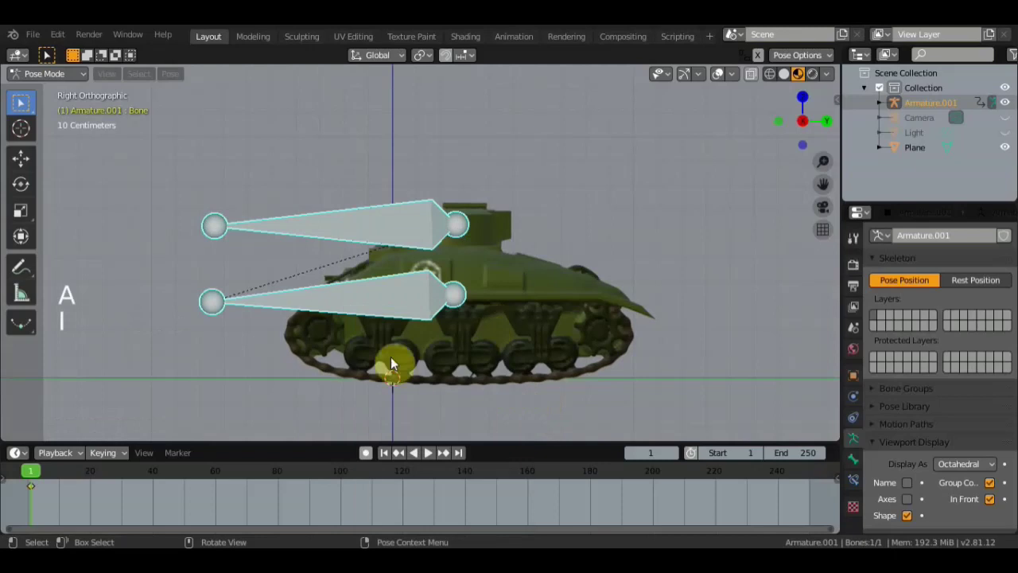
# At frame 10, move the hull bone forward across the ground and keyframe the pose
pyautogui.click(68, 480)
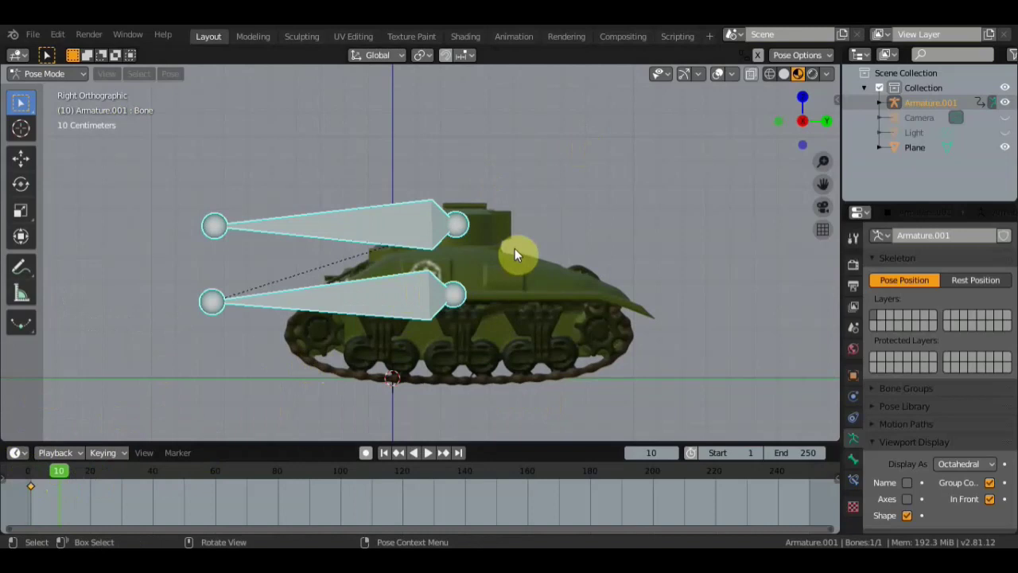
pyautogui.click(418, 317)
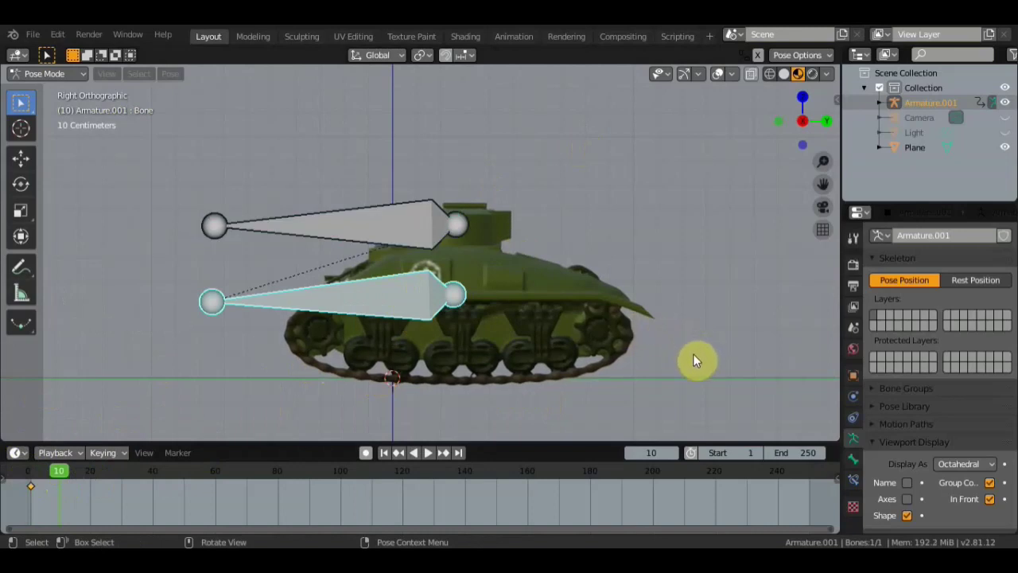
pyautogui.press('g')
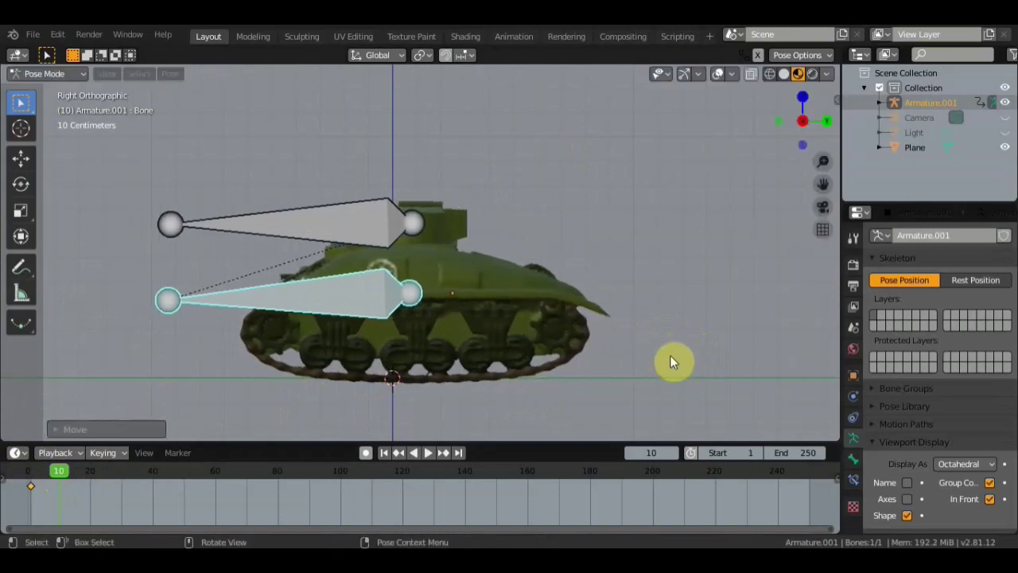
pyautogui.press('r')
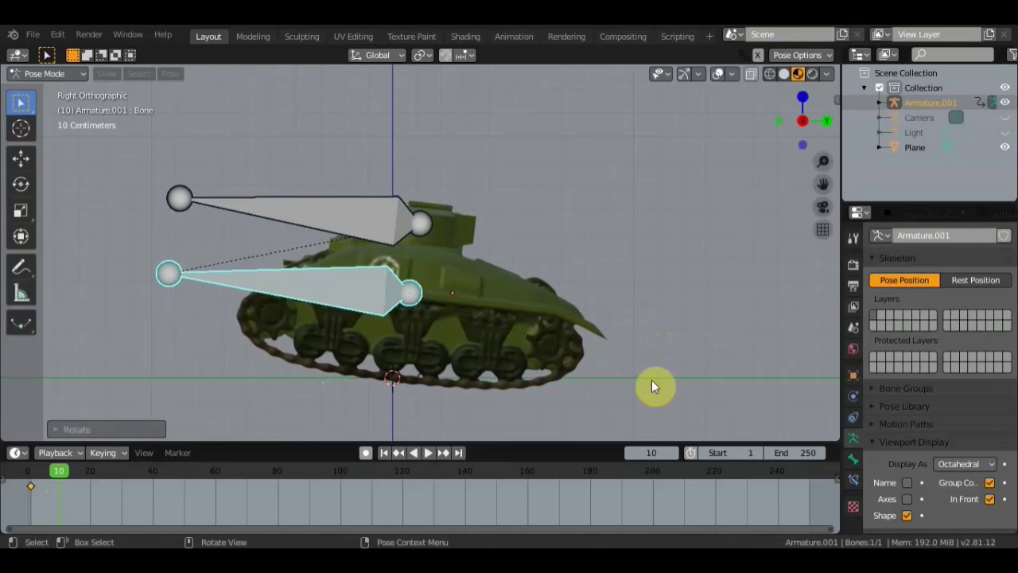
pyautogui.press('g')
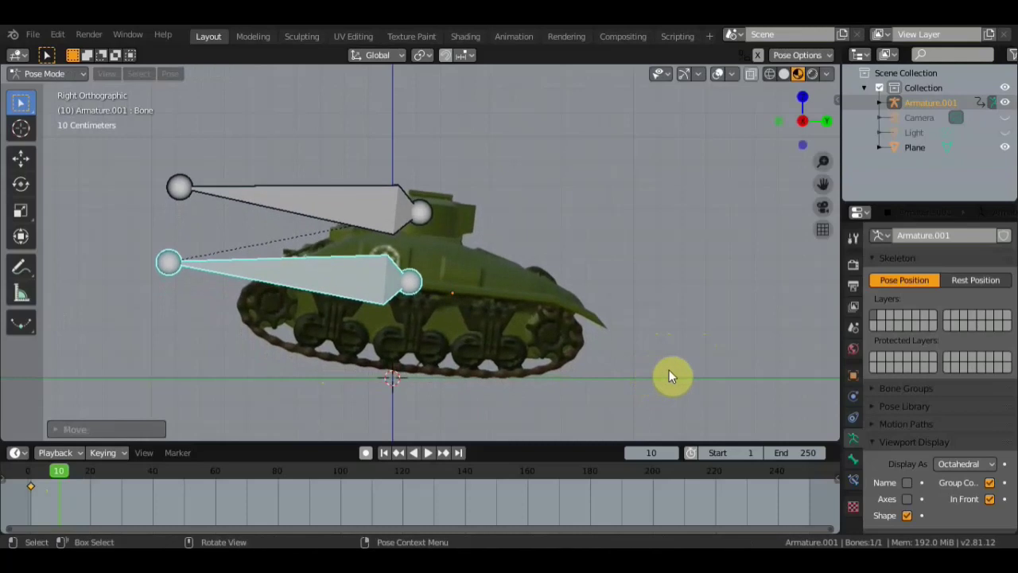
pyautogui.press('a')
pyautogui.press('i')
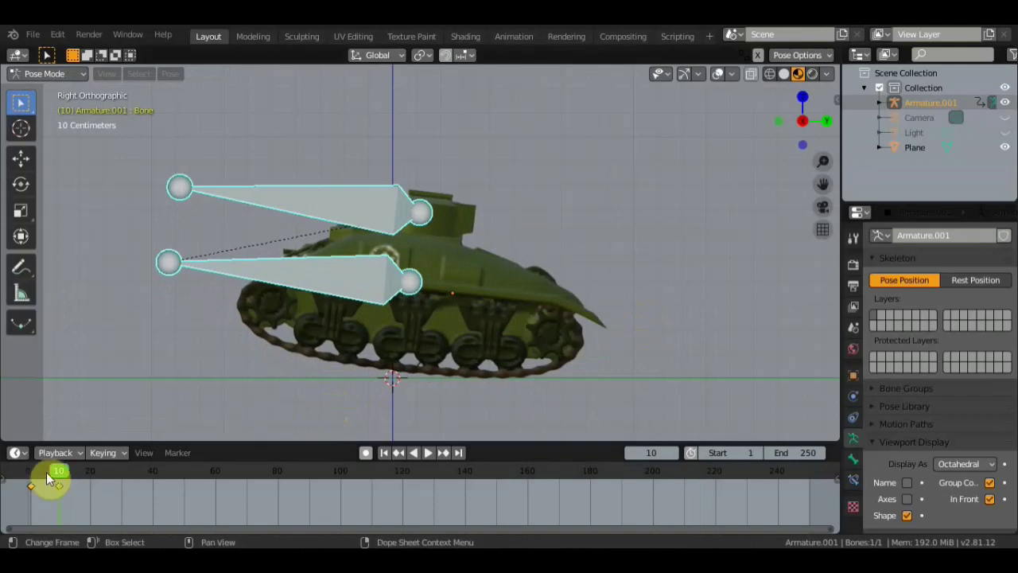
# At frame 20, rotate the hull bone nose-up and keyframe the tilted pose
pyautogui.click(44, 481)
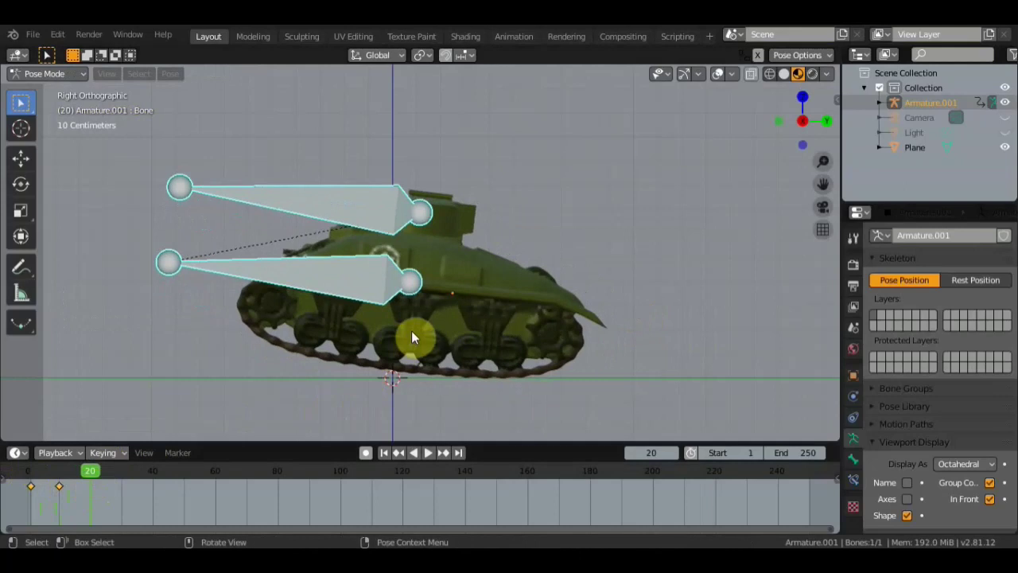
pyautogui.click(376, 286)
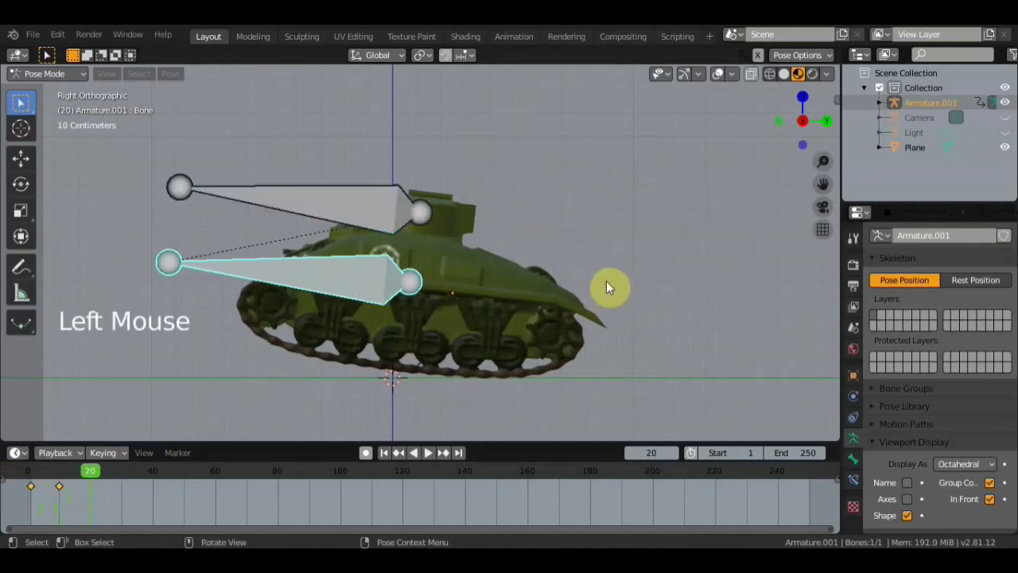
pyautogui.press('r')
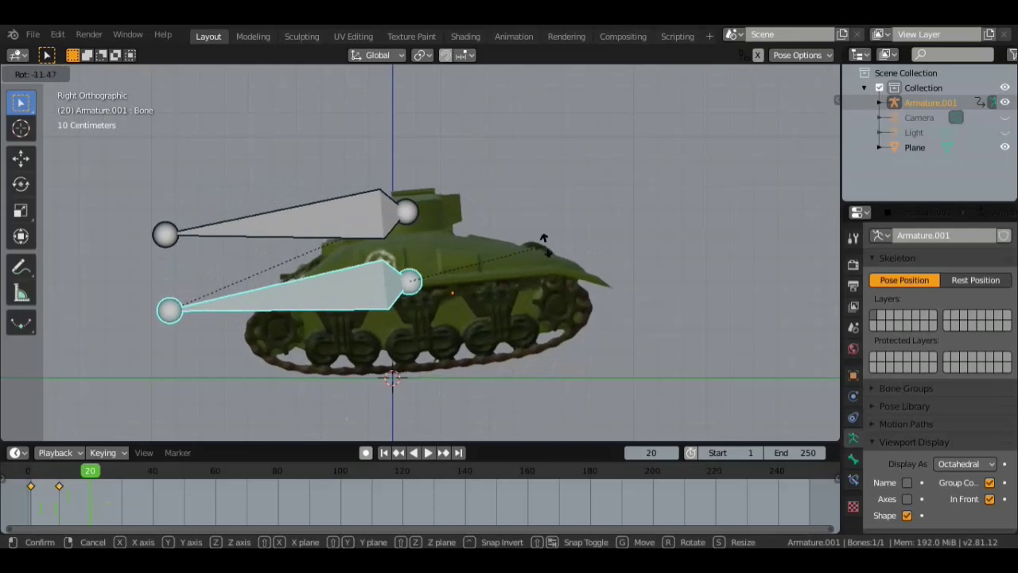
pyautogui.press('g')
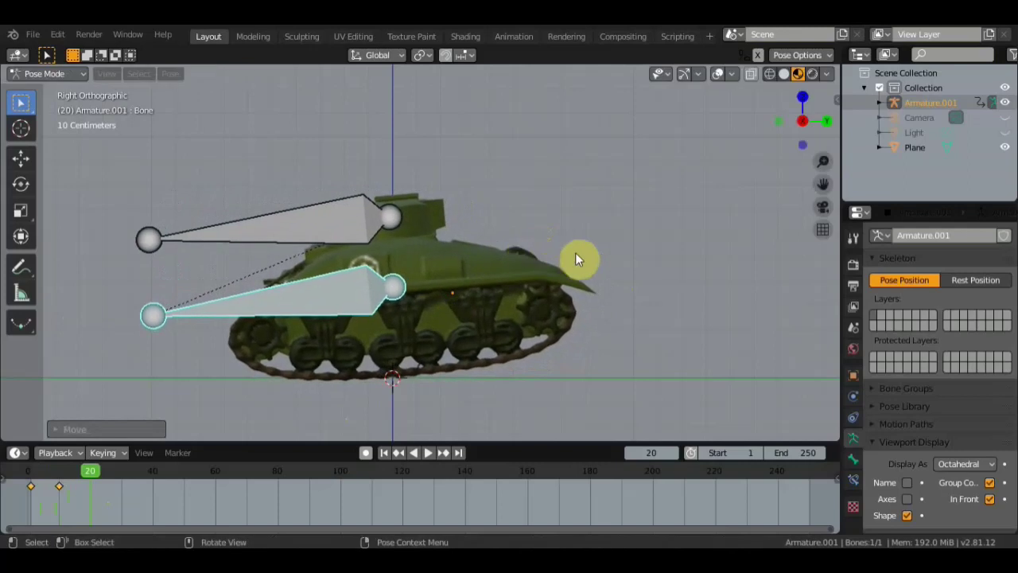
pyautogui.press('a')
pyautogui.press('i')
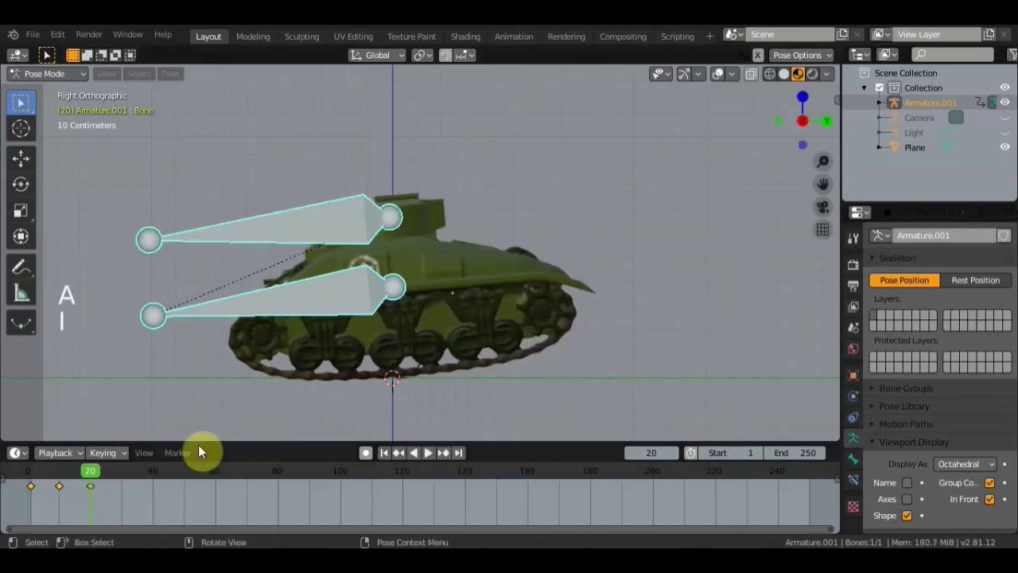
# At frame 30, tilt the tank back toward level and keyframe it, redoing the tilt once after an undo
pyautogui.click(65, 479)
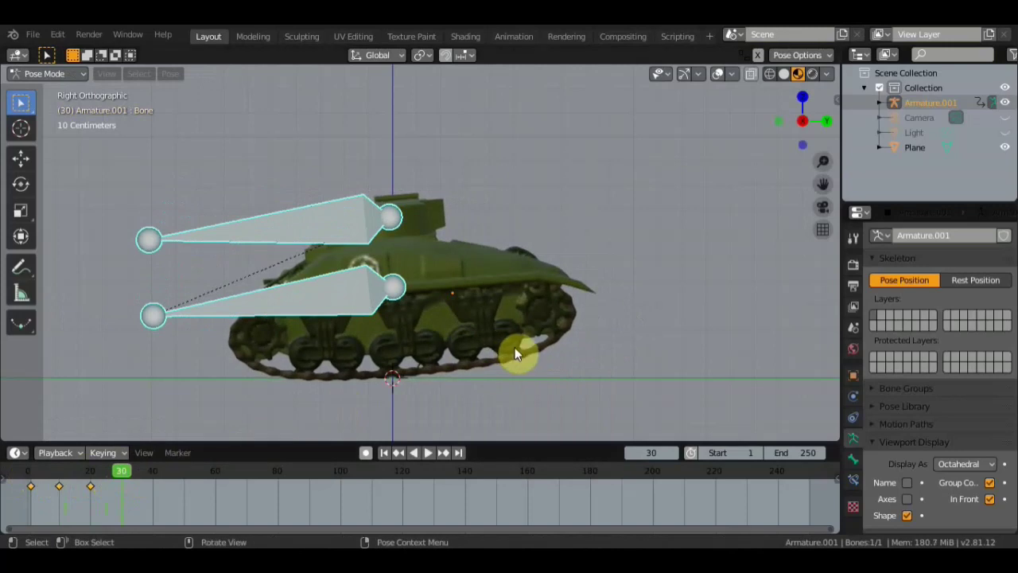
pyautogui.click(444, 322)
pyautogui.press('r')
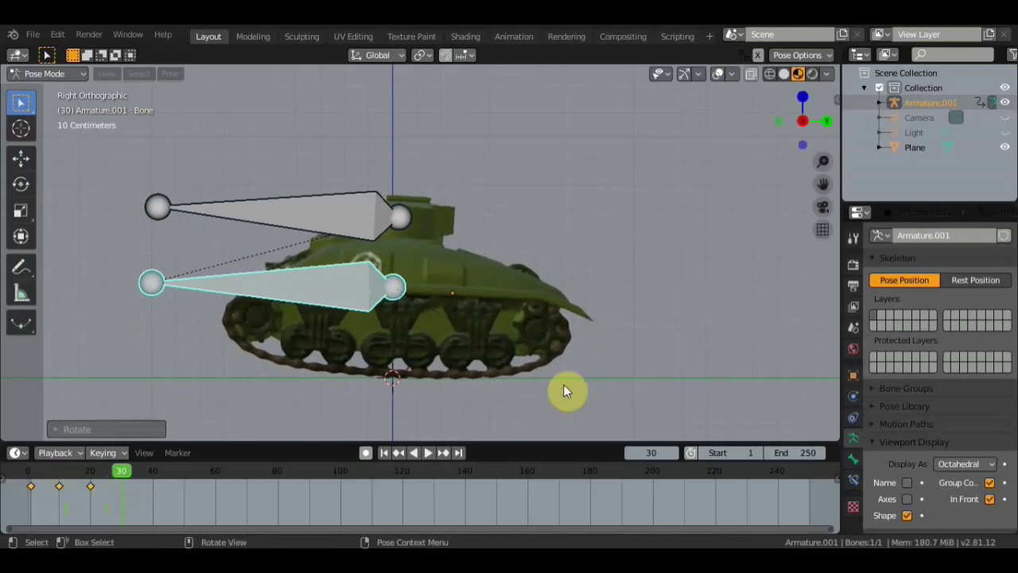
pyautogui.press('r')
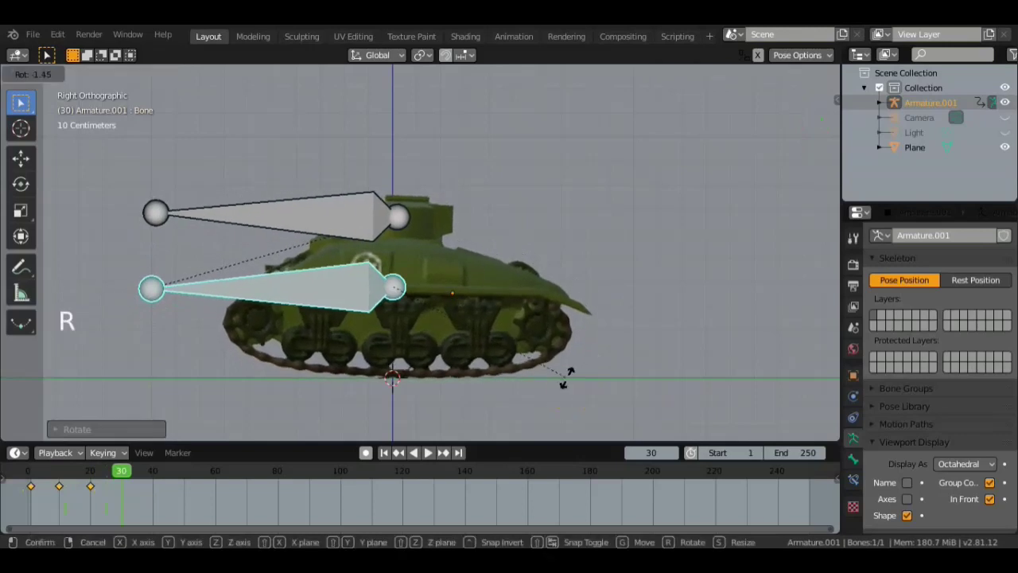
pyautogui.press('g')
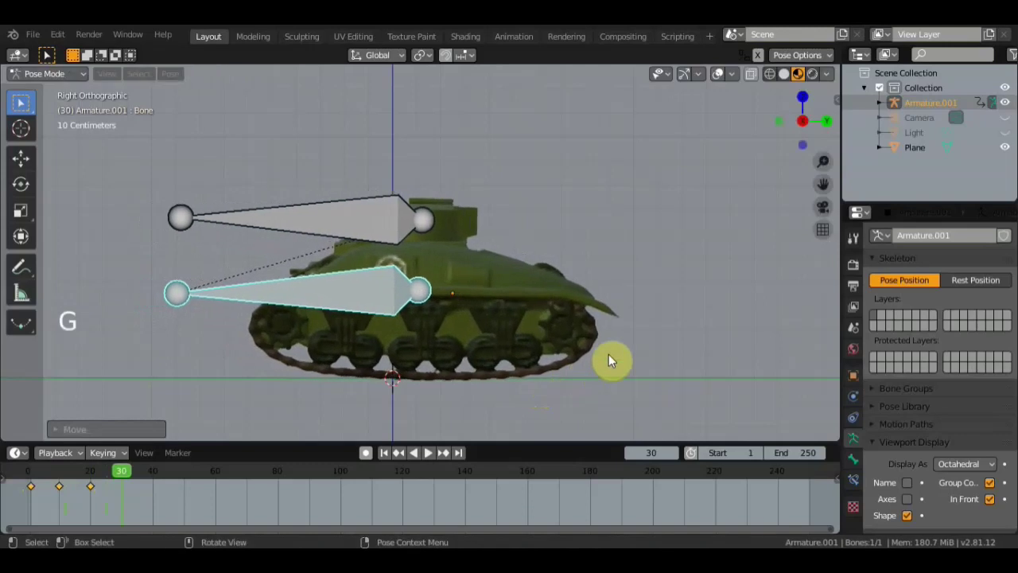
pyautogui.press('a')
pyautogui.press('i')
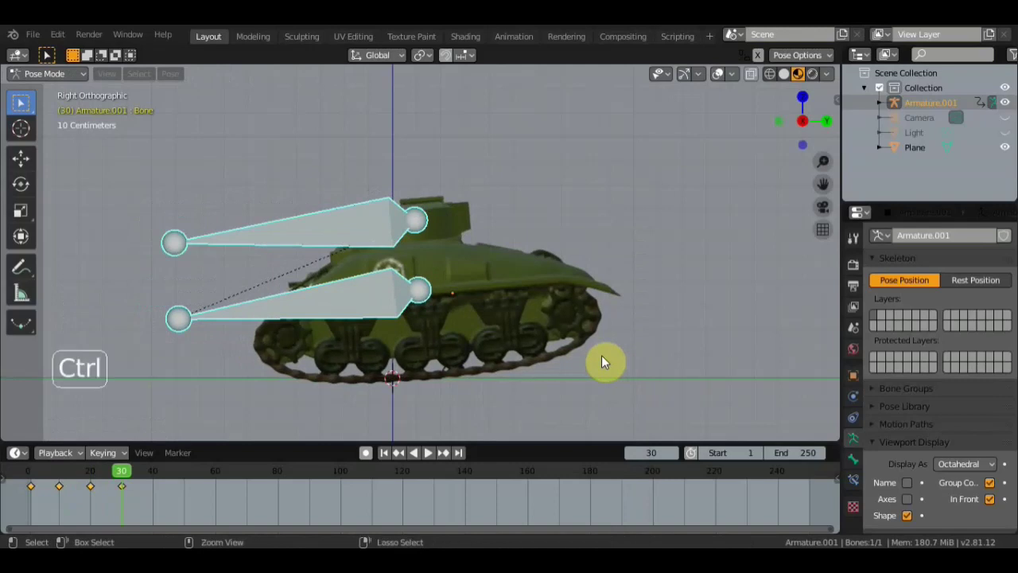
pyautogui.press('ctrl+z')
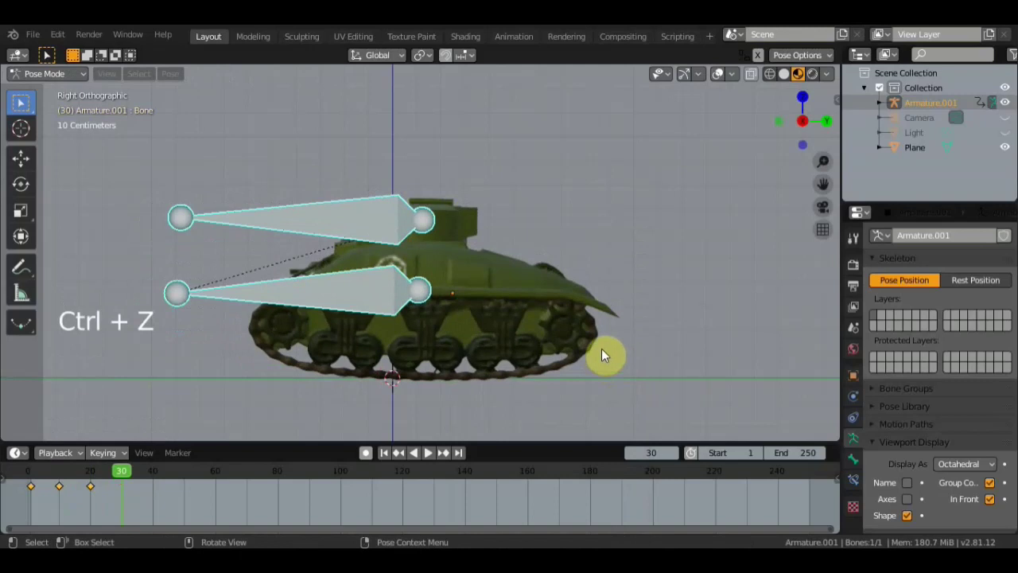
pyautogui.click(433, 310)
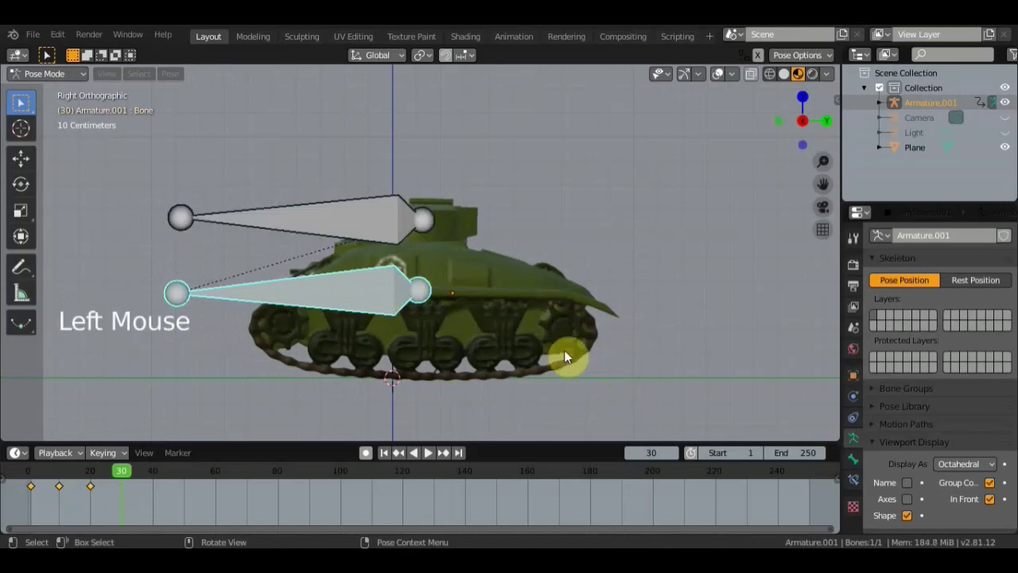
pyautogui.press('r')
pyautogui.press('g')
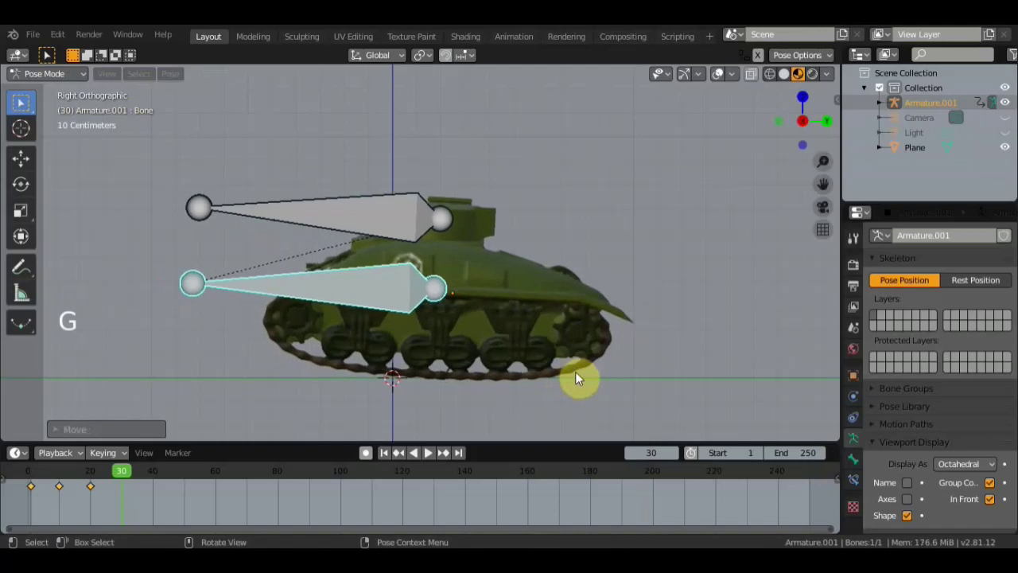
pyautogui.press('a')
pyautogui.press('i')
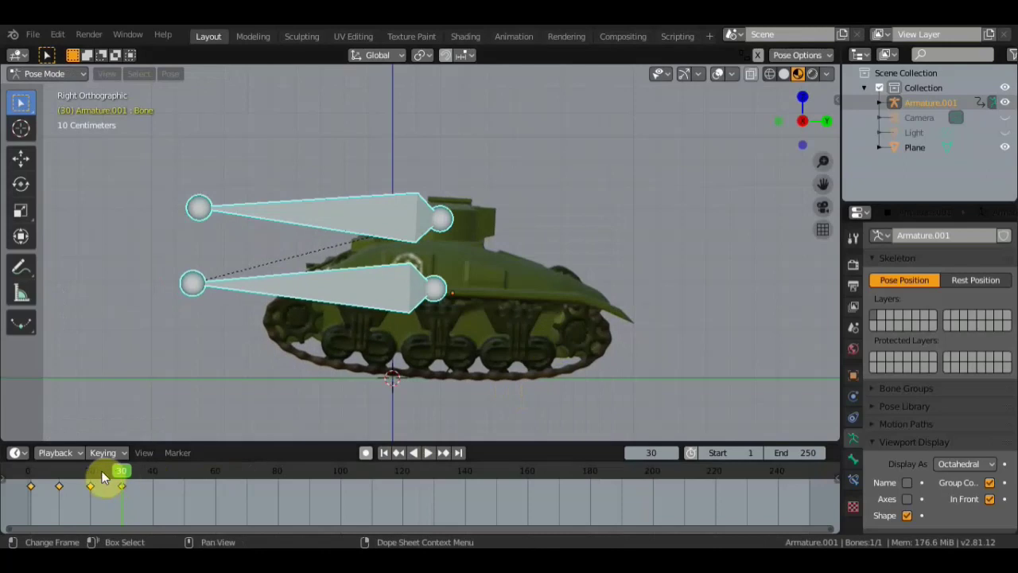
# Play back the animation so far and stop it to review the tilt
pyautogui.click(54, 472)
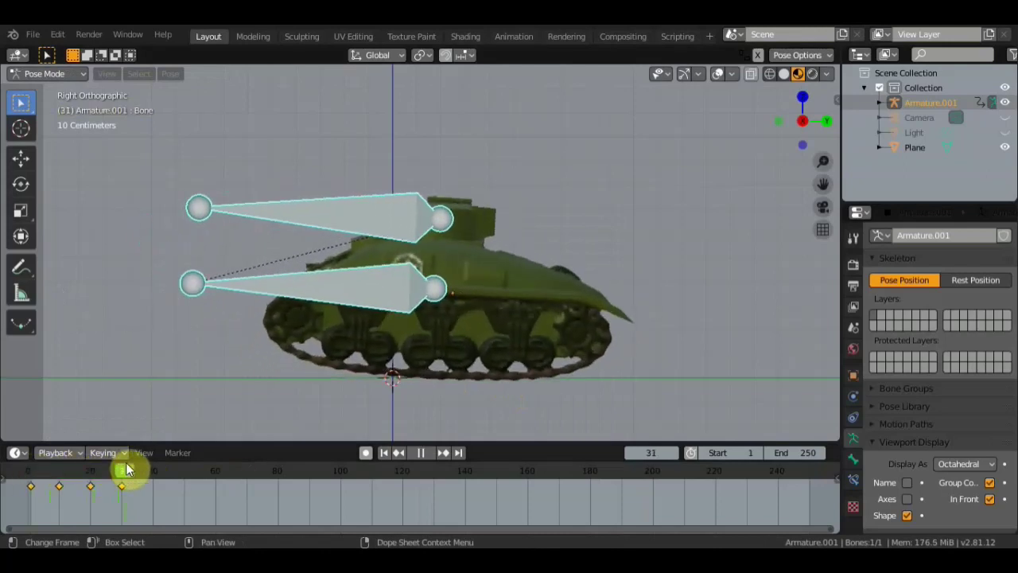
pyautogui.scroll(-3)
pyautogui.scroll(-3)
pyautogui.middleClick(419, 353)
pyautogui.scroll(-3)
pyautogui.click(418, 274)
pyautogui.middleClick(484, 291)
# From top view at frame 60, move the rig forward across the sand and keyframe it
pyautogui.press('KP_7')
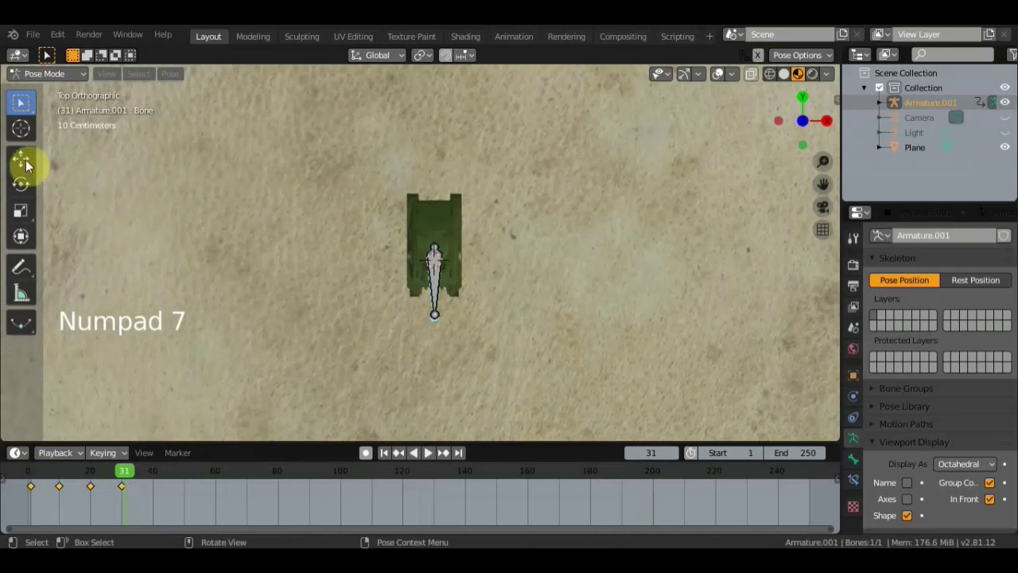
pyautogui.click(28, 166)
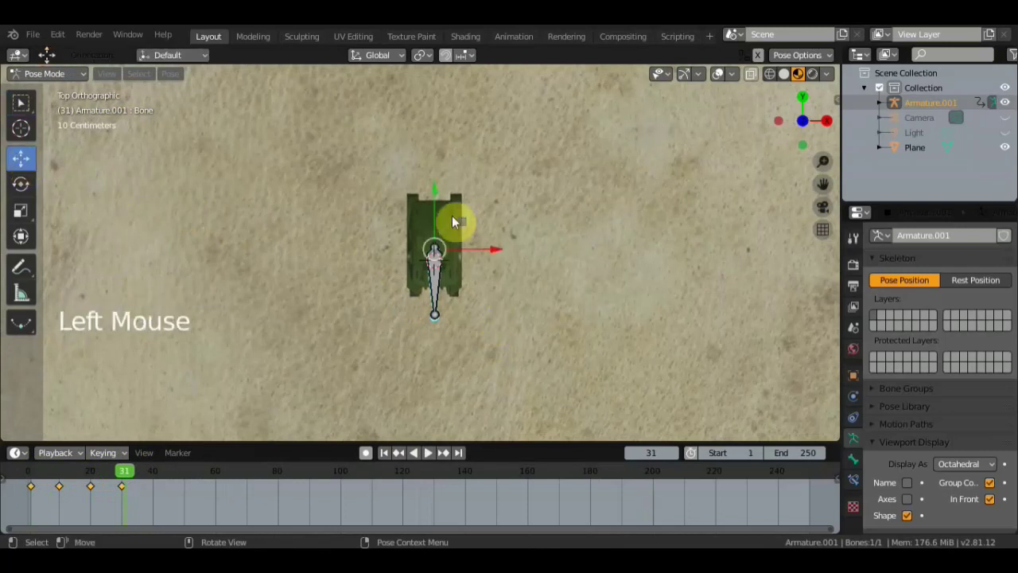
pyautogui.click(156, 479)
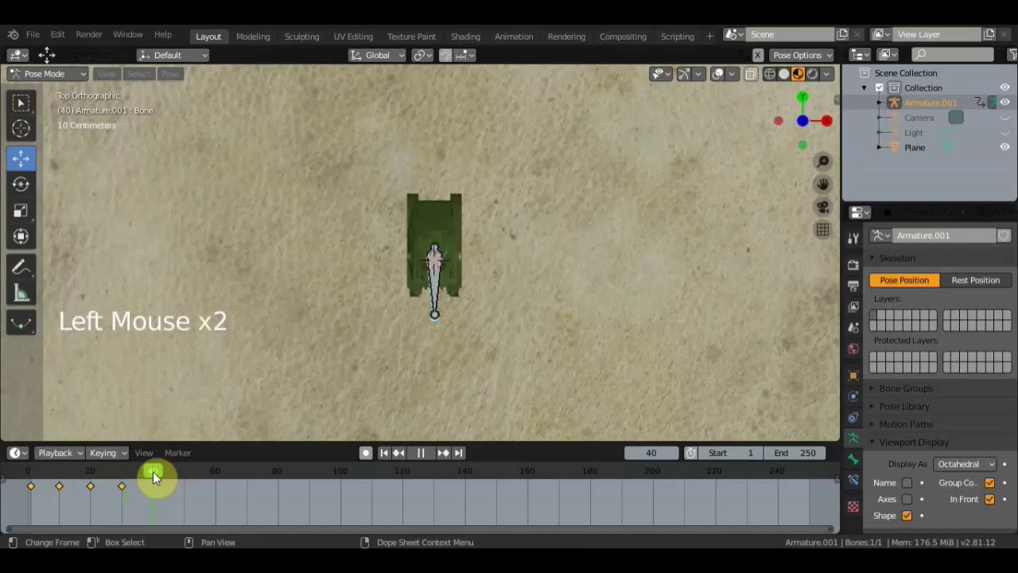
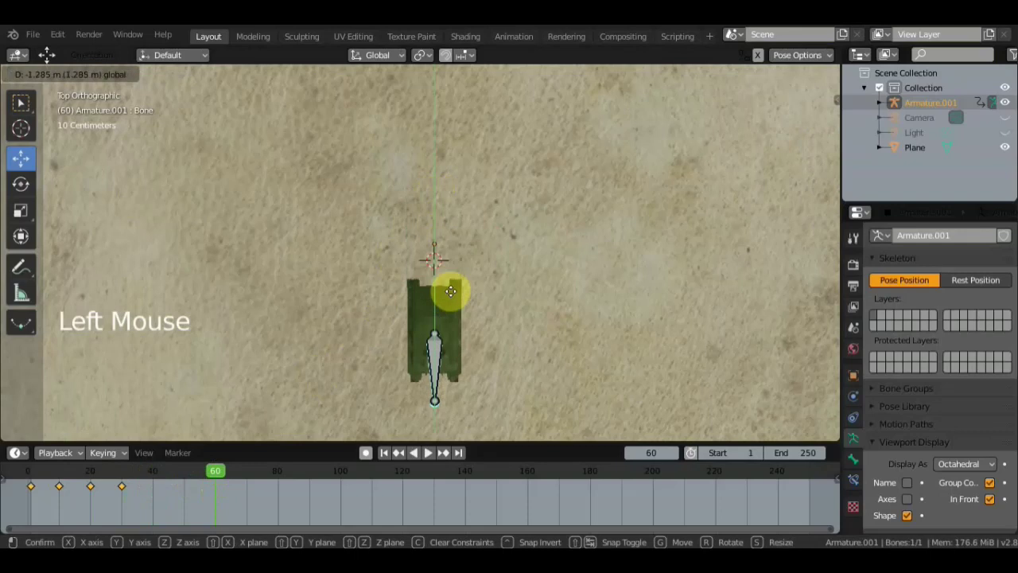
pyautogui.scroll(-3)
pyautogui.click(433, 267)
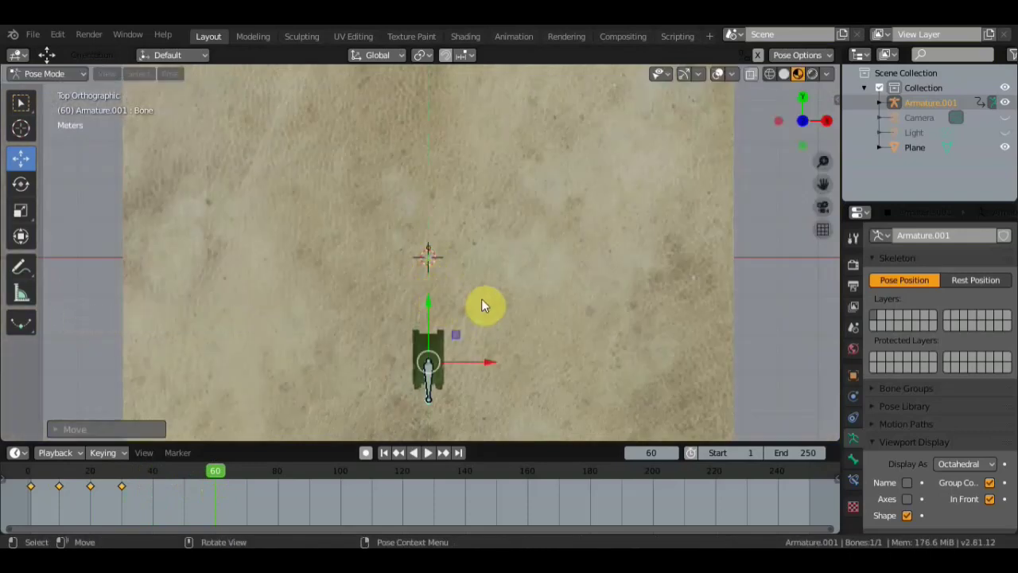
pyautogui.press('a')
pyautogui.press('i')
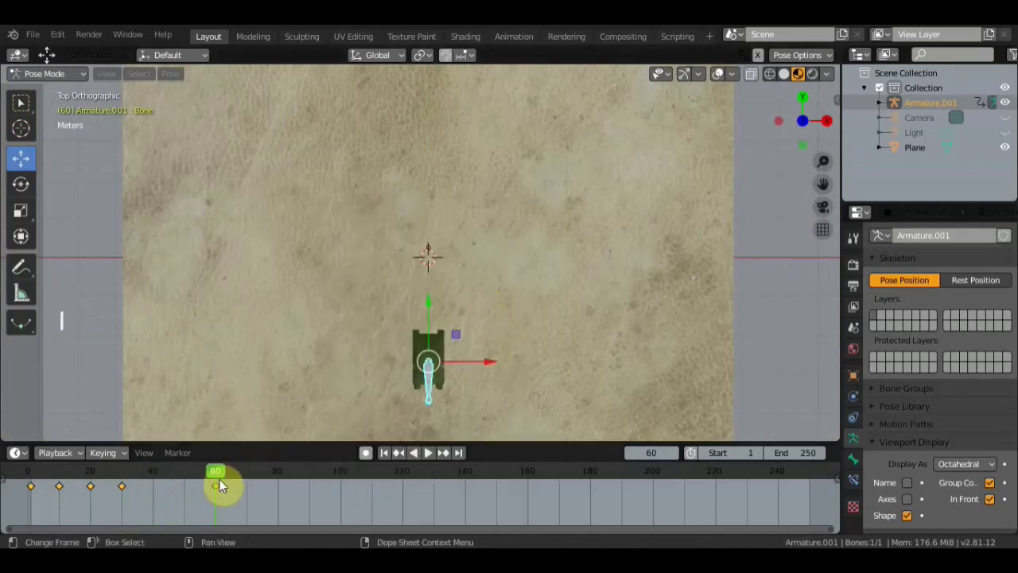
# Play on from frame 60, then at frame 70 begin turning the hull bone about 95° from above
pyautogui.click(235, 479)
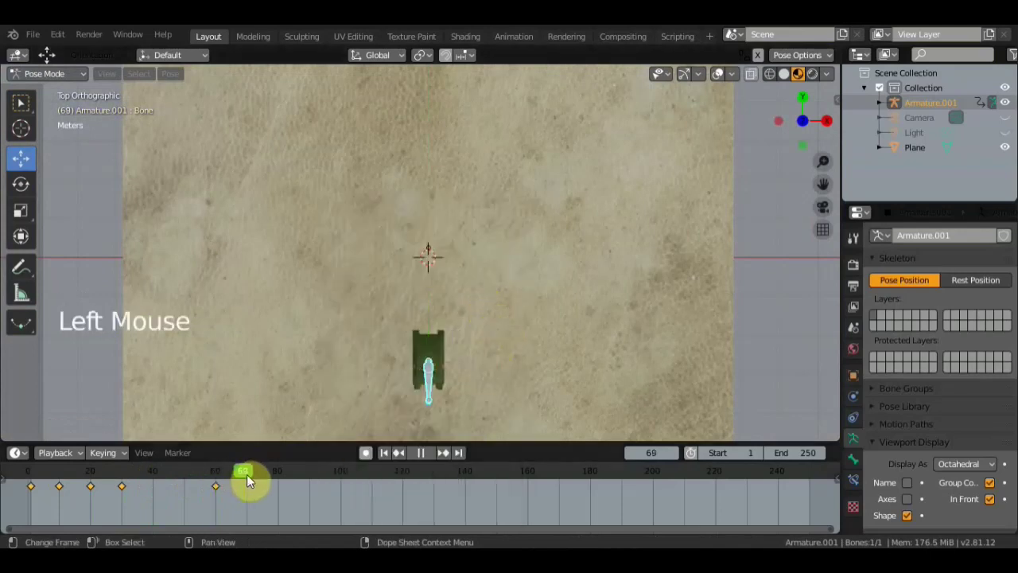
pyautogui.middleClick(424, 352)
pyautogui.click(317, 333)
pyautogui.click(324, 330)
pyautogui.click(123, 163)
pyautogui.scroll(3)
pyautogui.scroll(-3)
pyautogui.click(268, 370)
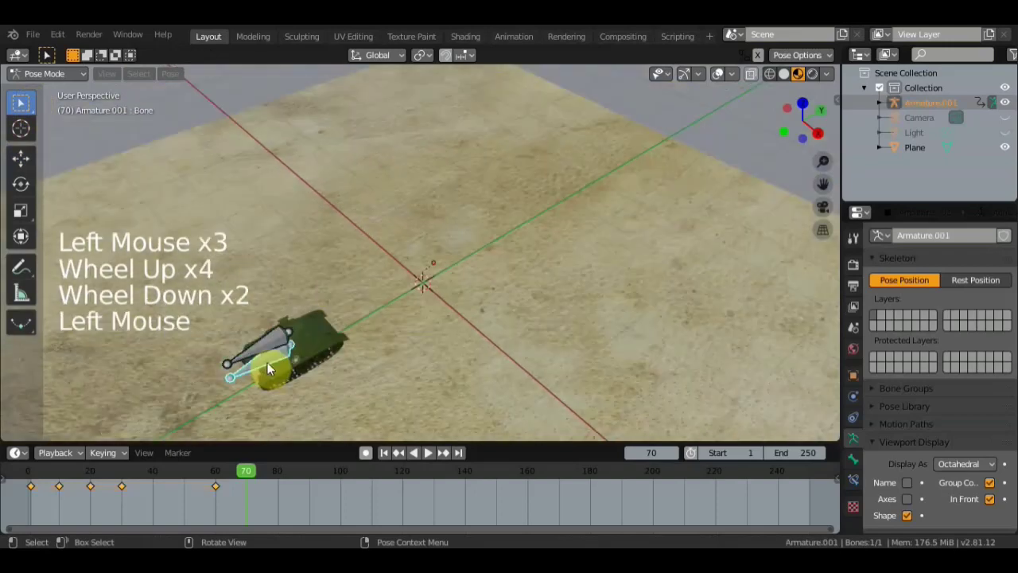
pyautogui.press('KP_7')
pyautogui.scroll(-3)
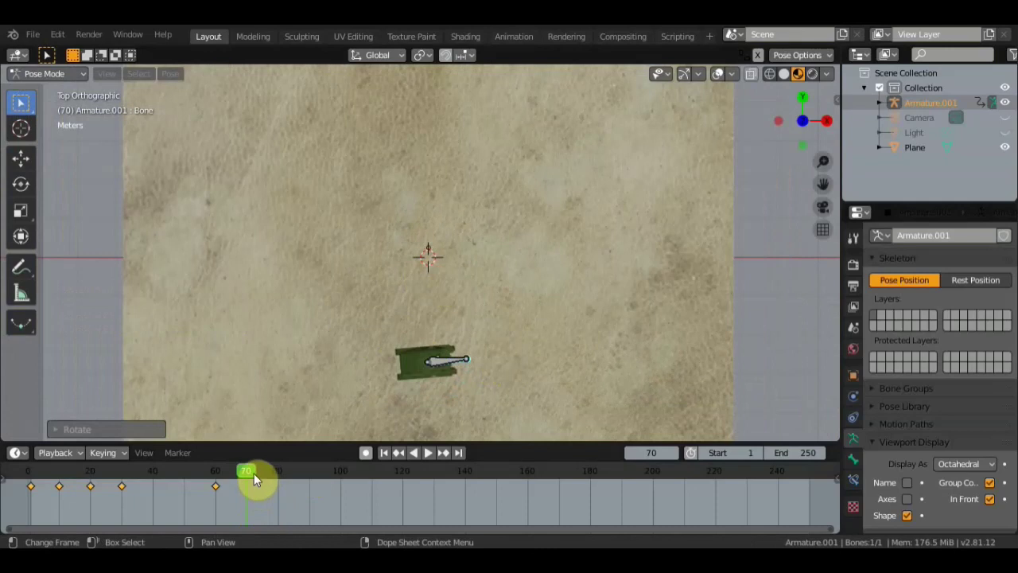
# Play back the animation and return to the top view
pyautogui.click(213, 472)
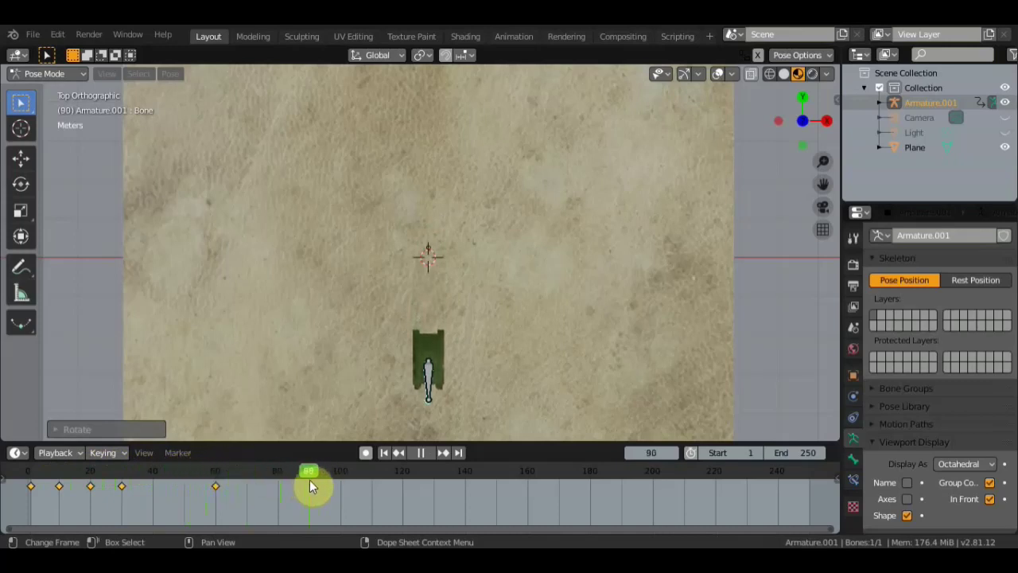
pyautogui.middleClick(461, 369)
pyautogui.middleClick(371, 250)
pyautogui.press('KP_7')
# At frame 90, rotate the main Armature about -90° and keyframe LocRotScale
pyautogui.press('r')
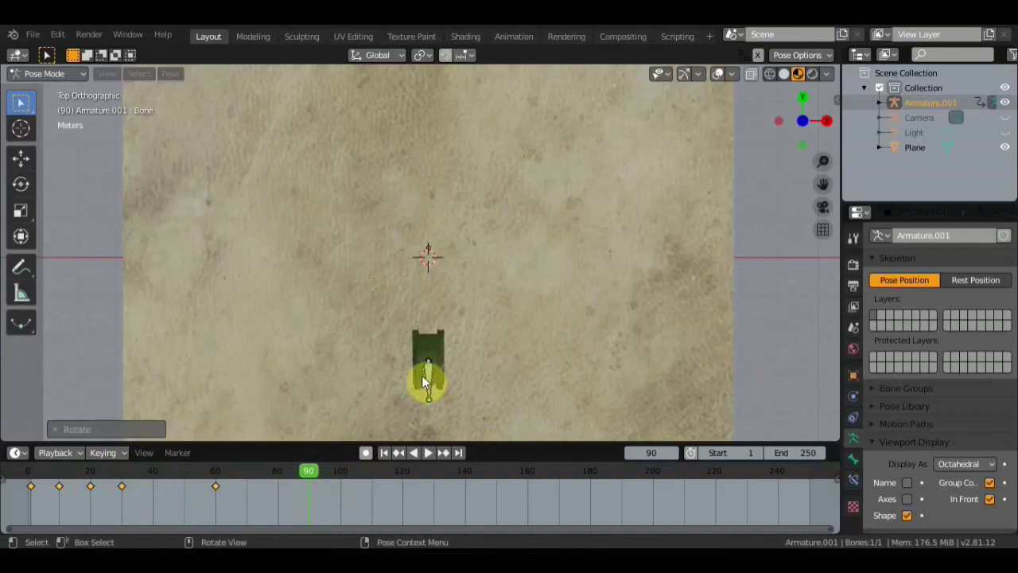
pyautogui.click(432, 374)
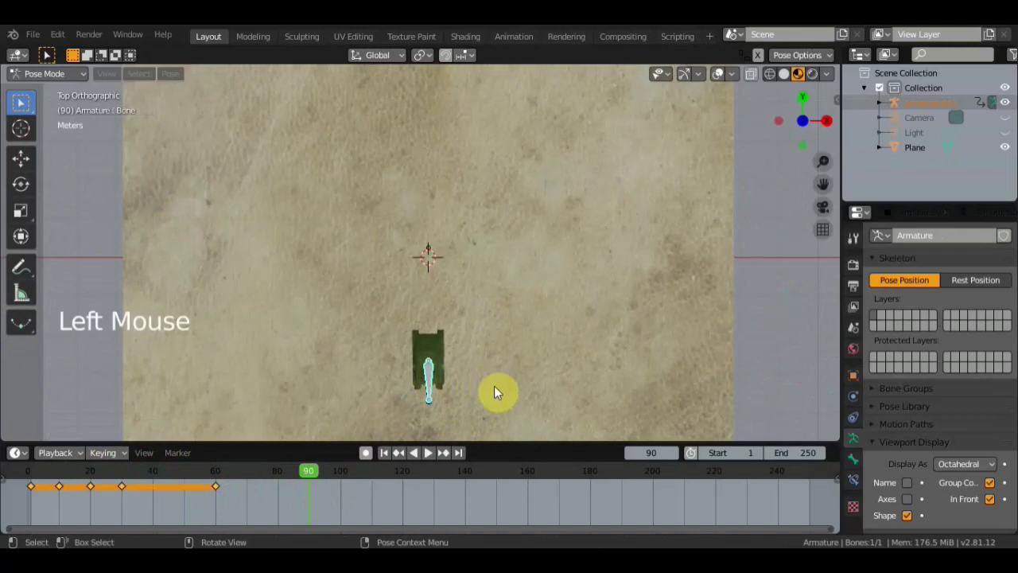
pyautogui.press('r')
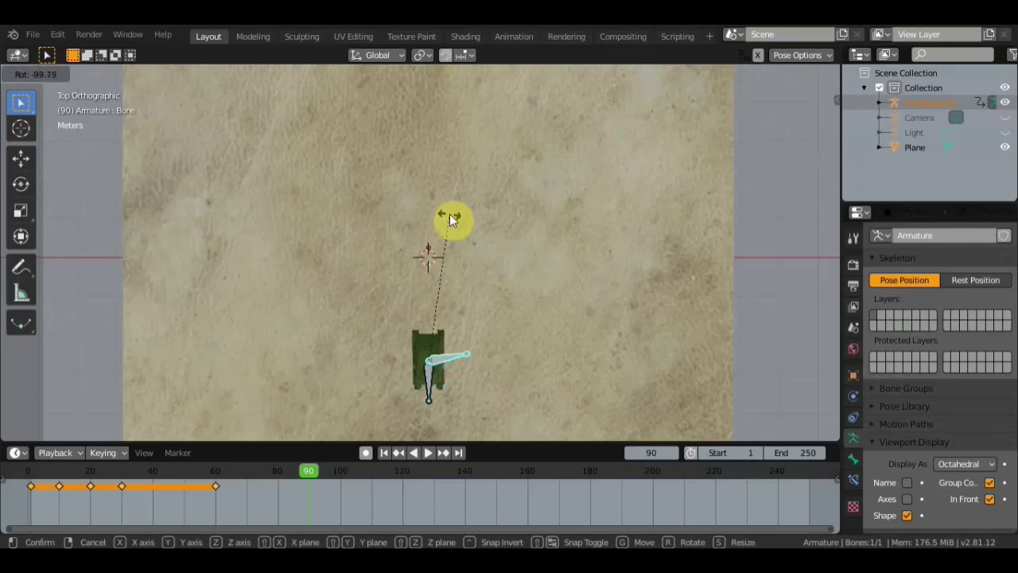
pyautogui.press('a')
pyautogui.press('a')
pyautogui.press('i')
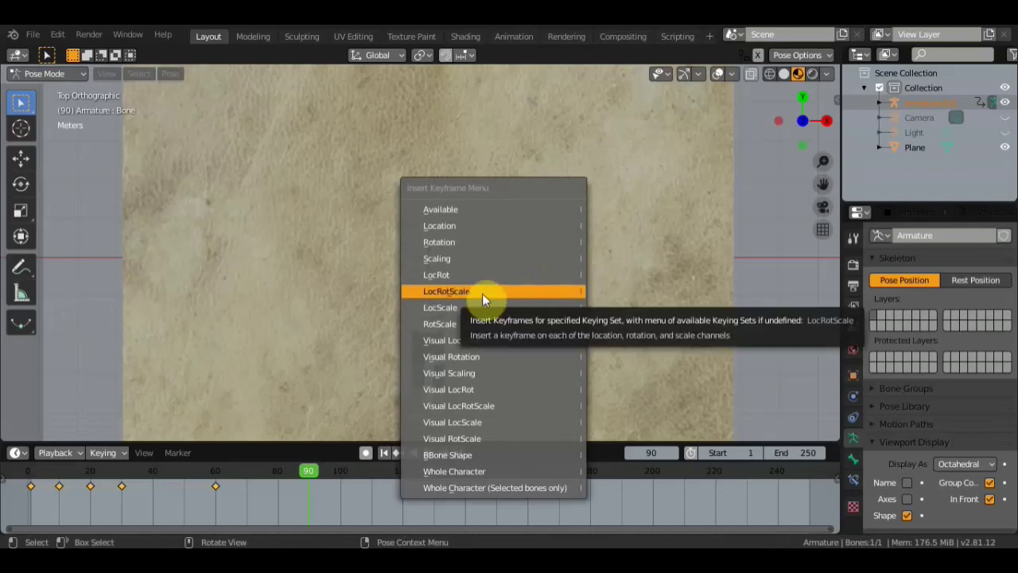
pyautogui.middleClick(526, 332)
pyautogui.scroll(3)
pyautogui.middleClick(421, 257)
pyautogui.scroll(-3)
# Play back the turn, select the other armature and frame it from the top view
pyautogui.click(284, 484)
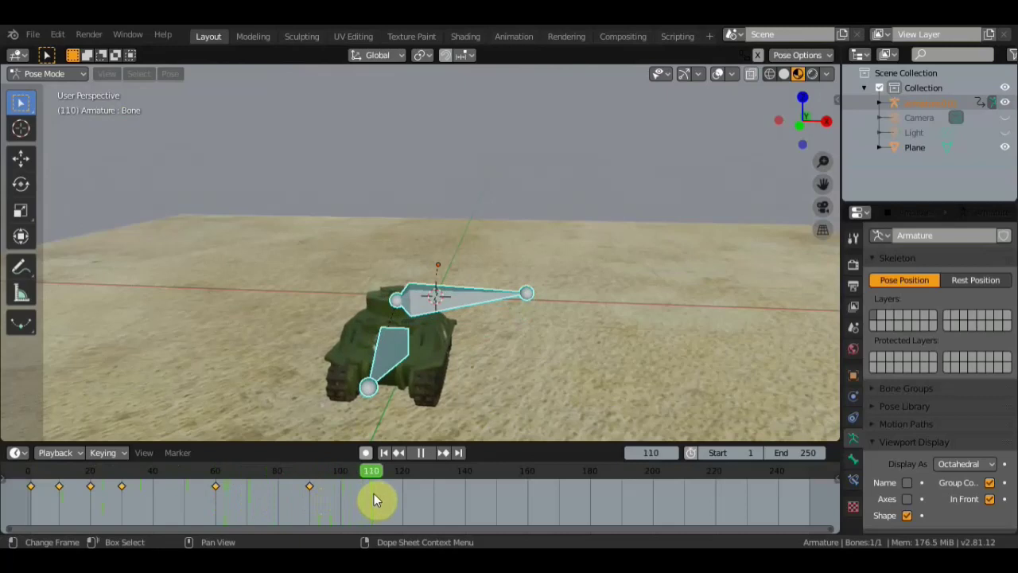
pyautogui.click(401, 359)
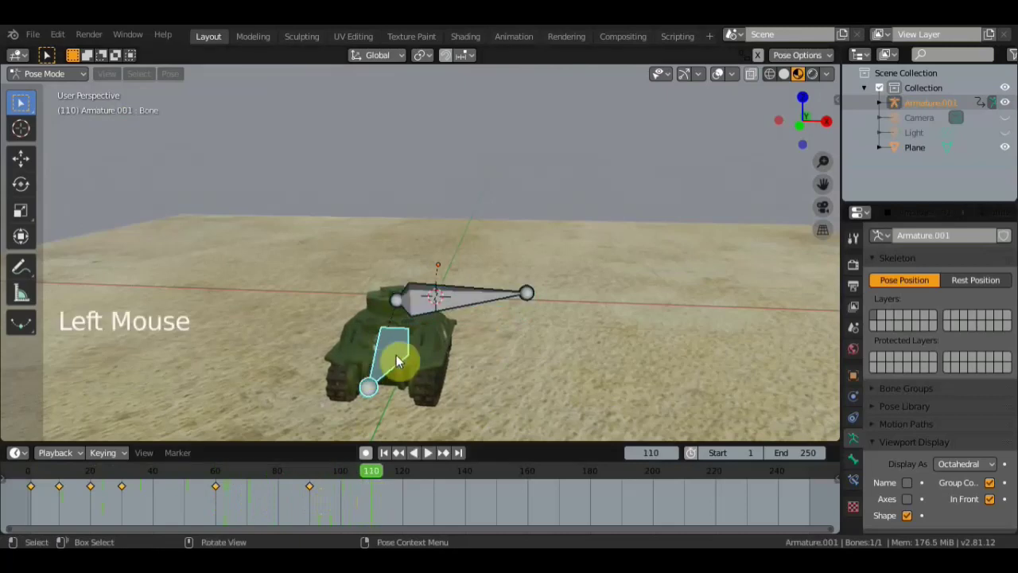
pyautogui.press('KP_7')
pyautogui.scroll(-3)
pyautogui.middleClick(574, 285)
pyautogui.scroll(3)
pyautogui.middleClick(569, 250)
pyautogui.scroll(-3)
# At frame 110, rotate the control bone about 97° and keyframe LocRotScale
pyautogui.press('r')
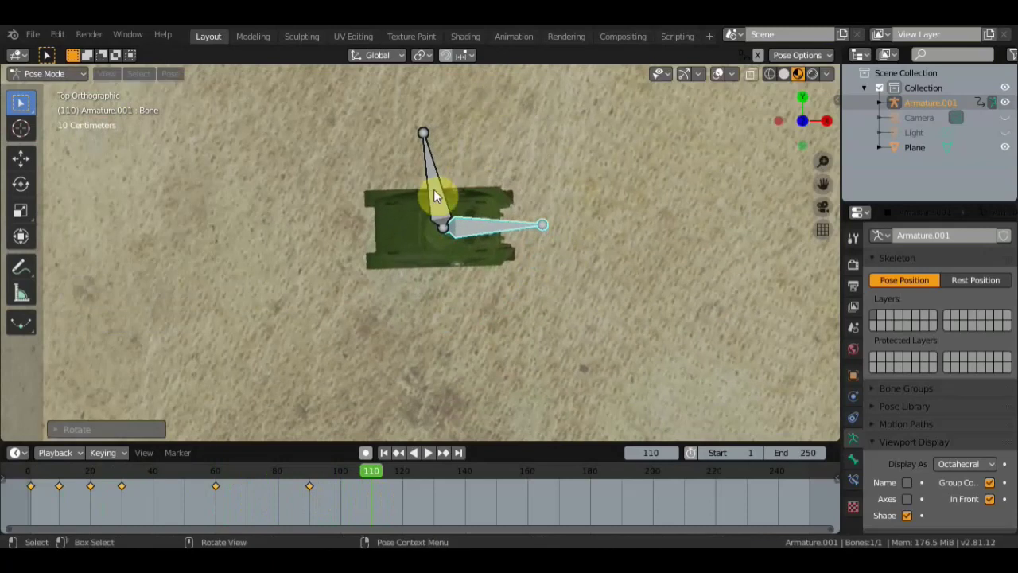
pyautogui.click(443, 191)
pyautogui.press('r')
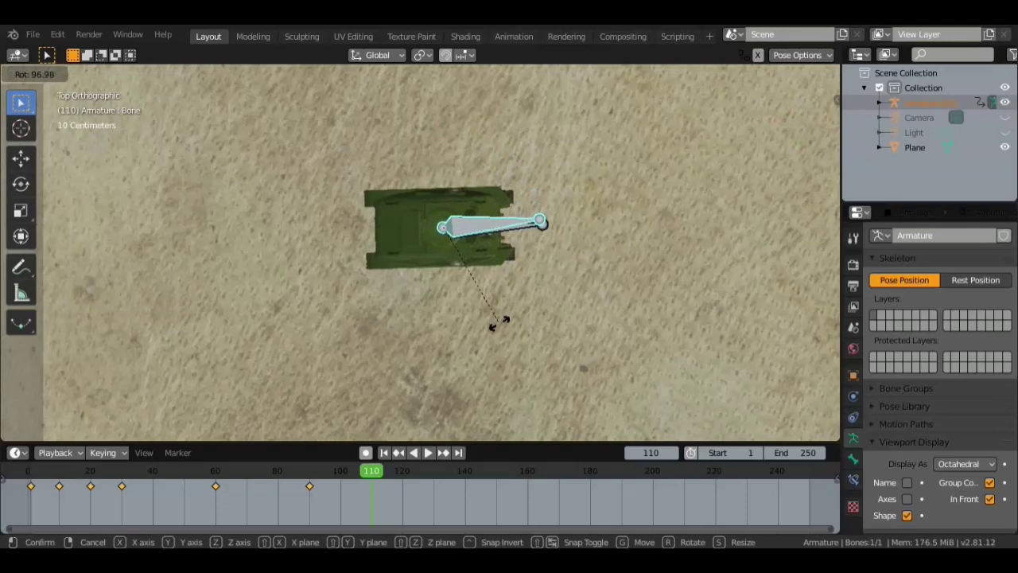
pyautogui.press('a')
pyautogui.press('i')
pyautogui.middleClick(591, 329)
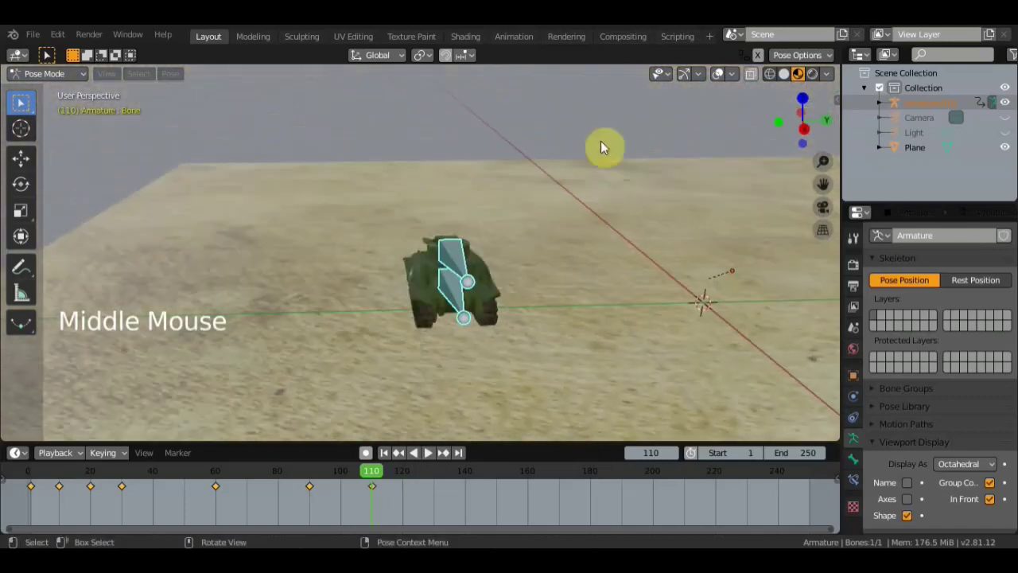
pyautogui.click(724, 85)
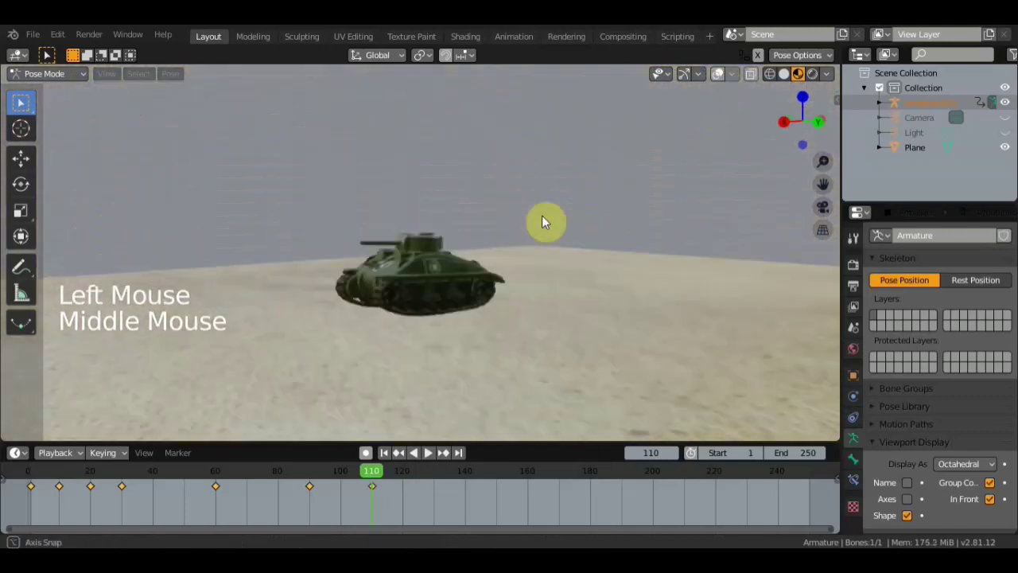
pyautogui.scroll(3)
pyautogui.middleClick(547, 237)
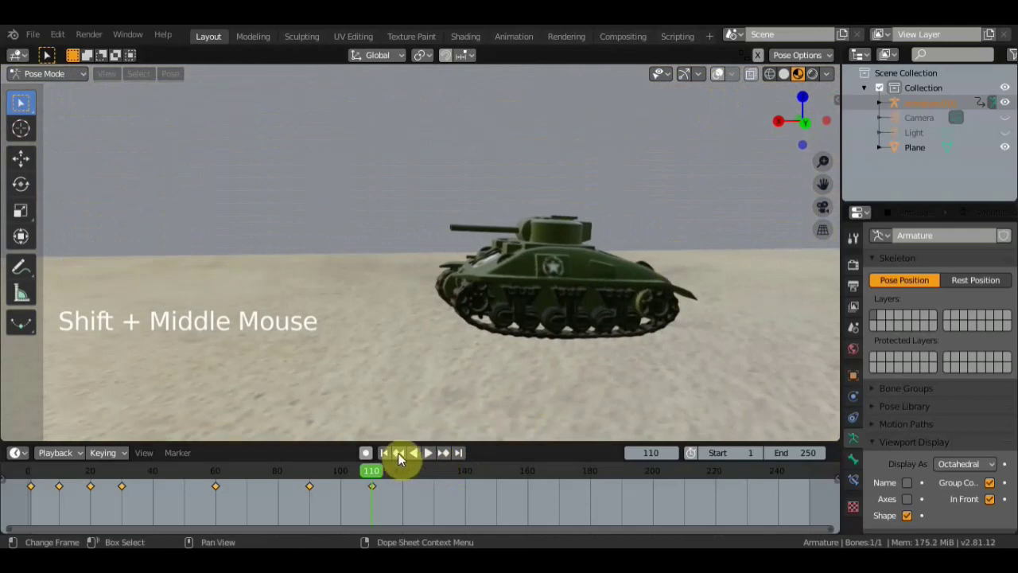
pyautogui.click(390, 457)
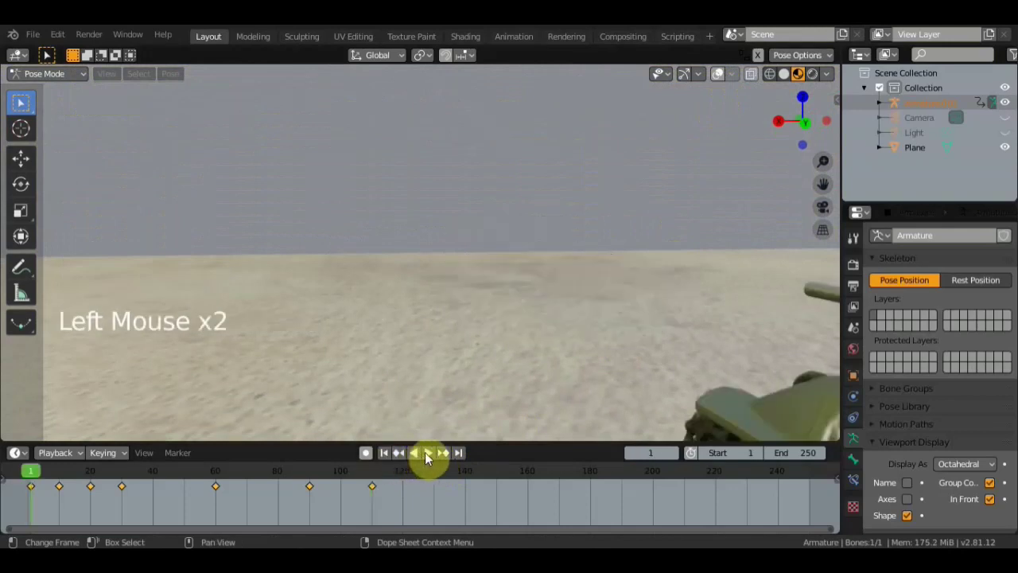
pyautogui.click(485, 411)
pyautogui.scroll(-3)
pyautogui.middleClick(539, 366)
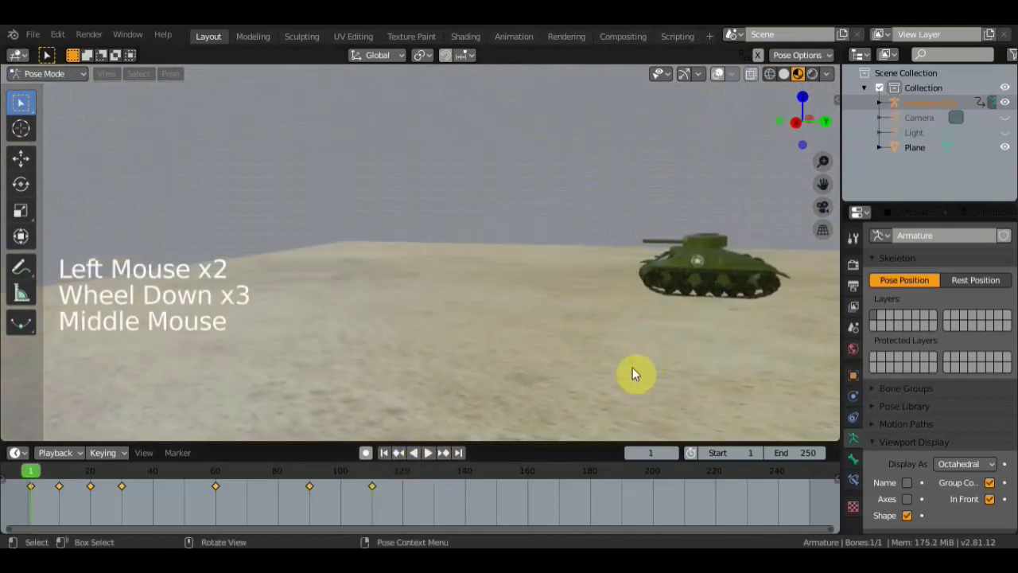
pyautogui.scroll(-3)
pyautogui.middleClick(614, 368)
pyautogui.middleClick(645, 362)
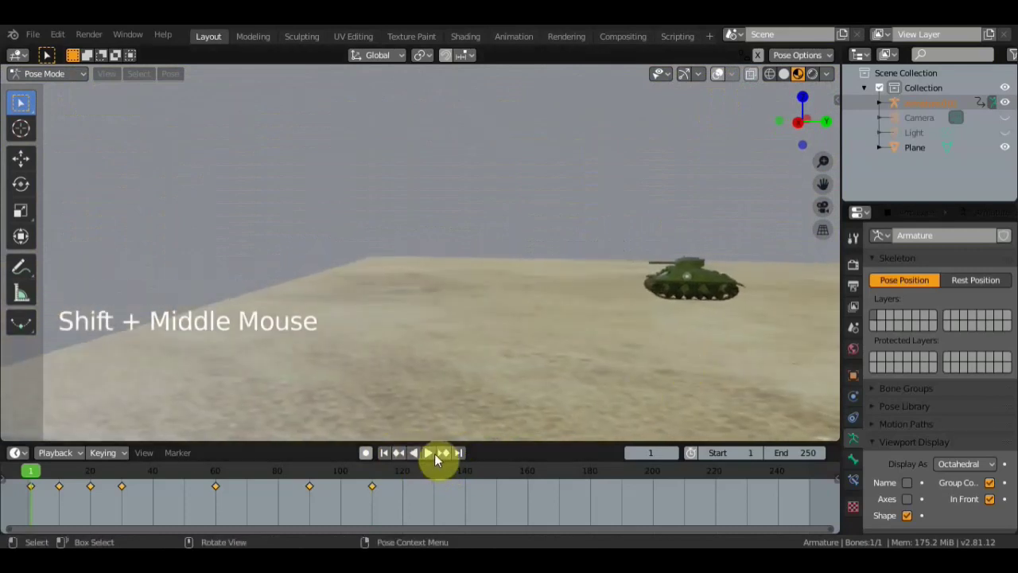
pyautogui.click(451, 450)
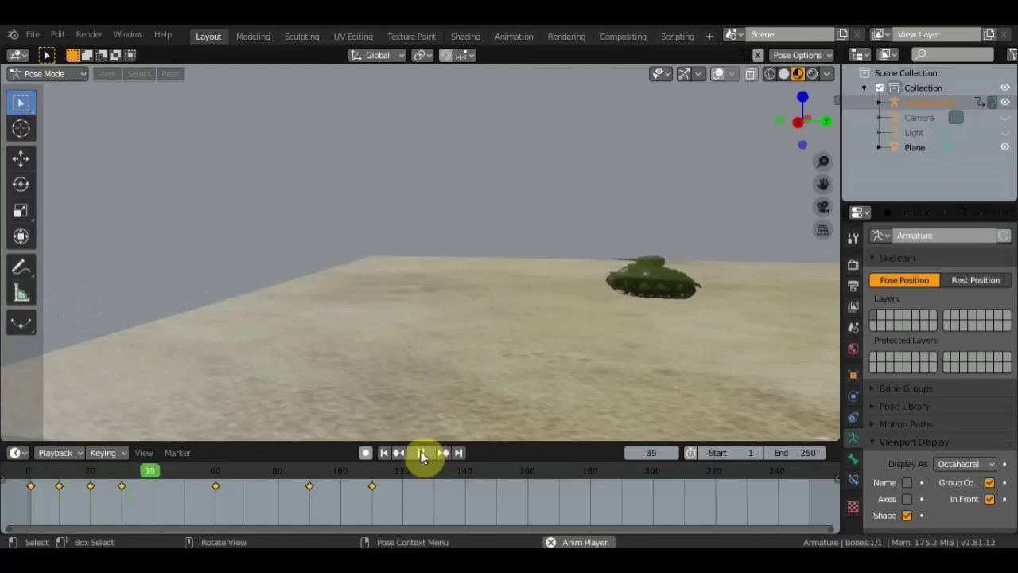
pyautogui.scroll(3)
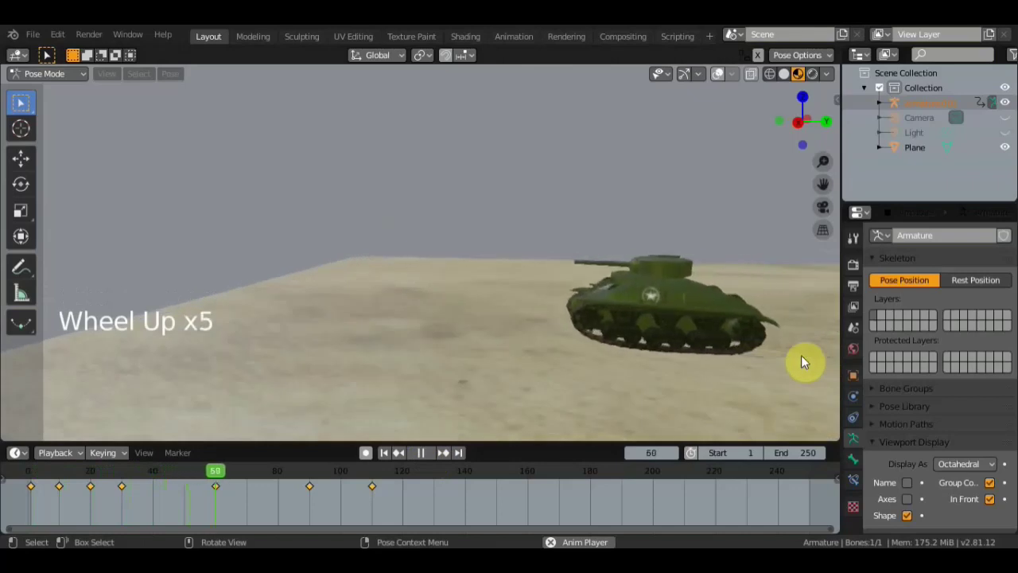
pyautogui.scroll(-3)
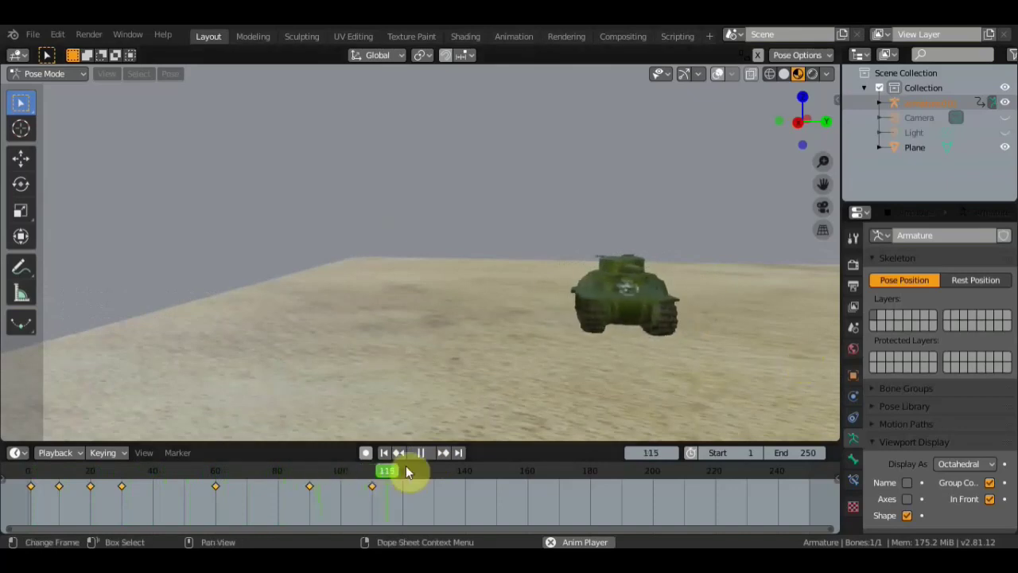
pyautogui.click(425, 458)
pyautogui.scroll(-3)
pyautogui.scroll(-3)
pyautogui.middleClick(537, 338)
pyautogui.scroll(-3)
pyautogui.middleClick(425, 314)
pyautogui.scroll(3)
pyautogui.middleClick(448, 345)
pyautogui.scroll(3)
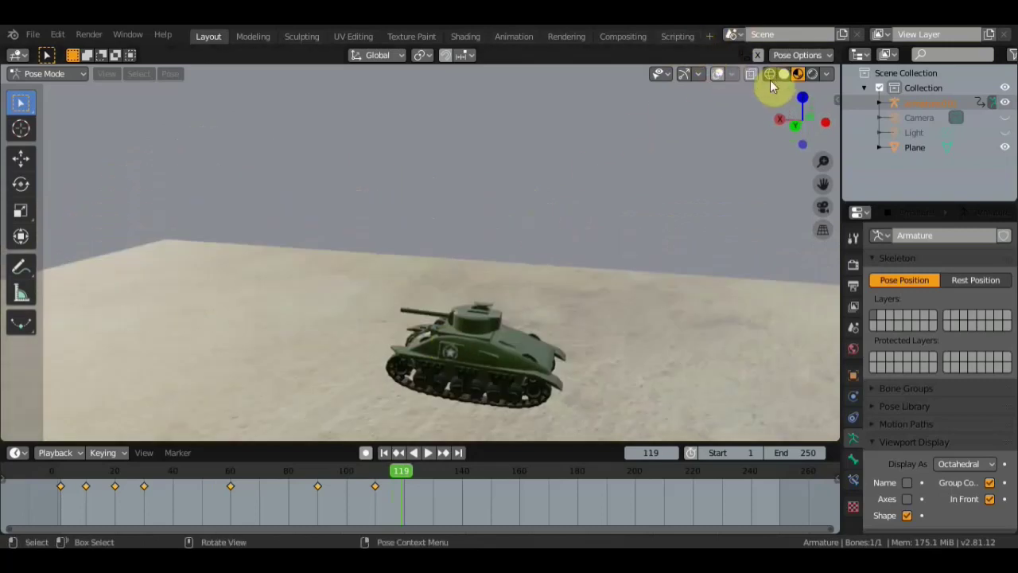
# Select the tank's control bone, view the sand plane from the top and move to frame 131
pyautogui.click(722, 74)
pyautogui.click(450, 354)
pyautogui.scroll(-3)
pyautogui.middleClick(487, 356)
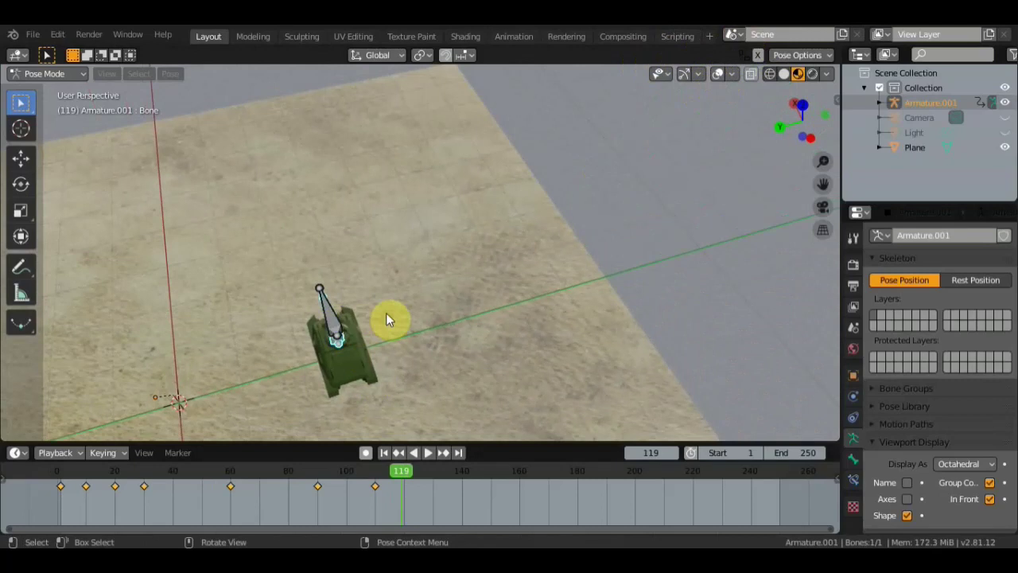
pyautogui.press('KP_7')
pyautogui.scroll(-3)
pyautogui.scroll(-3)
pyautogui.press('r')
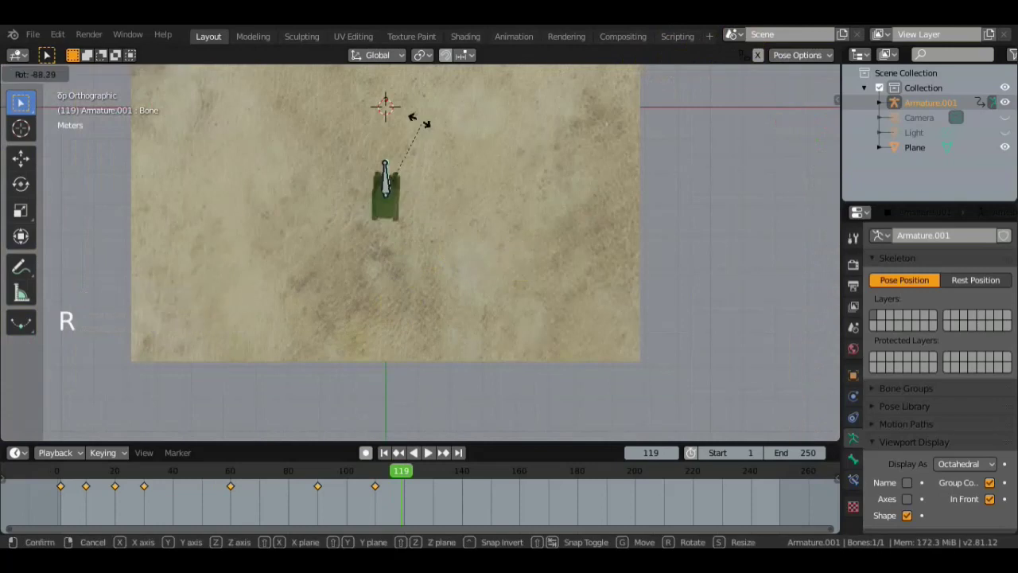
pyautogui.click(424, 481)
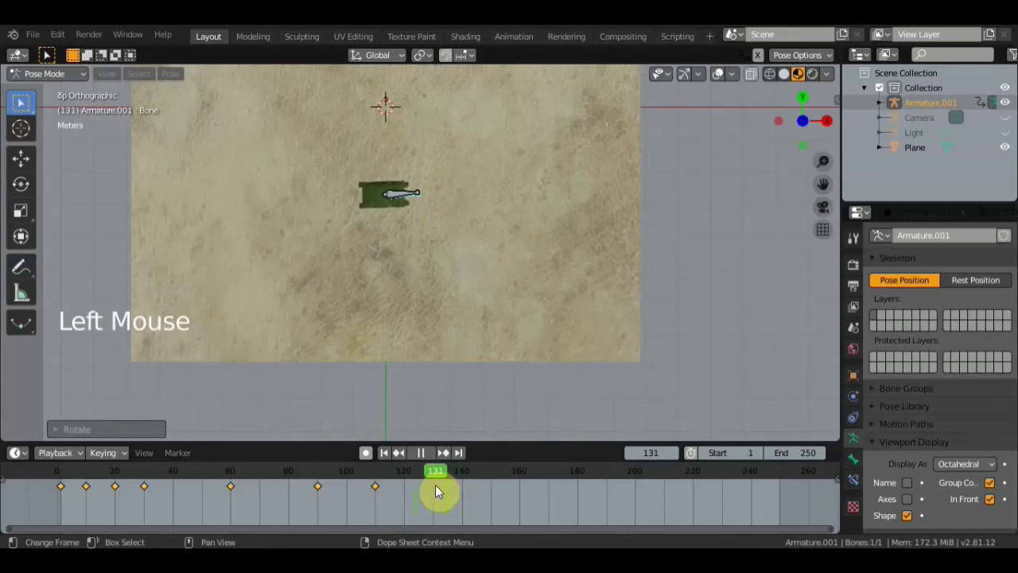
# Rotate the bone to the tank's new heading and keyframe the pose at frame 131
pyautogui.press('r')
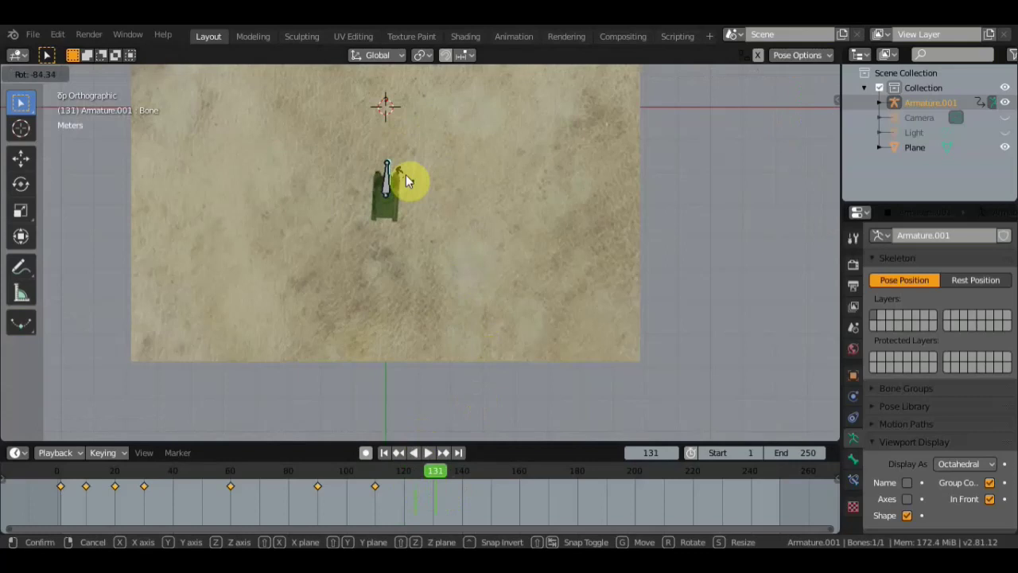
pyautogui.press('r')
pyautogui.press('a')
pyautogui.press('a')
pyautogui.press('a')
pyautogui.press('i')
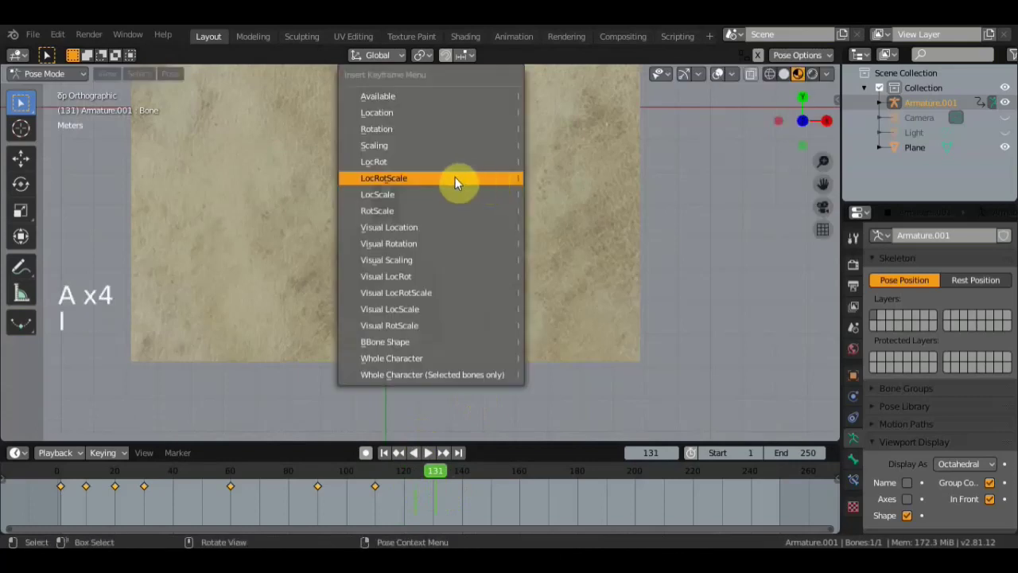
pyautogui.click(346, 479)
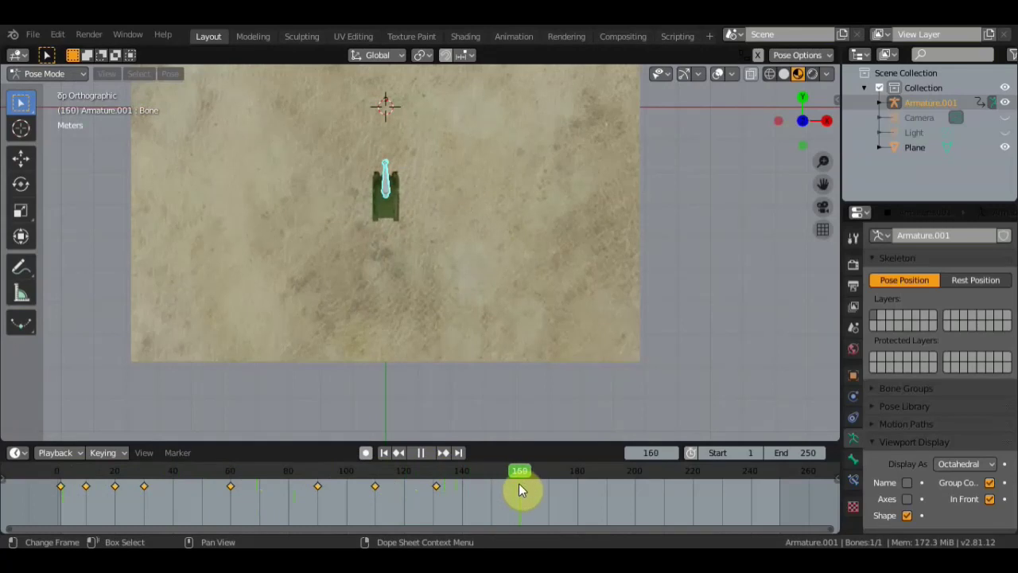
# Frame the sand from above, choose the Move tool and select the tank's control bone
pyautogui.scroll(-3)
pyautogui.scroll(-3)
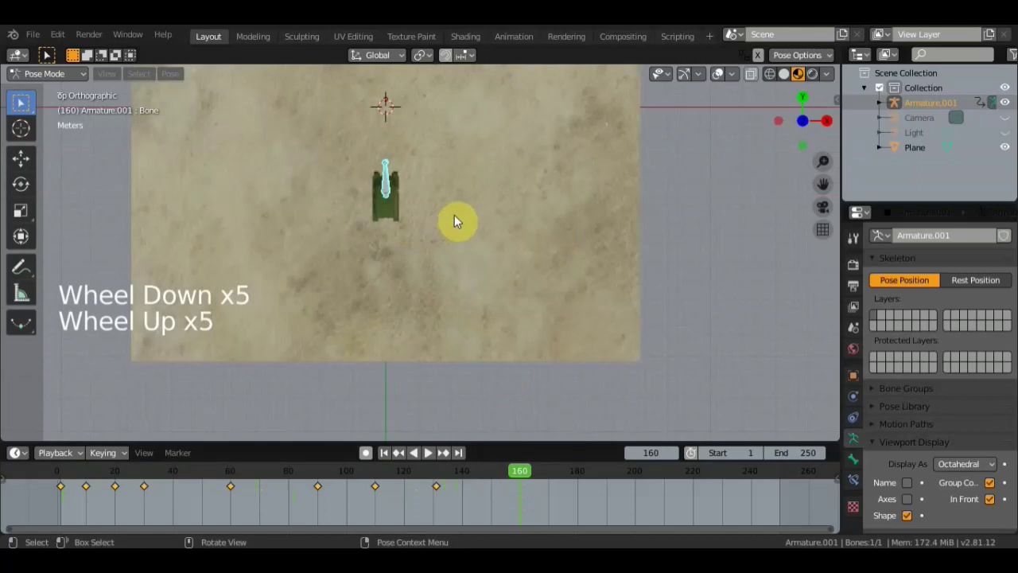
pyautogui.middleClick(433, 207)
pyautogui.middleClick(568, 344)
pyautogui.scroll(3)
pyautogui.click(620, 288)
pyautogui.scroll(3)
pyautogui.press('KP_7')
pyautogui.scroll(-3)
pyautogui.scroll(-3)
pyautogui.middleClick(627, 266)
pyautogui.click(36, 160)
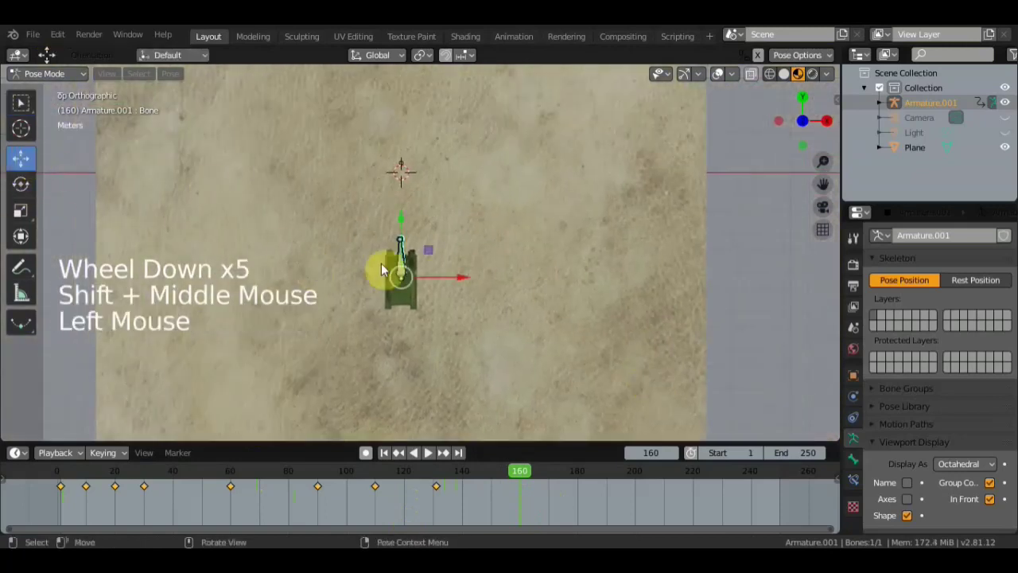
pyautogui.click(404, 223)
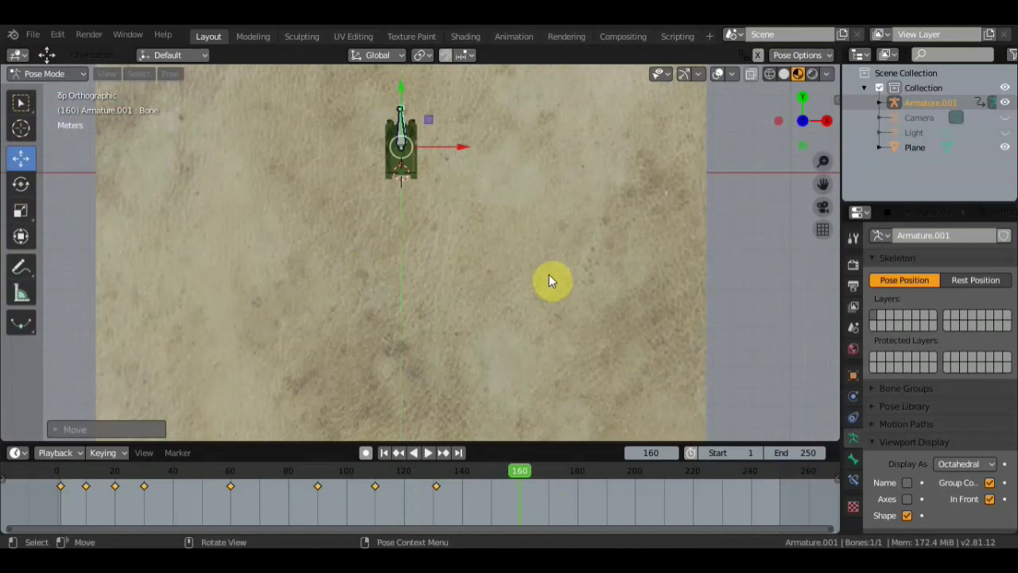
# Move the bone to a new position and keyframe it with LocRotScale at frame 160
pyautogui.press('a')
pyautogui.press('i')
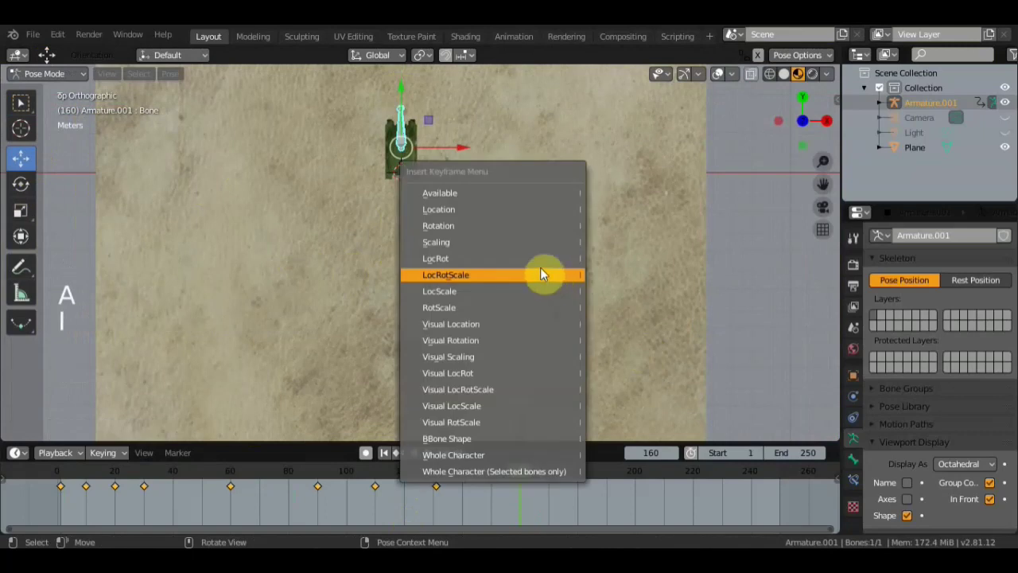
pyautogui.middleClick(420, 219)
pyautogui.scroll(3)
pyautogui.middleClick(539, 170)
pyautogui.click(766, 302)
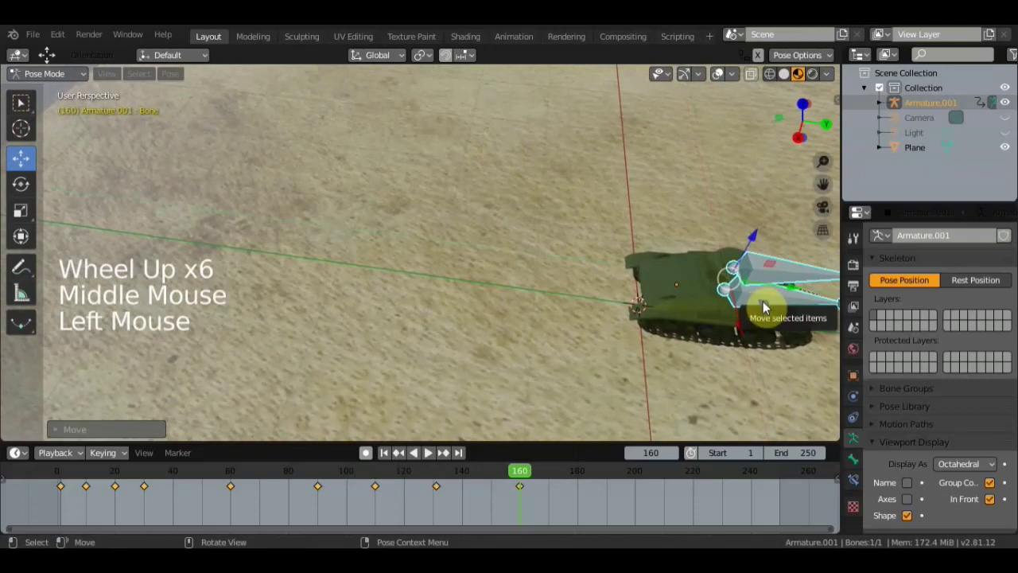
# Add the later position keys around frames 180 and 210 and set the animation's End to 210
pyautogui.middleClick(567, 367)
pyautogui.middleClick(513, 328)
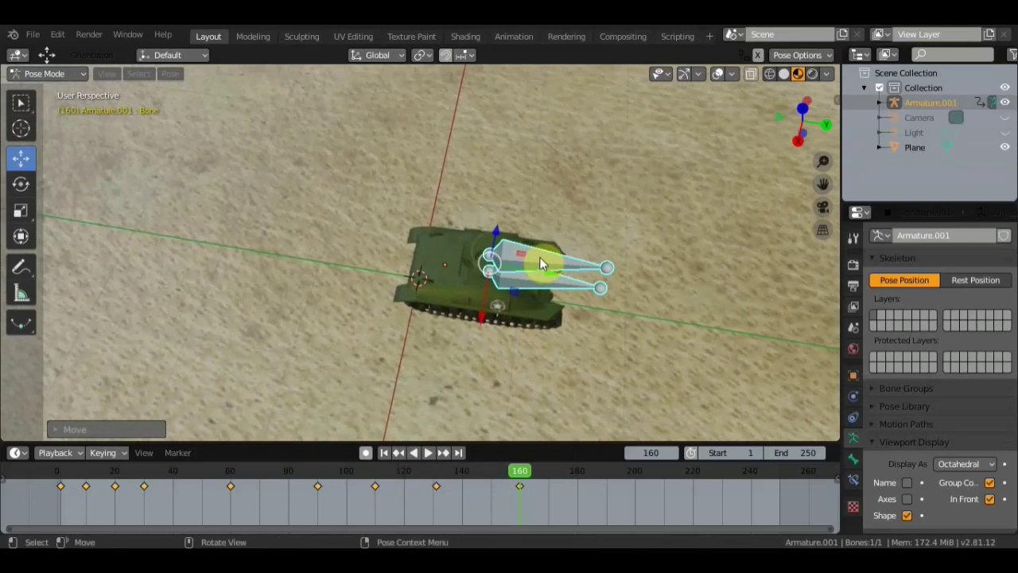
pyautogui.click(548, 293)
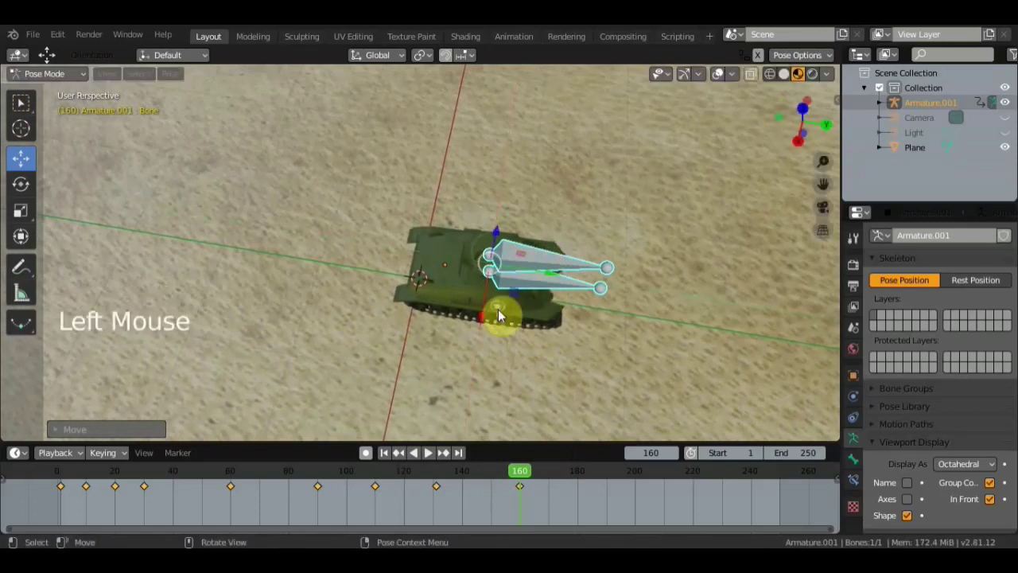
pyautogui.middleClick(699, 200)
pyautogui.scroll(-3)
pyautogui.scroll(3)
pyautogui.middleClick(690, 221)
pyautogui.middleClick(758, 226)
pyautogui.middleClick(760, 241)
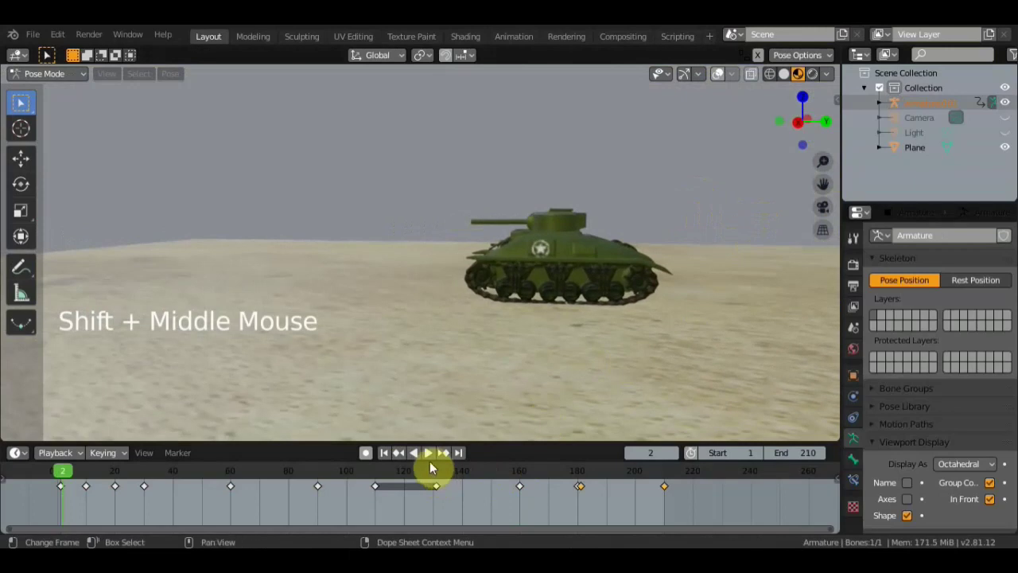
pyautogui.click(438, 458)
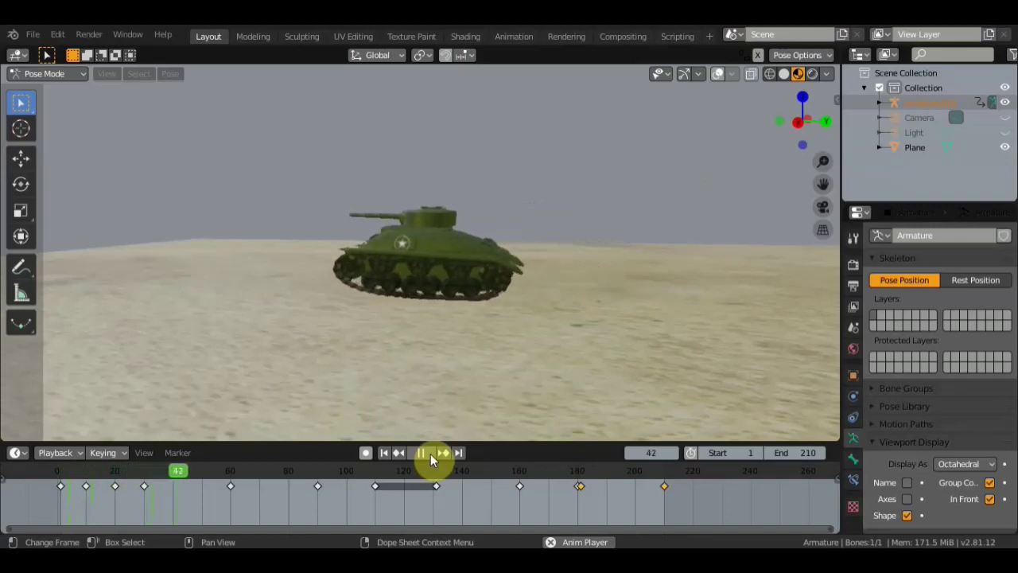
pyautogui.scroll(-3)
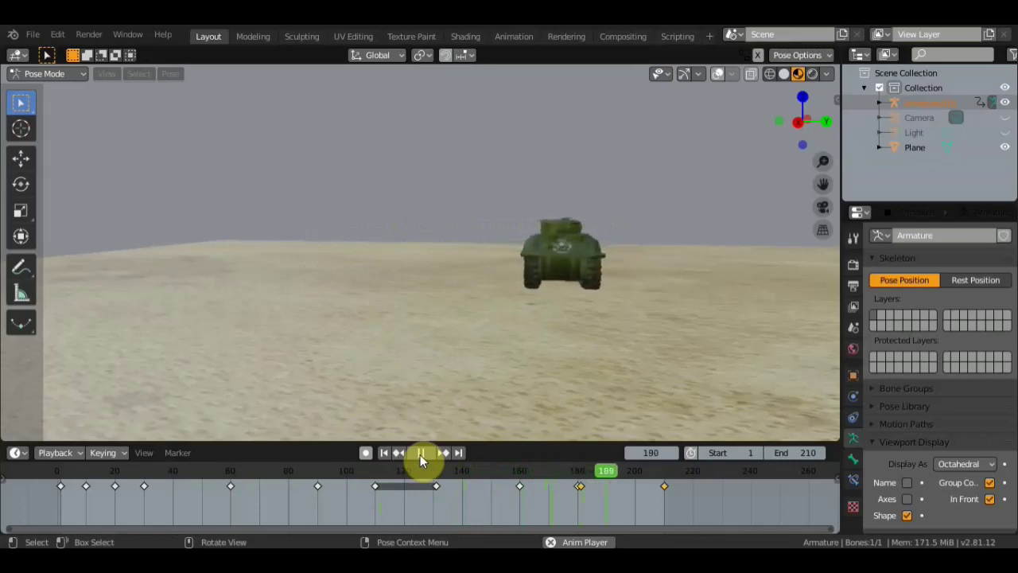
pyautogui.click(483, 412)
pyautogui.middleClick(539, 370)
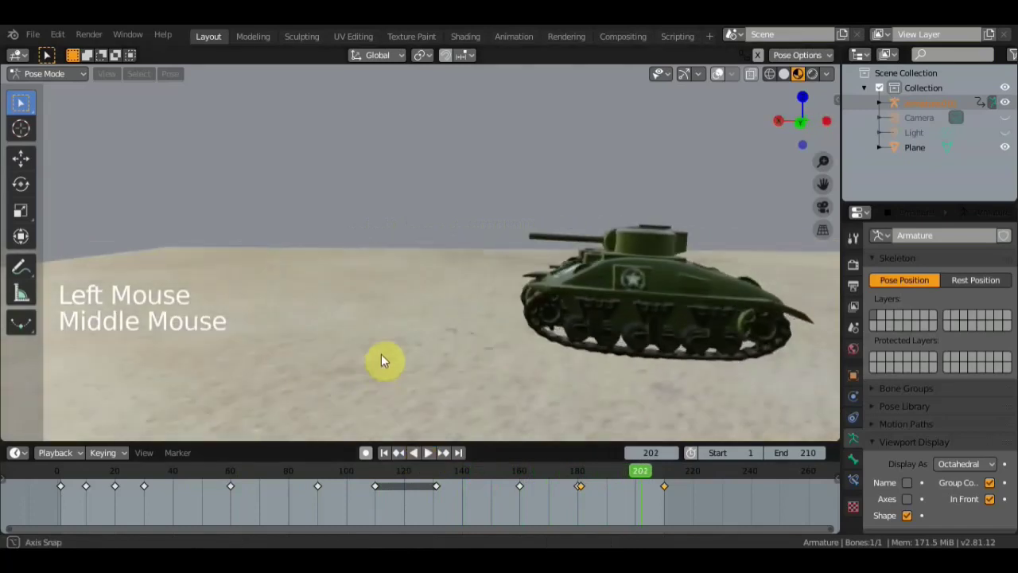
pyautogui.scroll(-3)
pyautogui.middleClick(575, 224)
pyautogui.scroll(3)
pyautogui.scroll(-3)
pyautogui.middleClick(627, 257)
pyautogui.middleClick(634, 321)
pyautogui.middleClick(670, 295)
pyautogui.middleClick(582, 273)
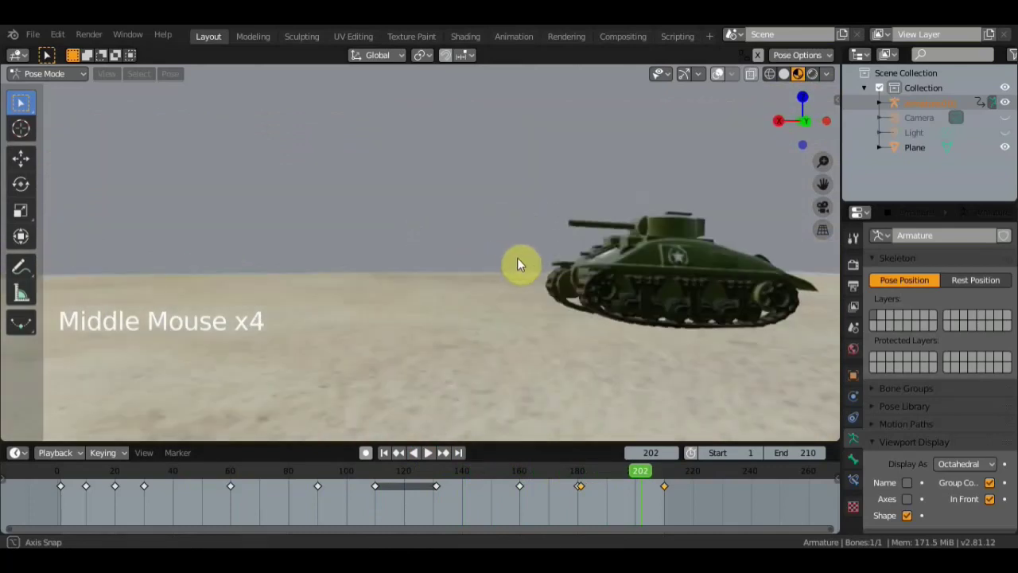